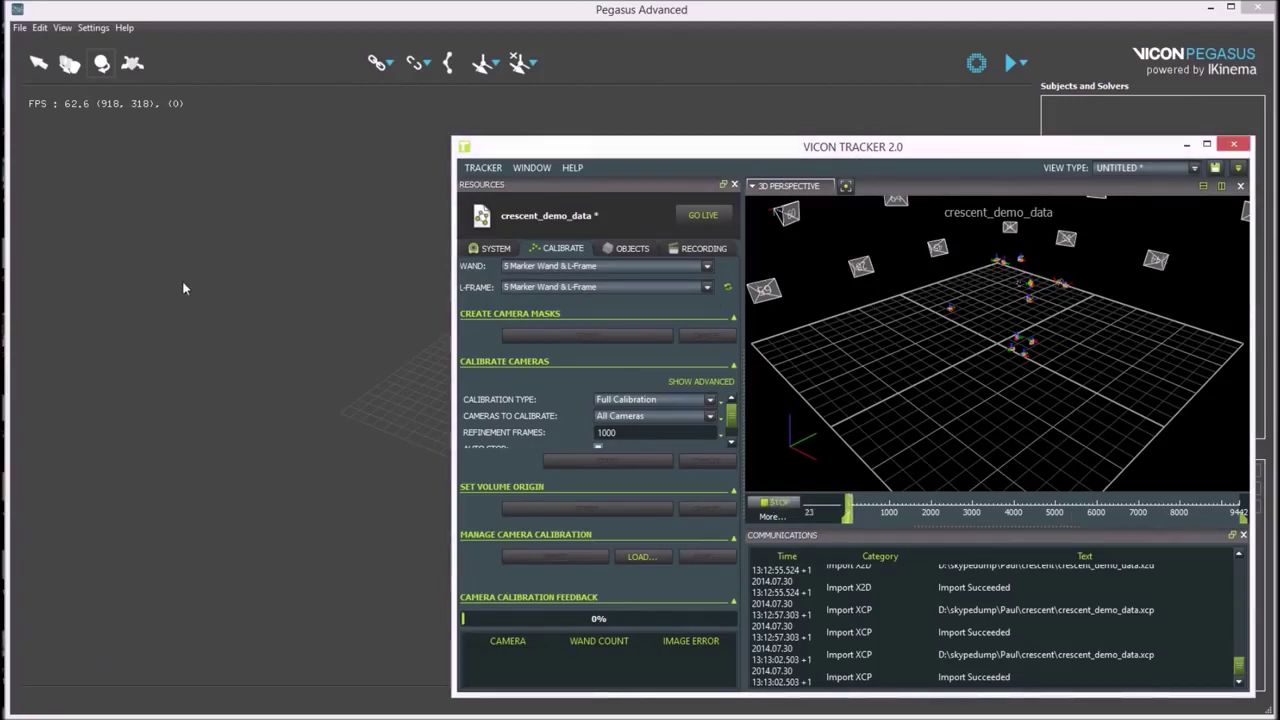
Connect to the localhost DataStream server on port 801 with Z-up axes after pinging it
{"action": "left_click", "coordinate": [190, 287]}
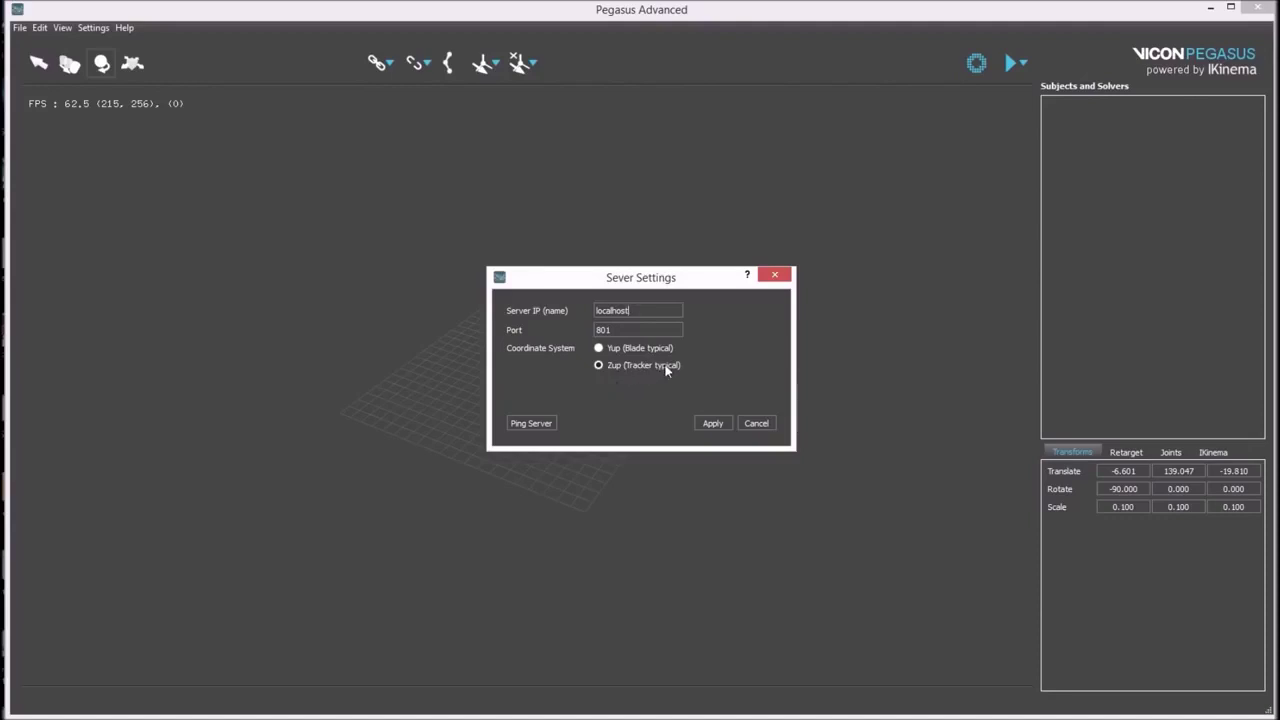
{"action": "left_click", "coordinate": [528, 430]}
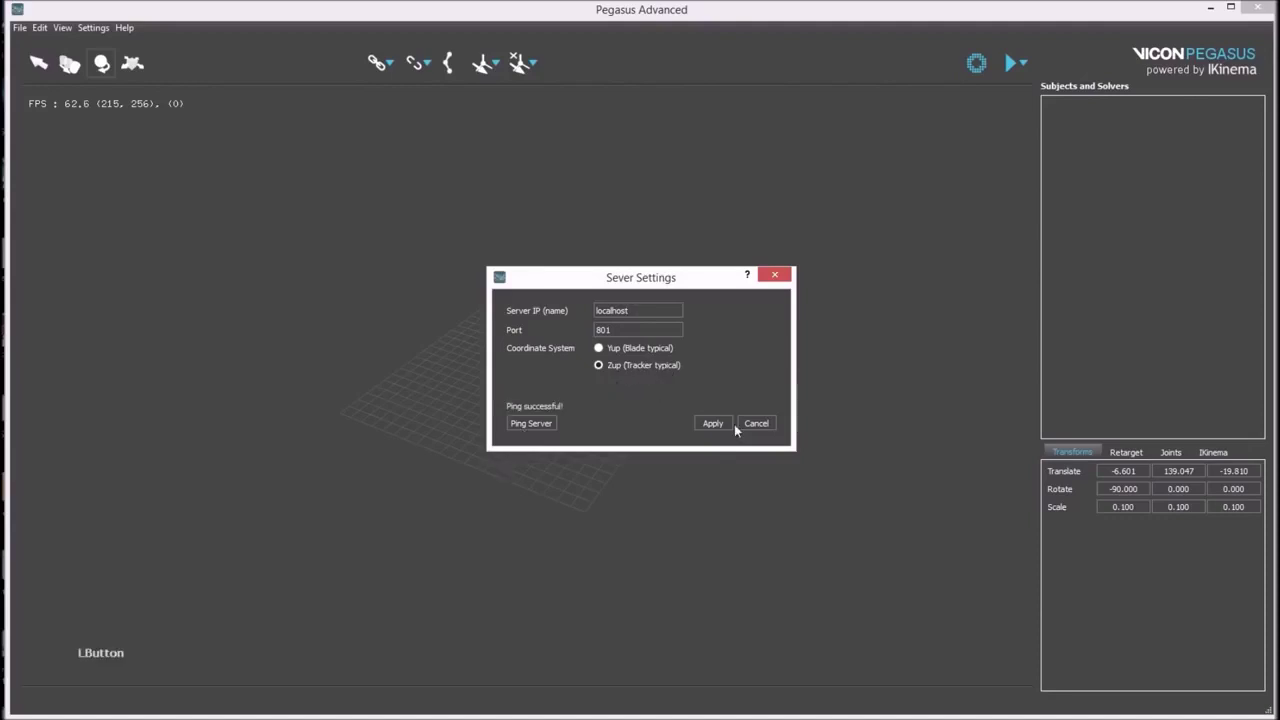
{"action": "left_click", "coordinate": [727, 432]}
Import the rigid bodies from the stream and try selecting RWristGroup and ChestGroup, then clear the selection
{"action": "left_click", "coordinate": [972, 70]}
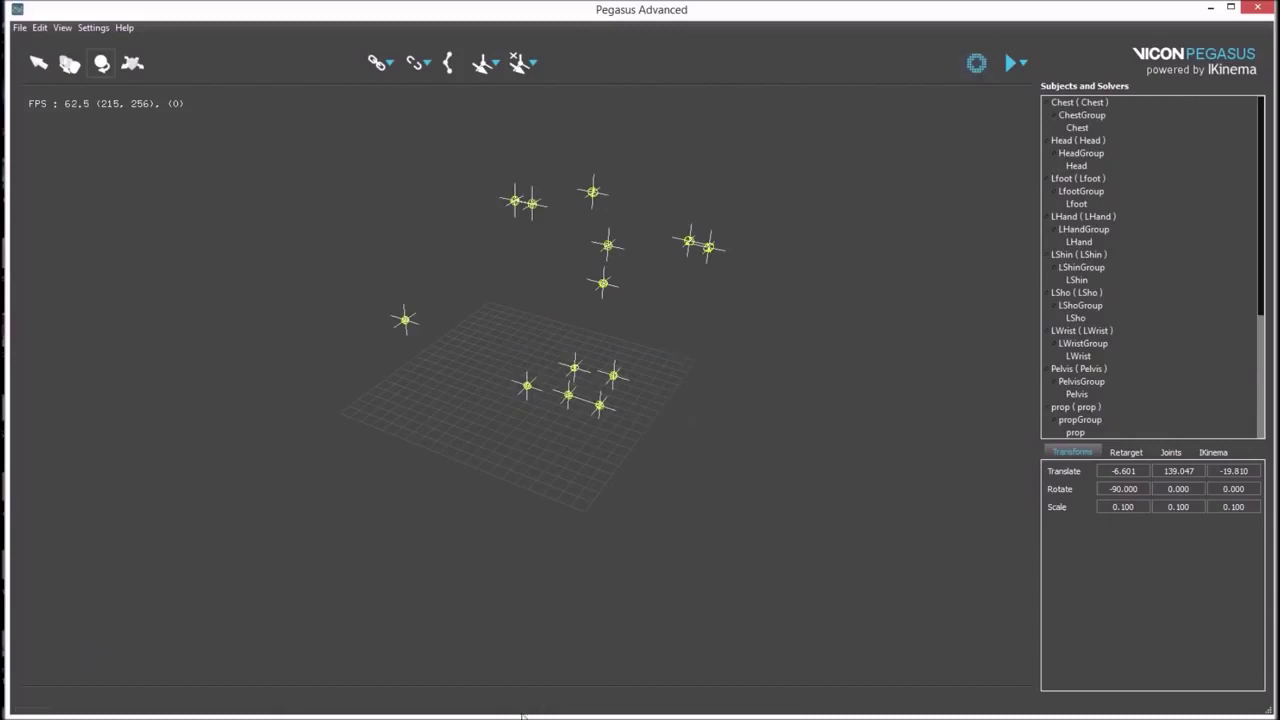
{"action": "left_click", "coordinate": [598, 561]}
{"action": "left_click", "coordinate": [644, 457]}
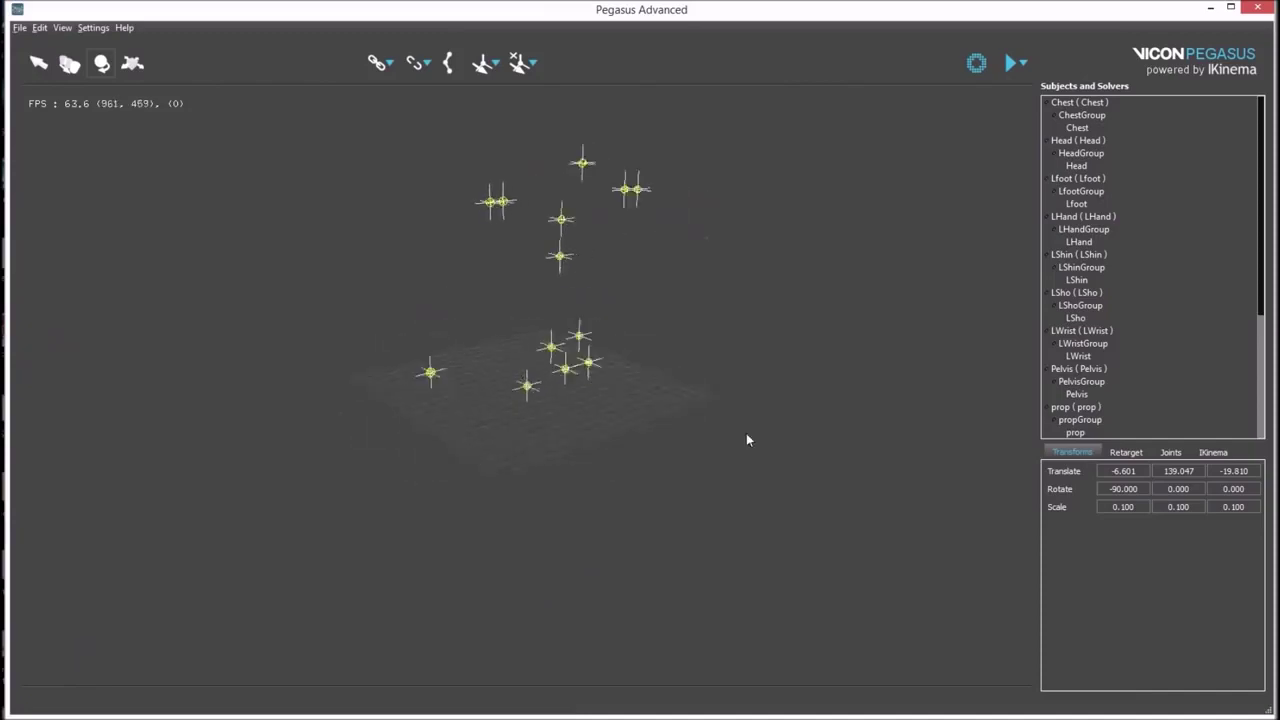
{"action": "left_click", "coordinate": [645, 449]}
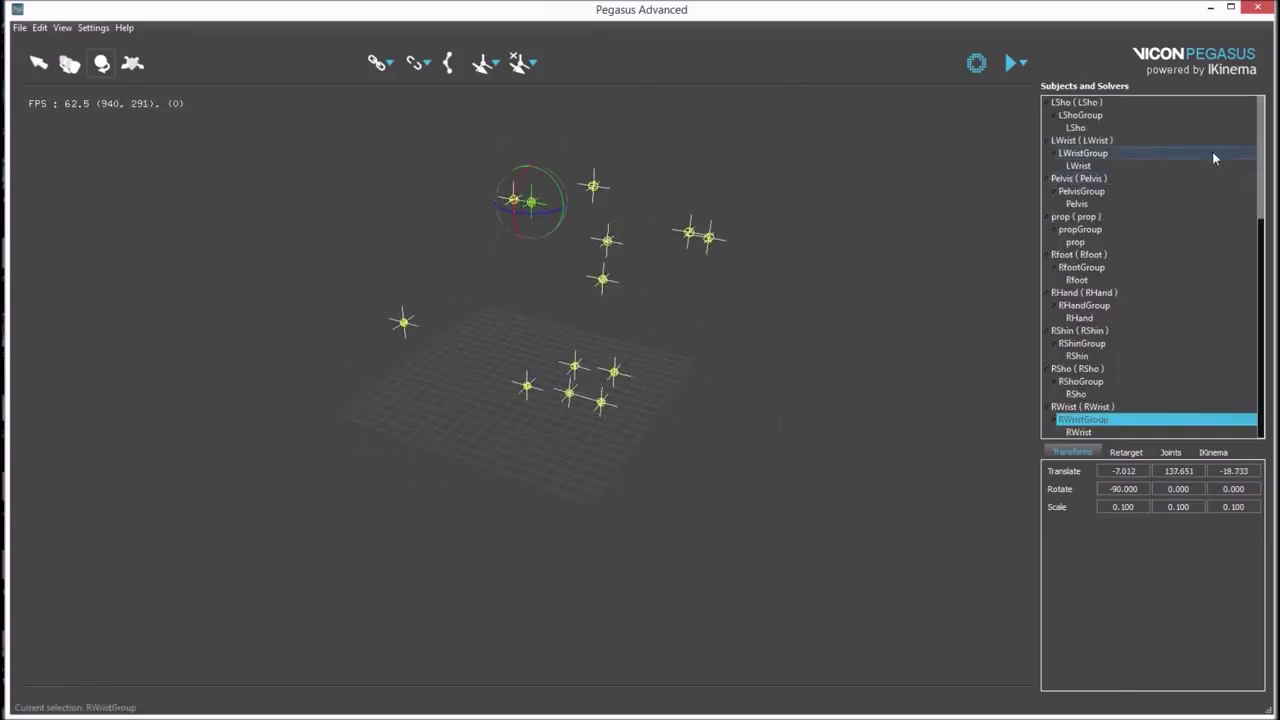
{"action": "left_click", "coordinate": [1269, 248]}
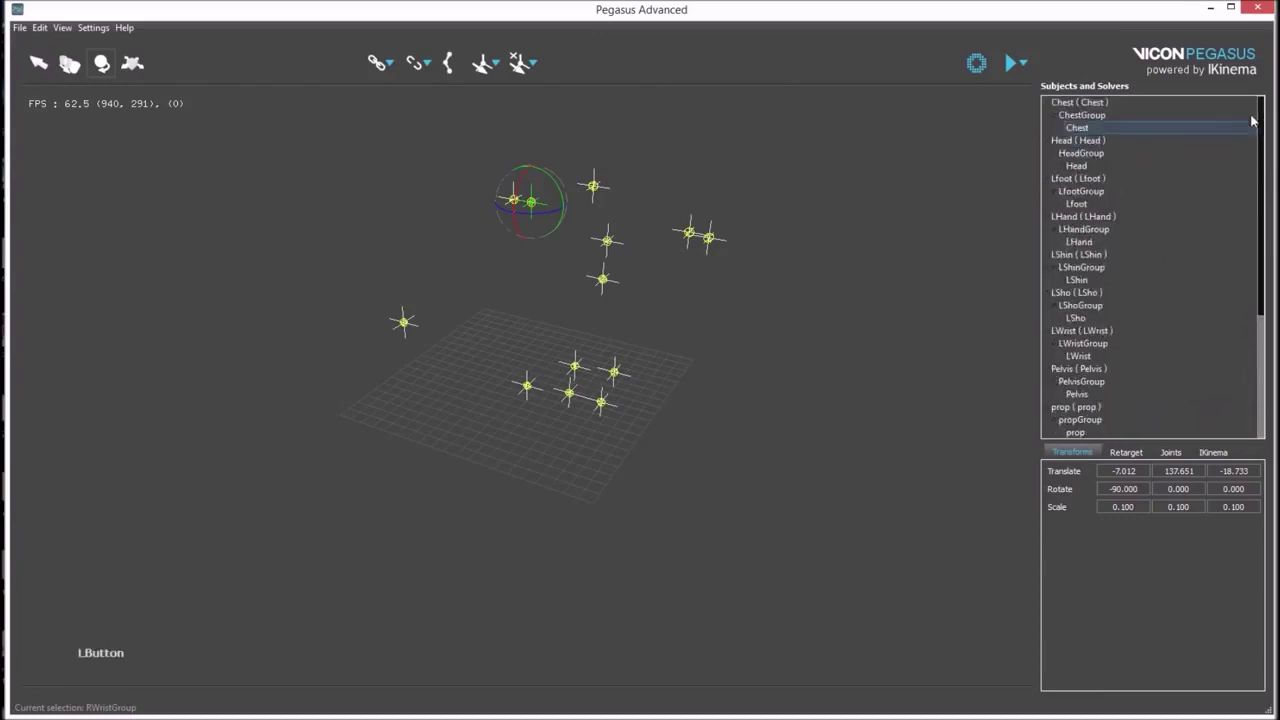
{"action": "left_click", "coordinate": [866, 384]}
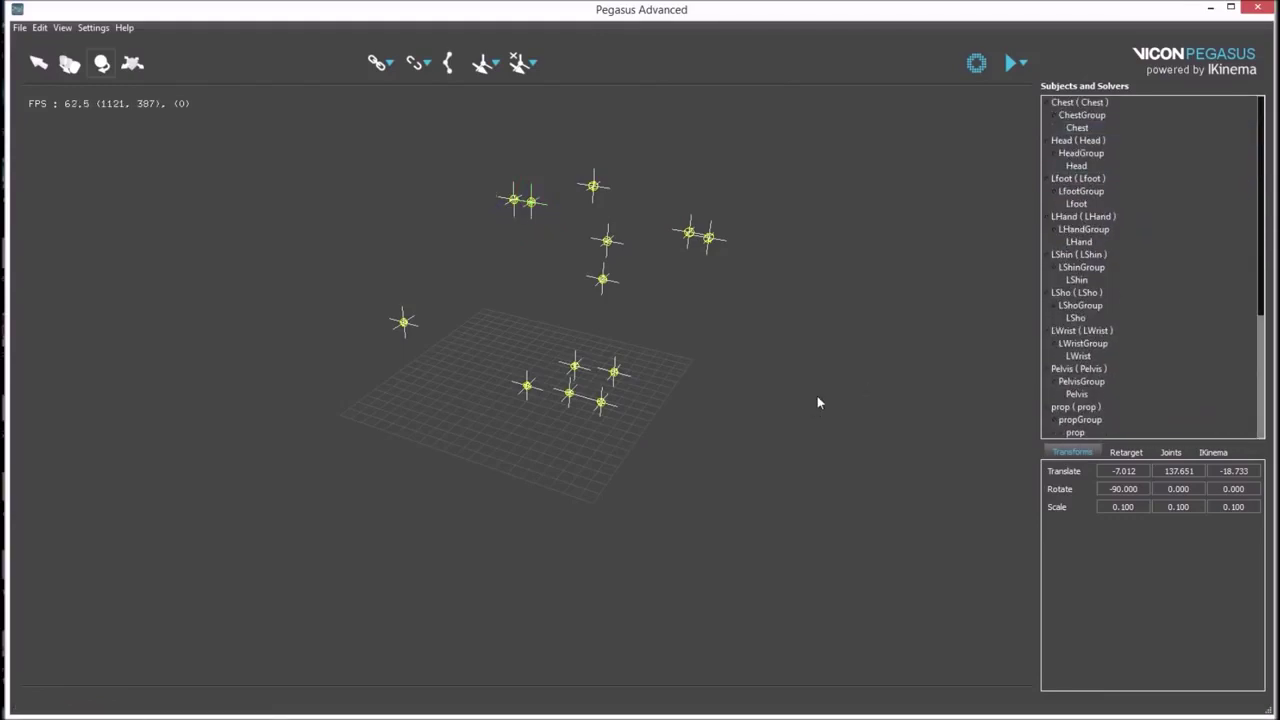
Ctrl-select the eleven body groups including wrists, hands, chest, pelvis, legs and feet
{"action": "left_click", "coordinate": [471, 152]}
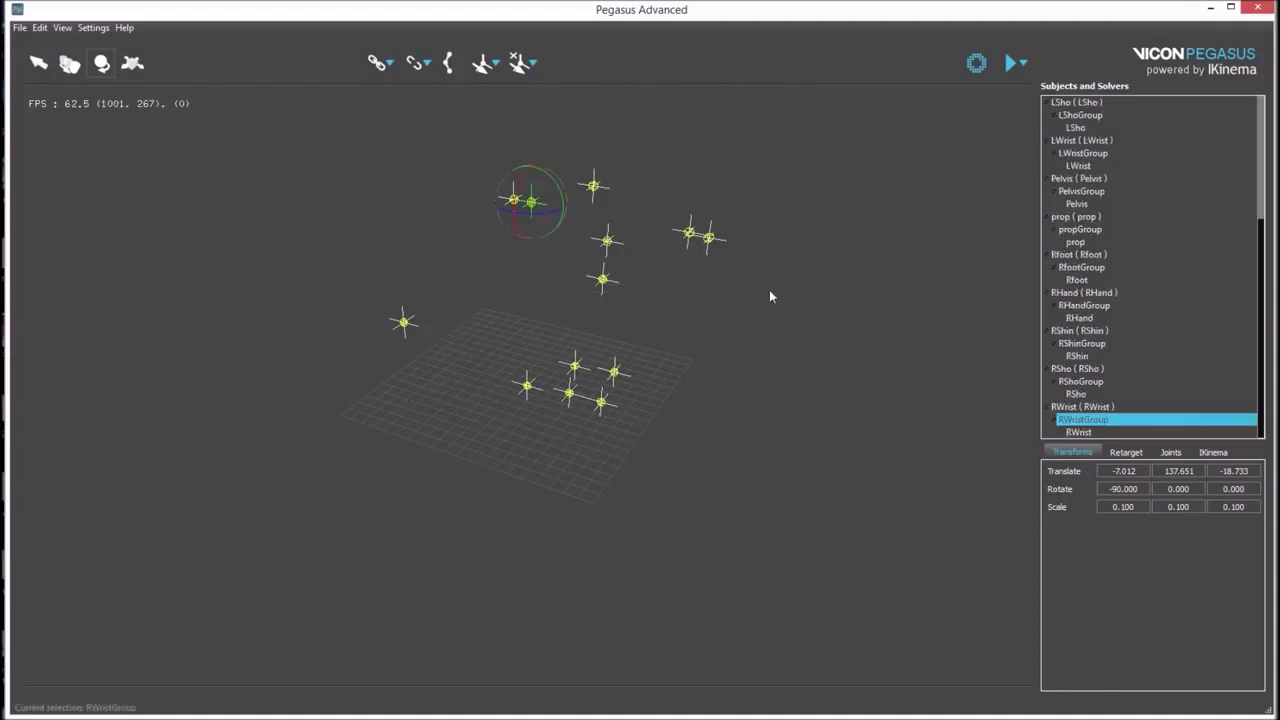
{"action": "left_click", "coordinate": [51, 78]}
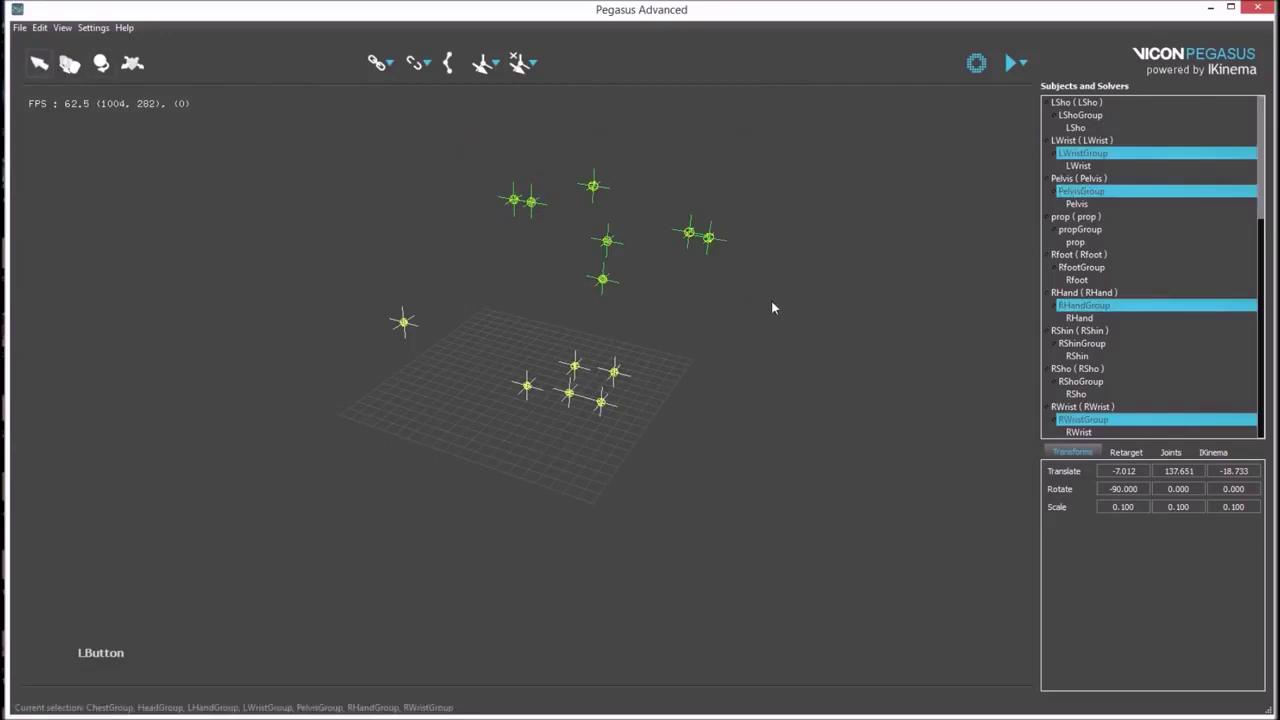
{"action": "left_click", "coordinate": [474, 146]}
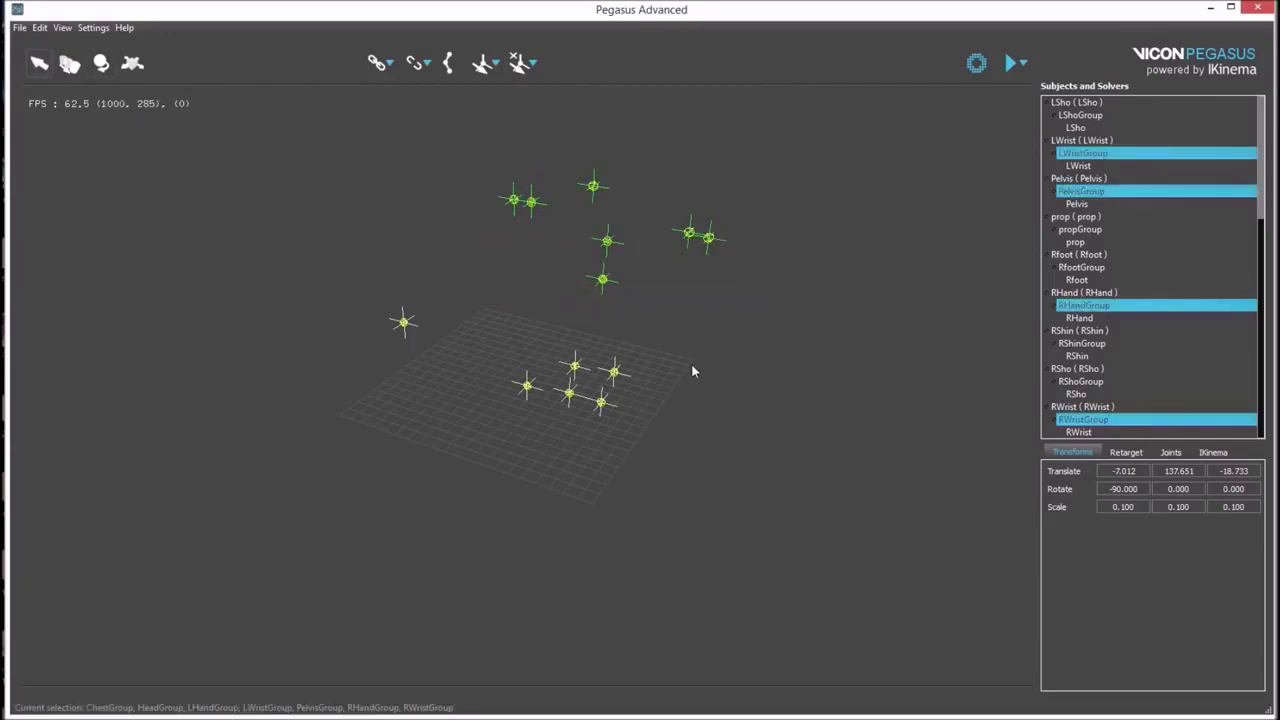
{"action": "left_click", "coordinate": [673, 358]}
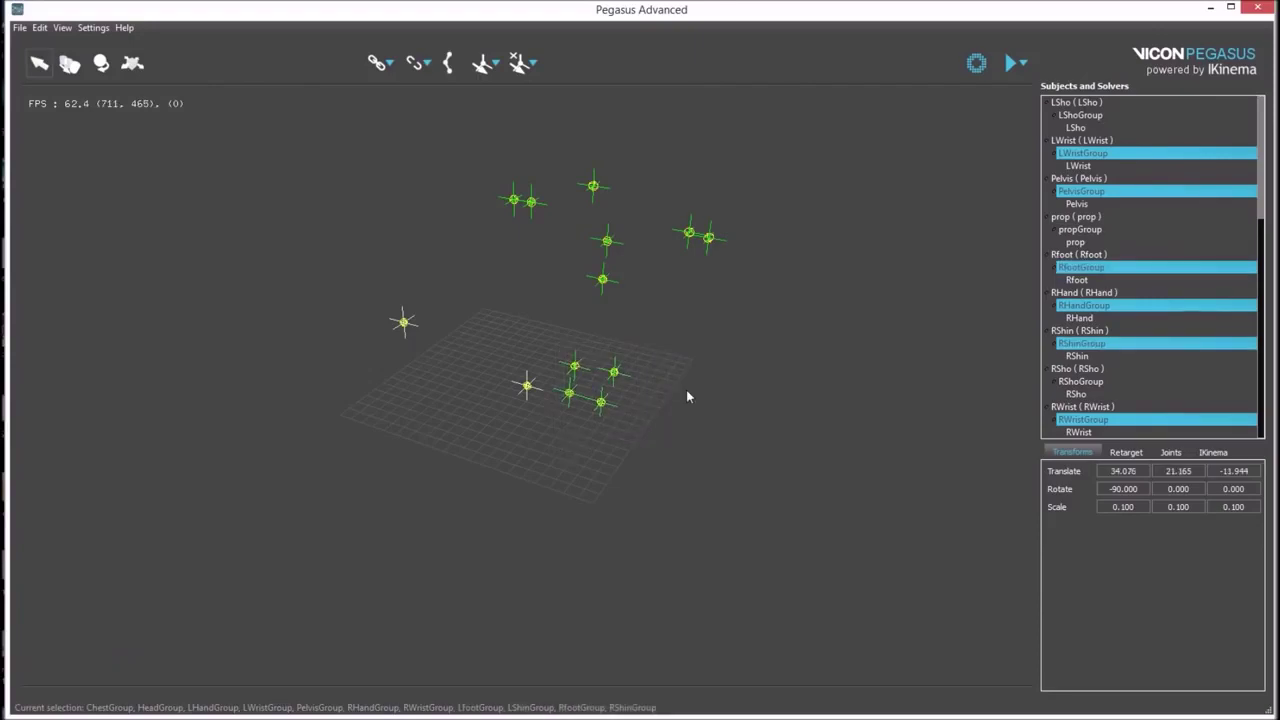
{"action": "left_click", "coordinate": [708, 420]}
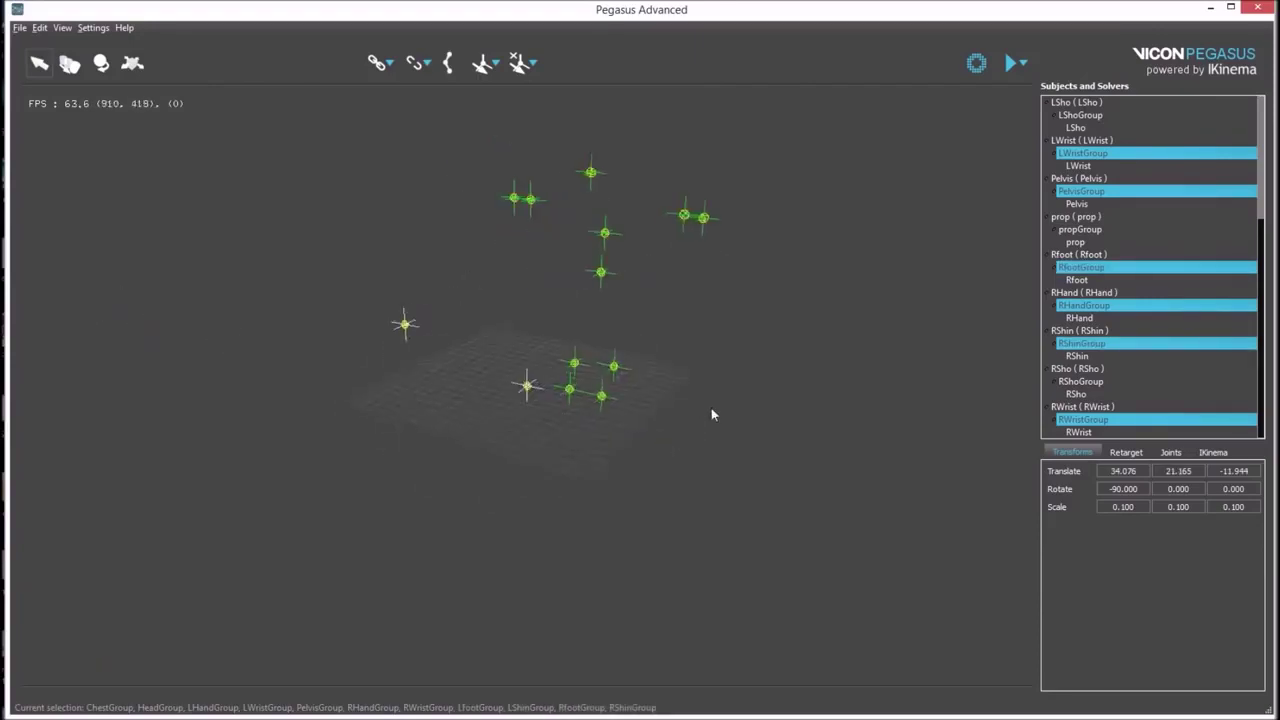
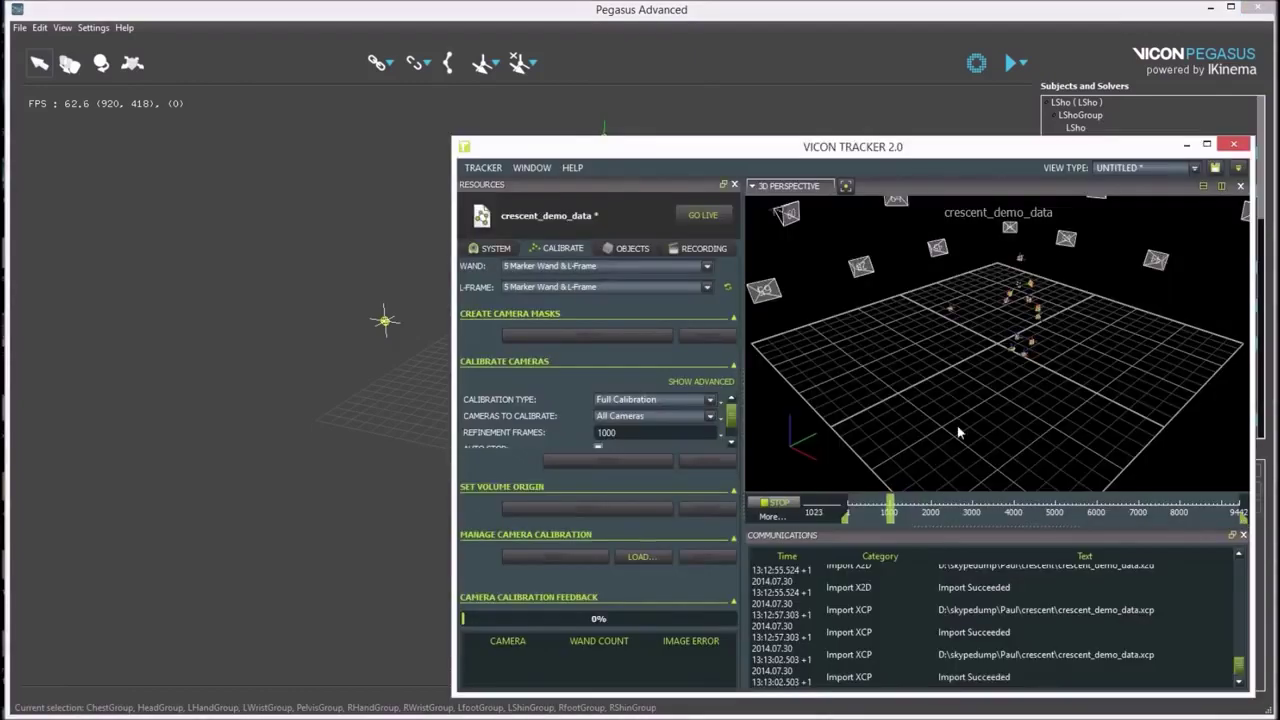
Stop the Tracker demo playback, rewind to frame 1 and return to Pegasus
{"action": "left_click", "coordinate": [890, 512]}
{"action": "left_click", "coordinate": [889, 513]}
{"action": "left_click", "coordinate": [796, 499]}
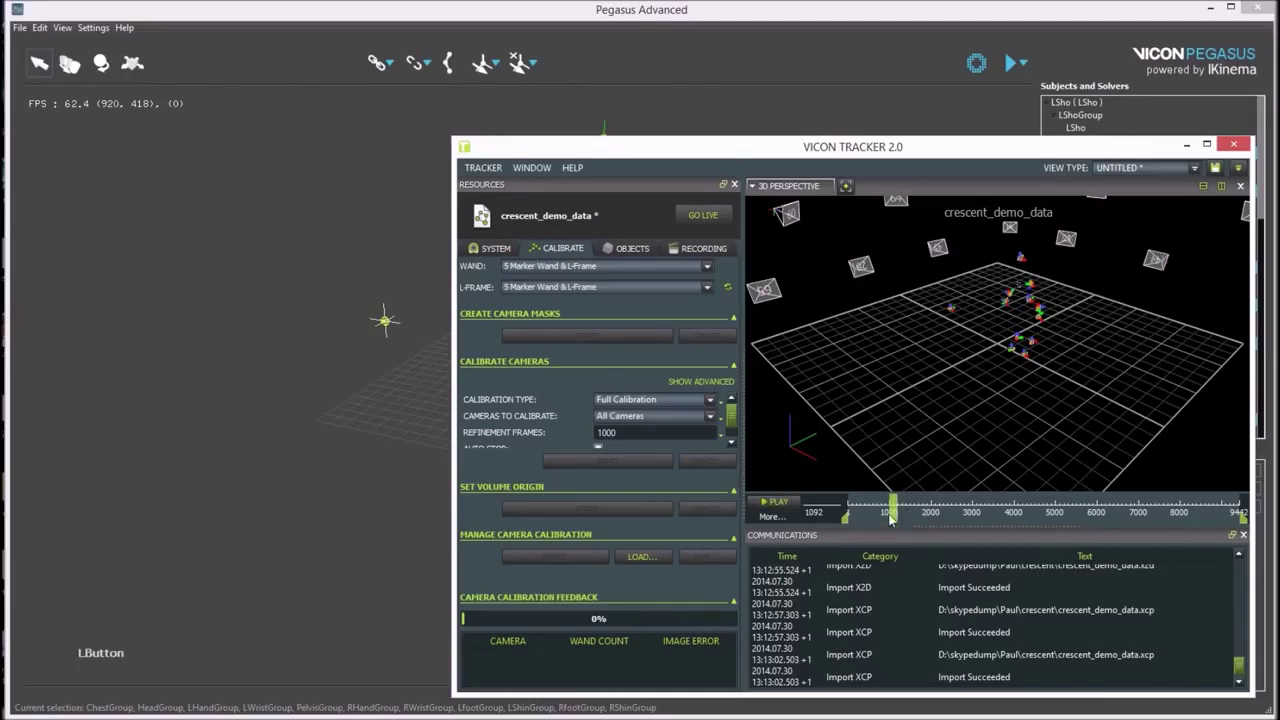
{"action": "left_click", "coordinate": [898, 514]}
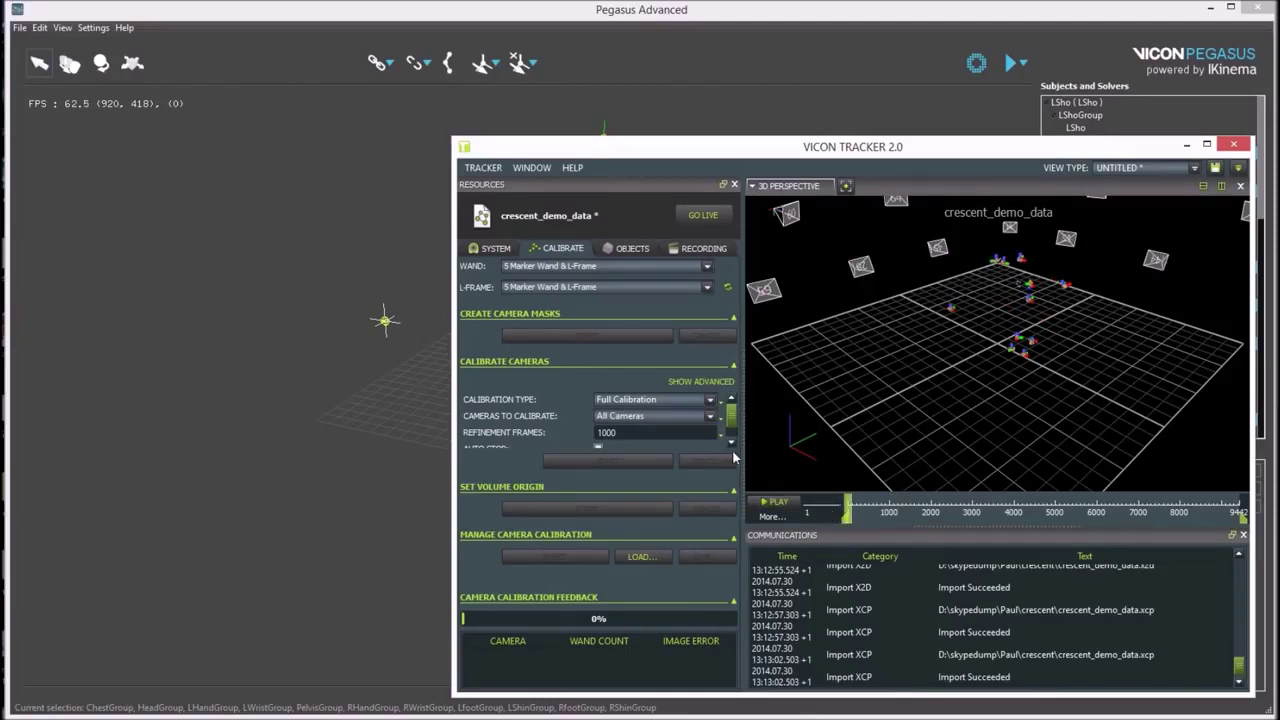
{"action": "left_click", "coordinate": [293, 494]}
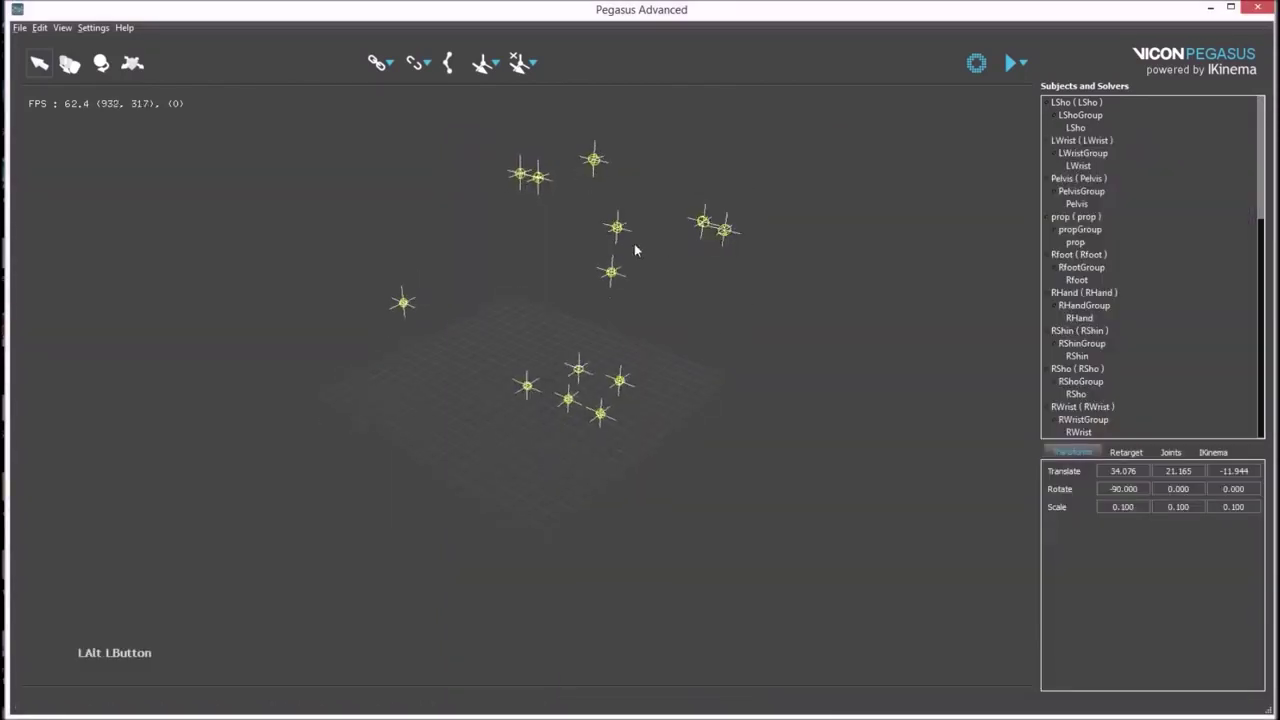
Reselect the eleven body rigid-body groups, leaving shoulders and prop out
{"action": "left_click", "coordinate": [506, 153]}
{"action": "left_click", "coordinate": [663, 372]}
{"action": "left_click", "coordinate": [696, 480]}
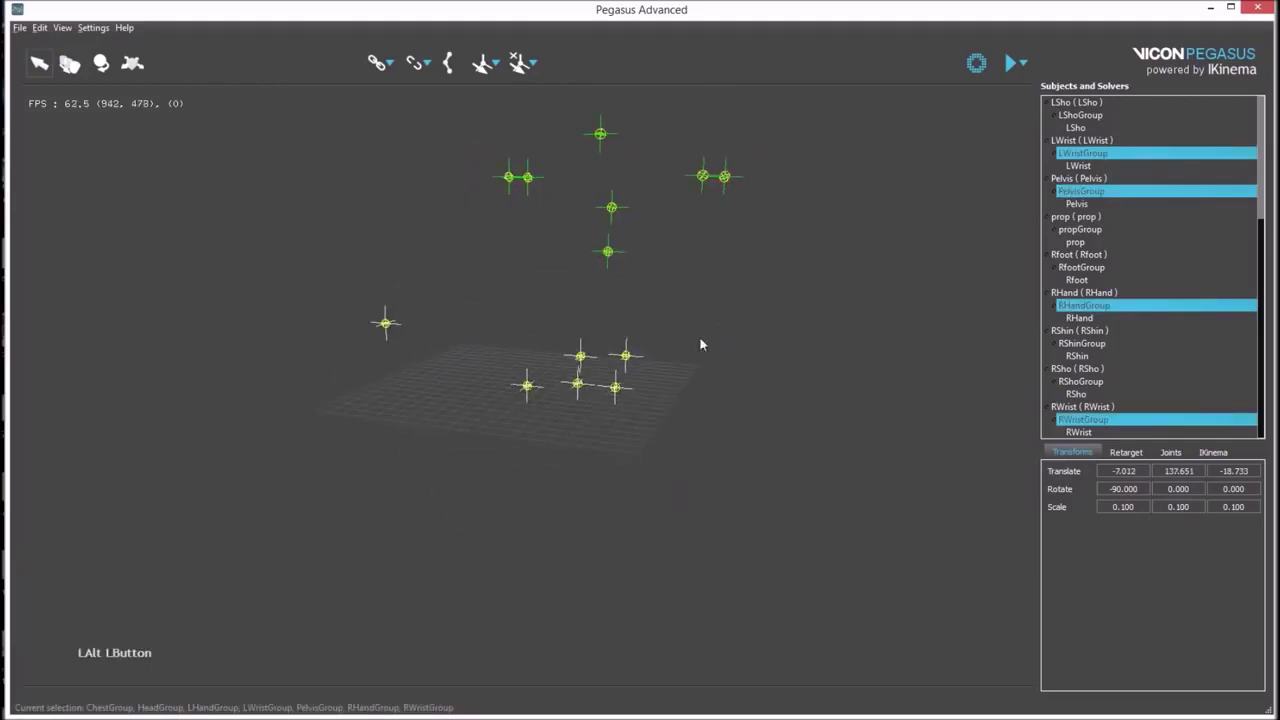
{"action": "left_click", "coordinate": [681, 336]}
{"action": "left_click", "coordinate": [764, 441]}
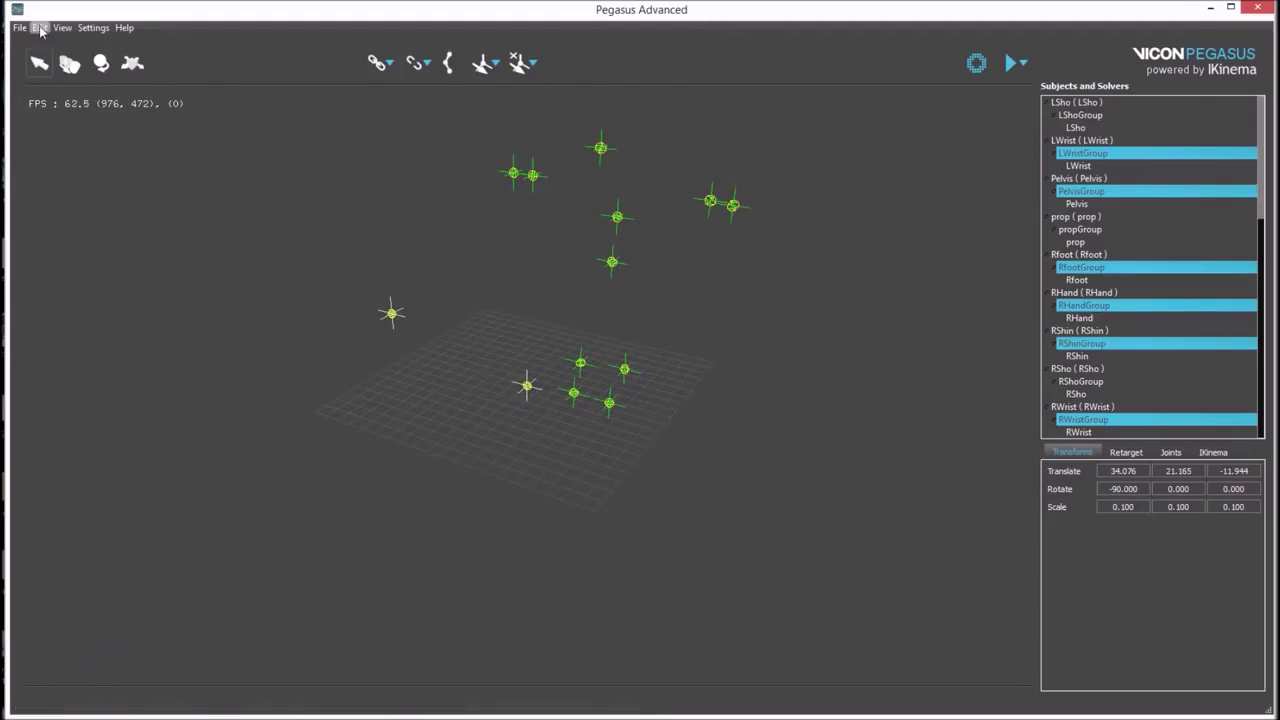
Group the selection into a new group named Tracker via Edit > Group Selection and check its members
{"action": "left_click", "coordinate": [47, 31]}
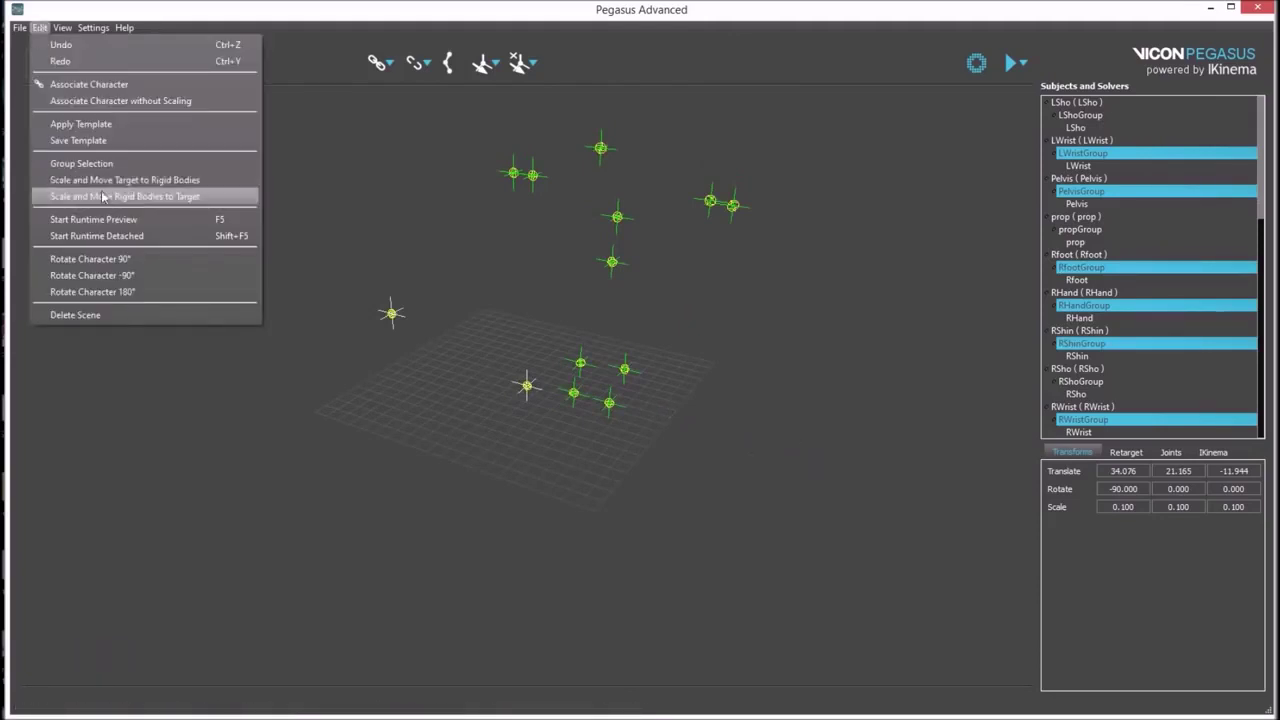
{"action": "left_click", "coordinate": [106, 166]}
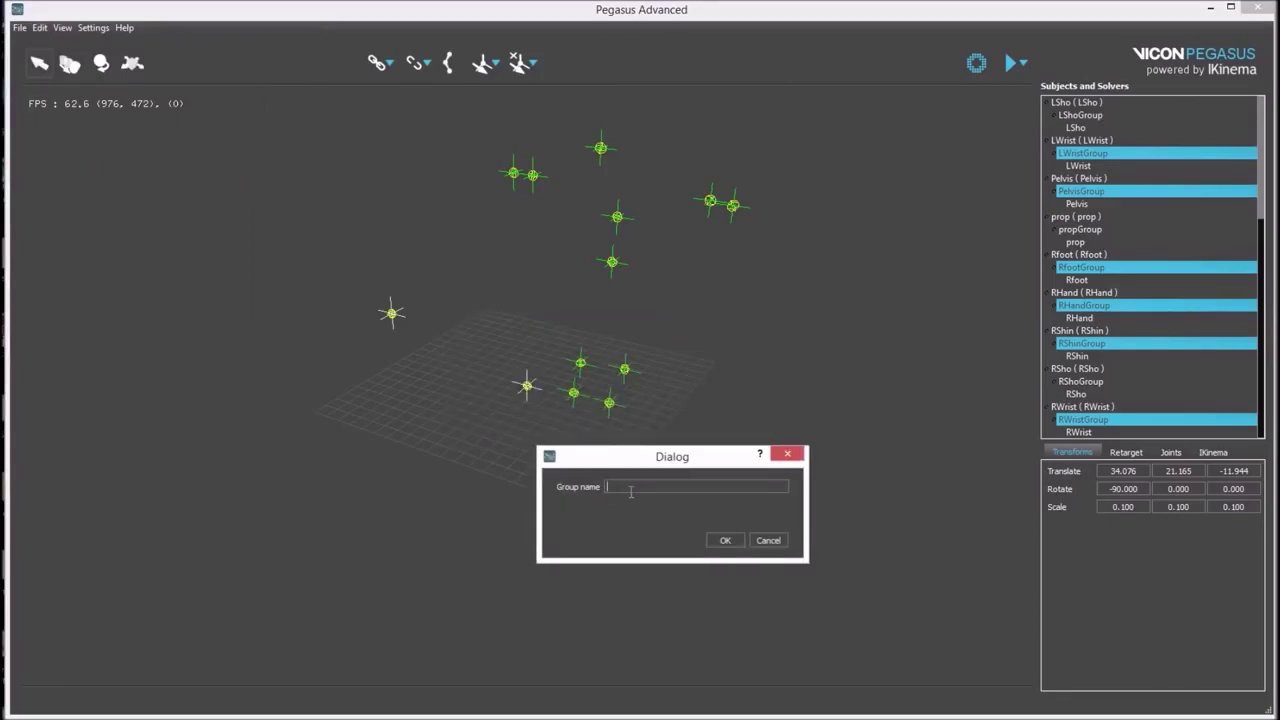
{"action": "key", "text": "Return"}
{"action": "left_click", "coordinate": [1087, 223]}
{"action": "left_click", "coordinate": [1089, 232]}
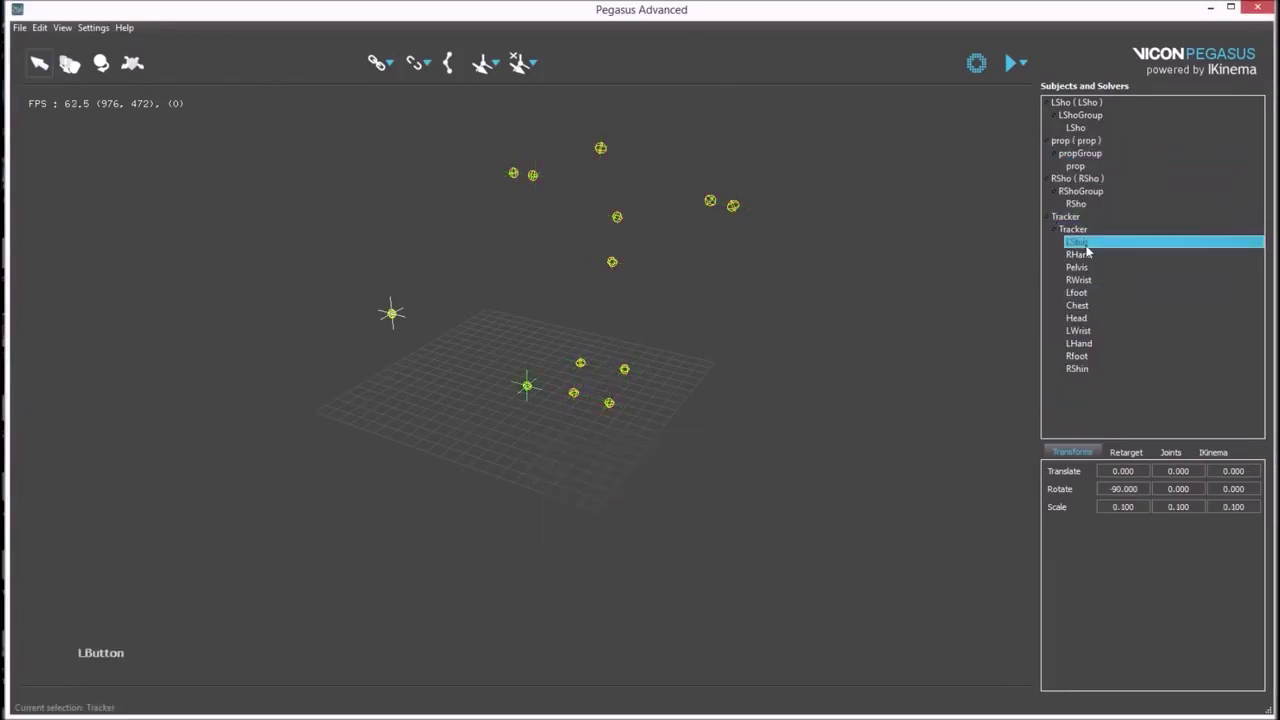
Locate and select the prop rigid body beside the Tracker group
{"action": "left_click", "coordinate": [1092, 248]}
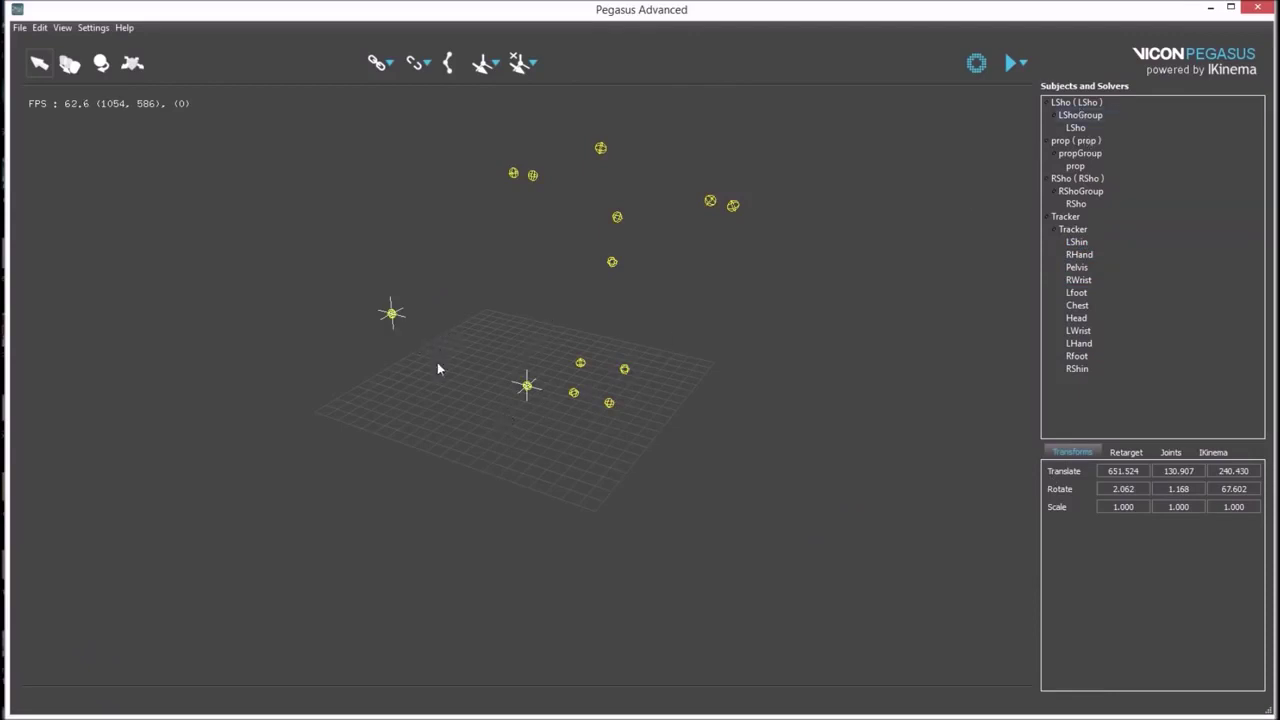
{"action": "left_click", "coordinate": [514, 379]}
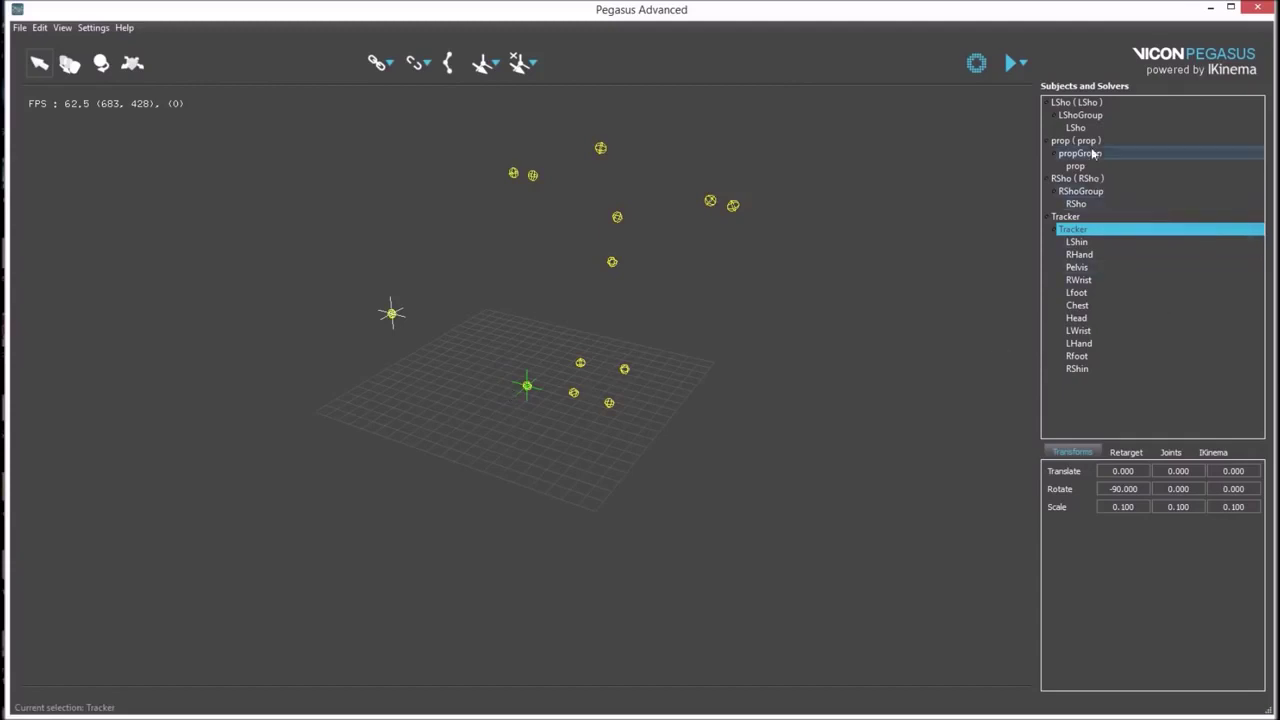
{"action": "left_click", "coordinate": [421, 350]}
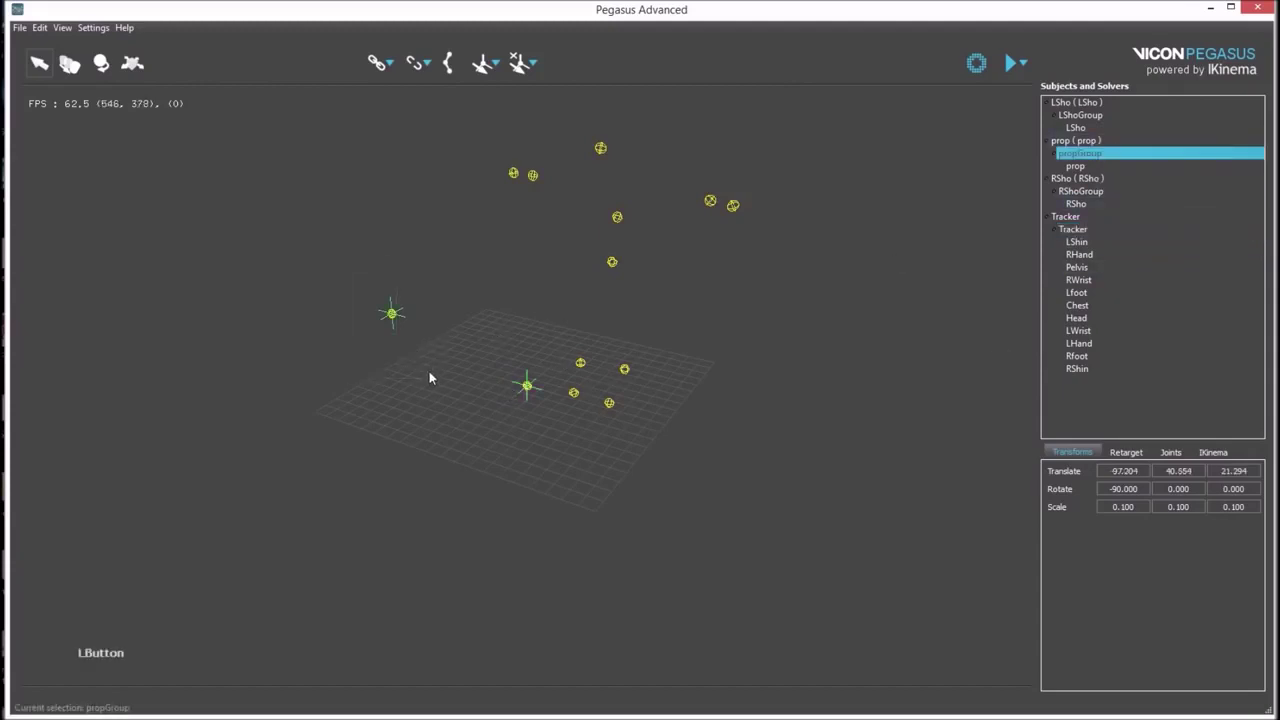
{"action": "left_click", "coordinate": [378, 369]}
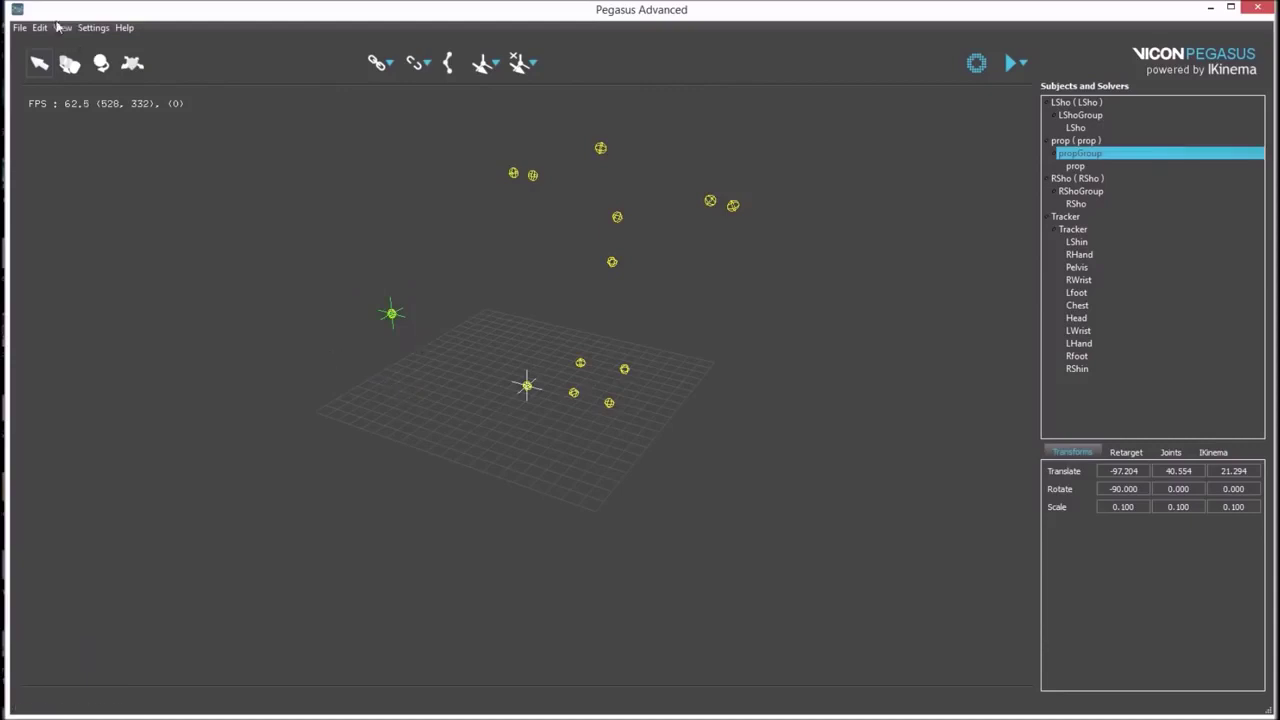
Group the prop rigid body into its own group named prop
{"action": "left_click", "coordinate": [54, 31]}
{"action": "left_click", "coordinate": [76, 168]}
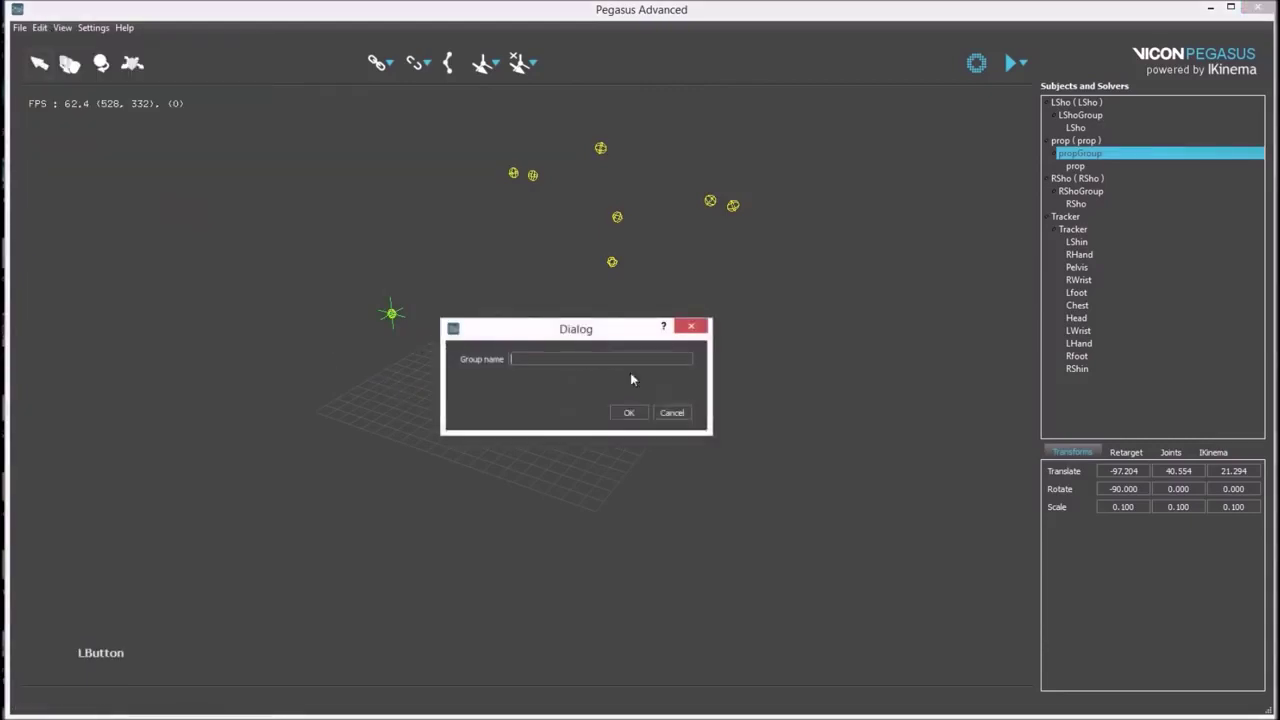
{"action": "key", "text": "Return"}
{"action": "left_click", "coordinate": [1083, 119]}
Delete the LShoGroup and RShoGroup shoulder subjects, leaving only Tracker and prop
{"action": "left_click", "coordinate": [1105, 161]}
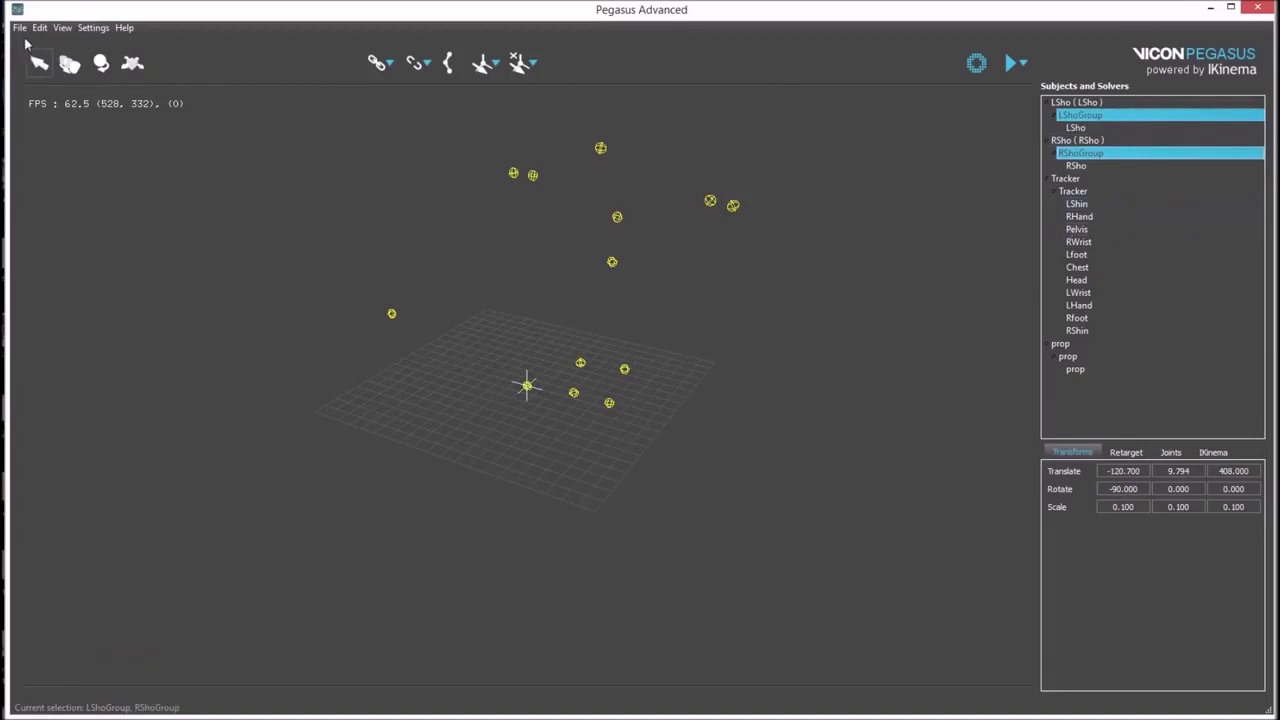
{"action": "left_click", "coordinate": [46, 34]}
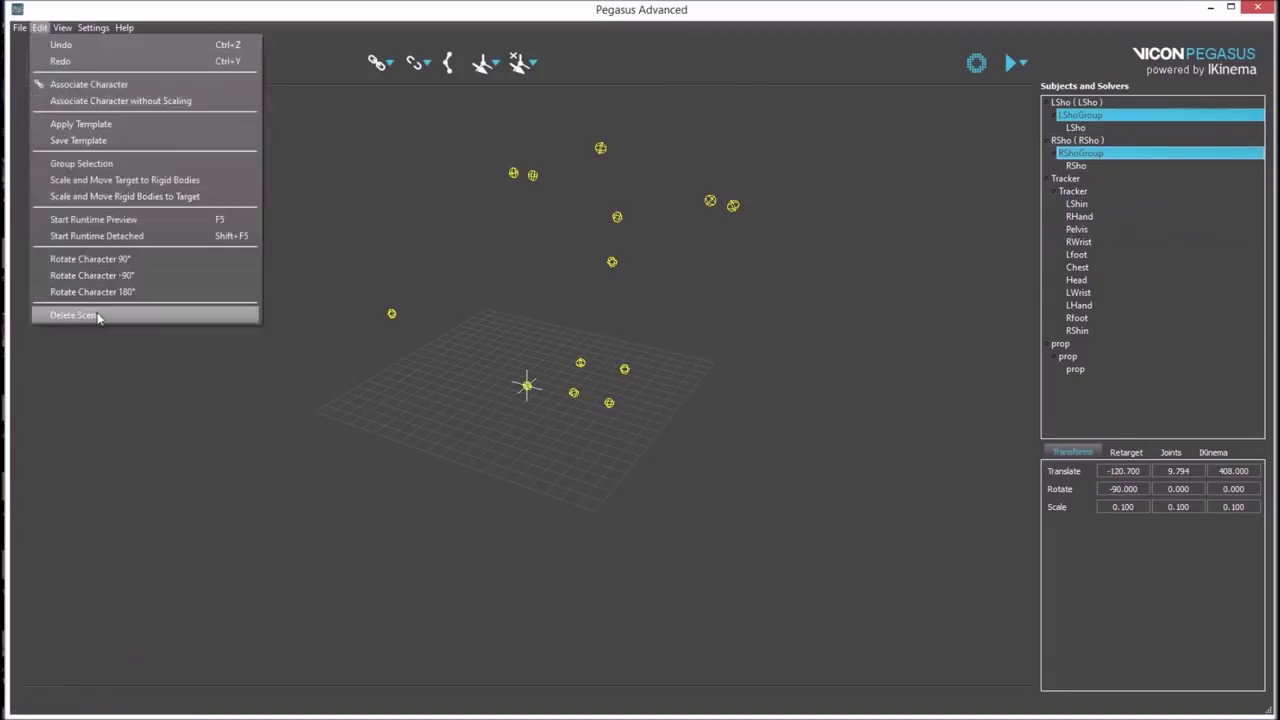
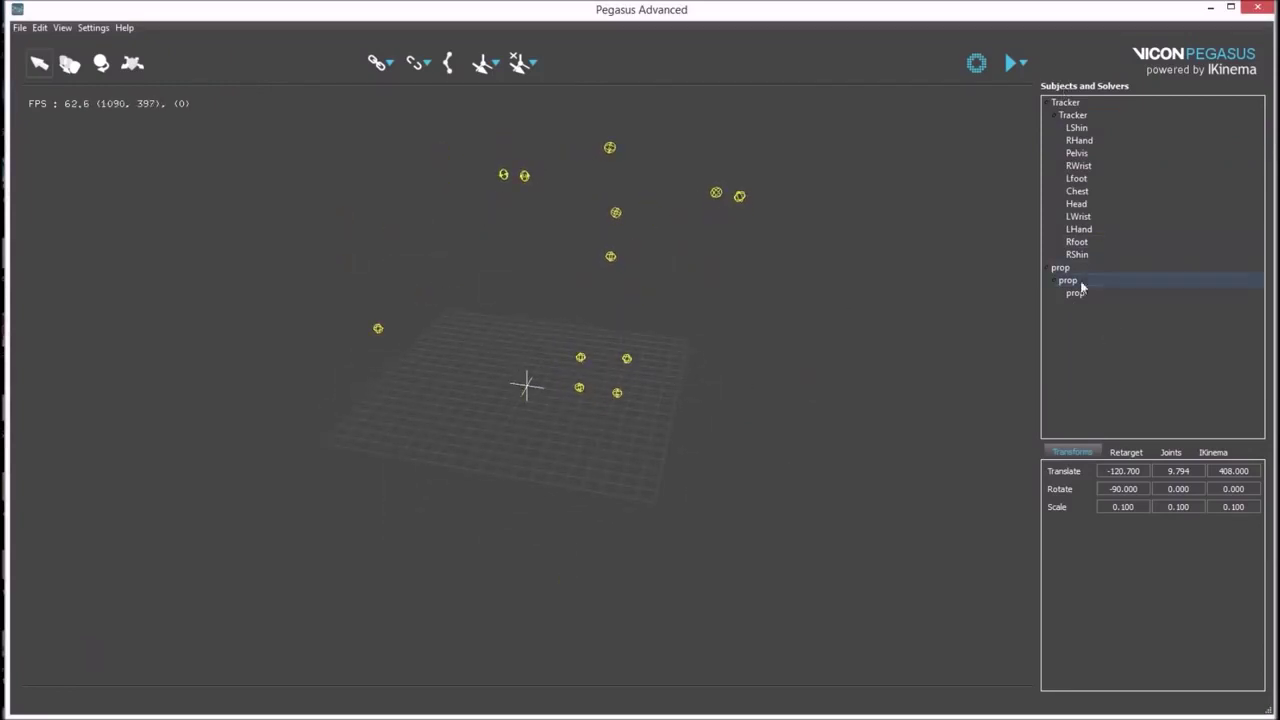
{"action": "left_click", "coordinate": [769, 416]}
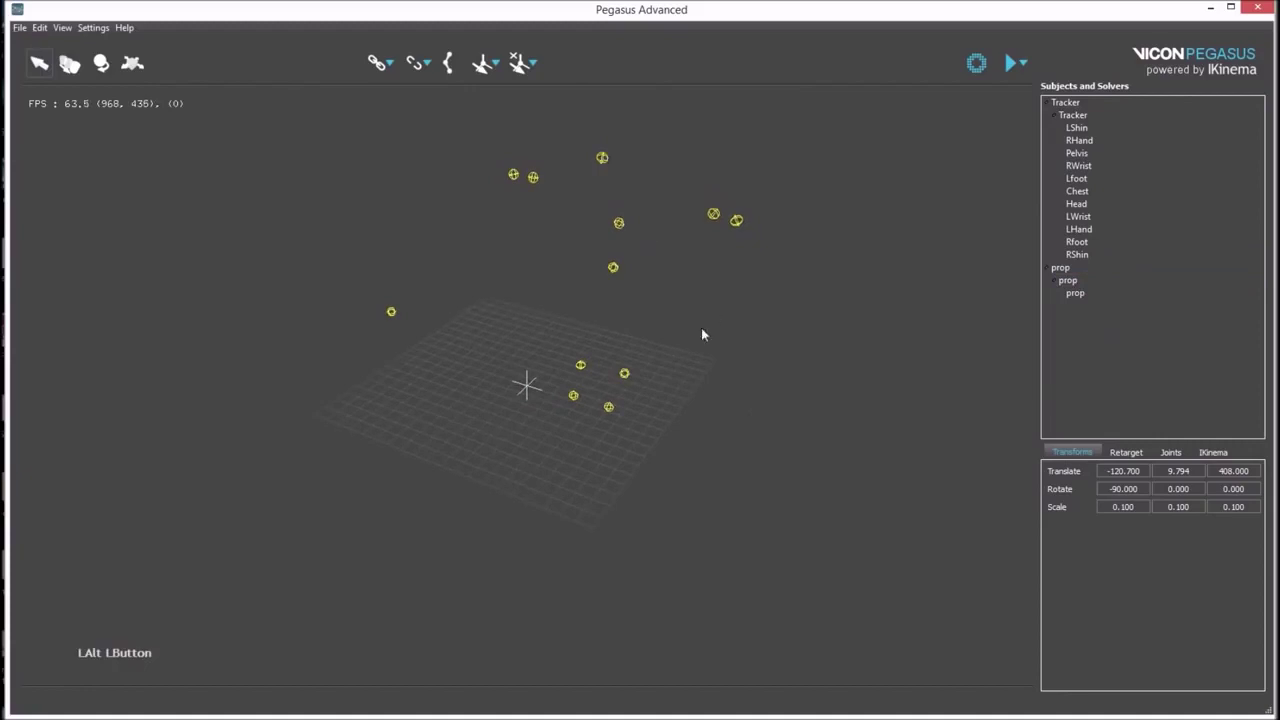
{"action": "left_click", "coordinate": [719, 364]}
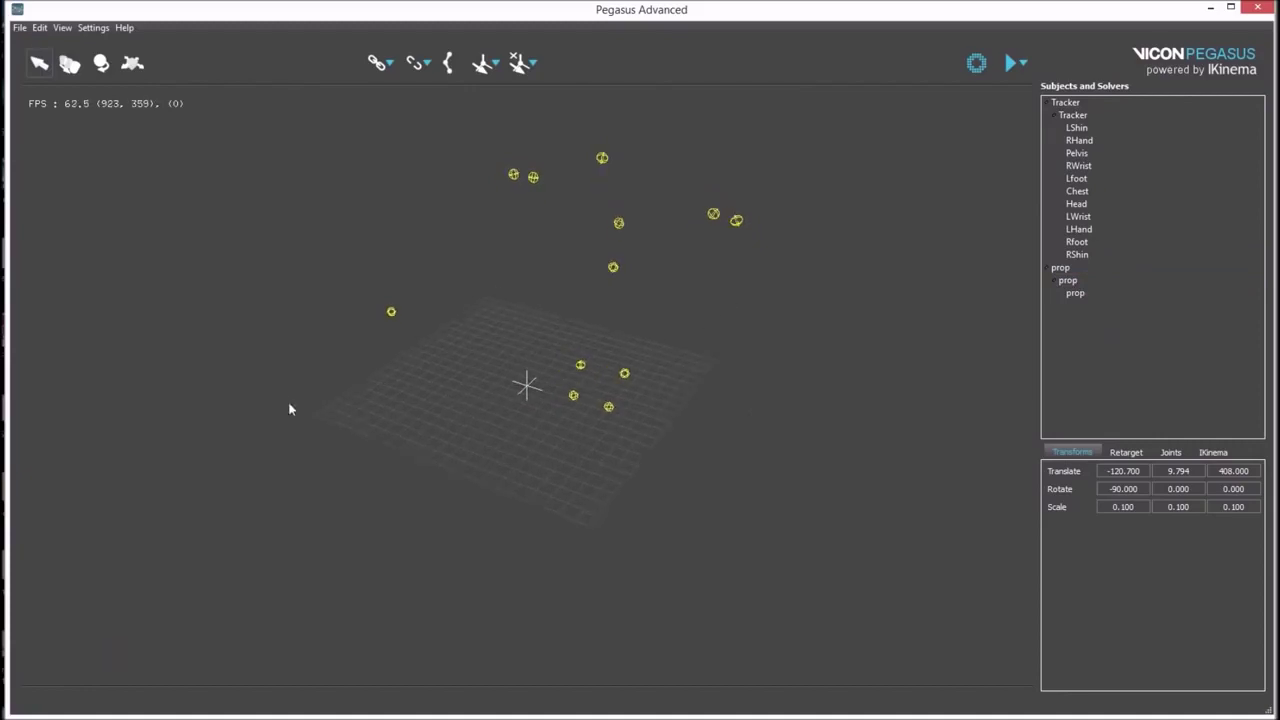
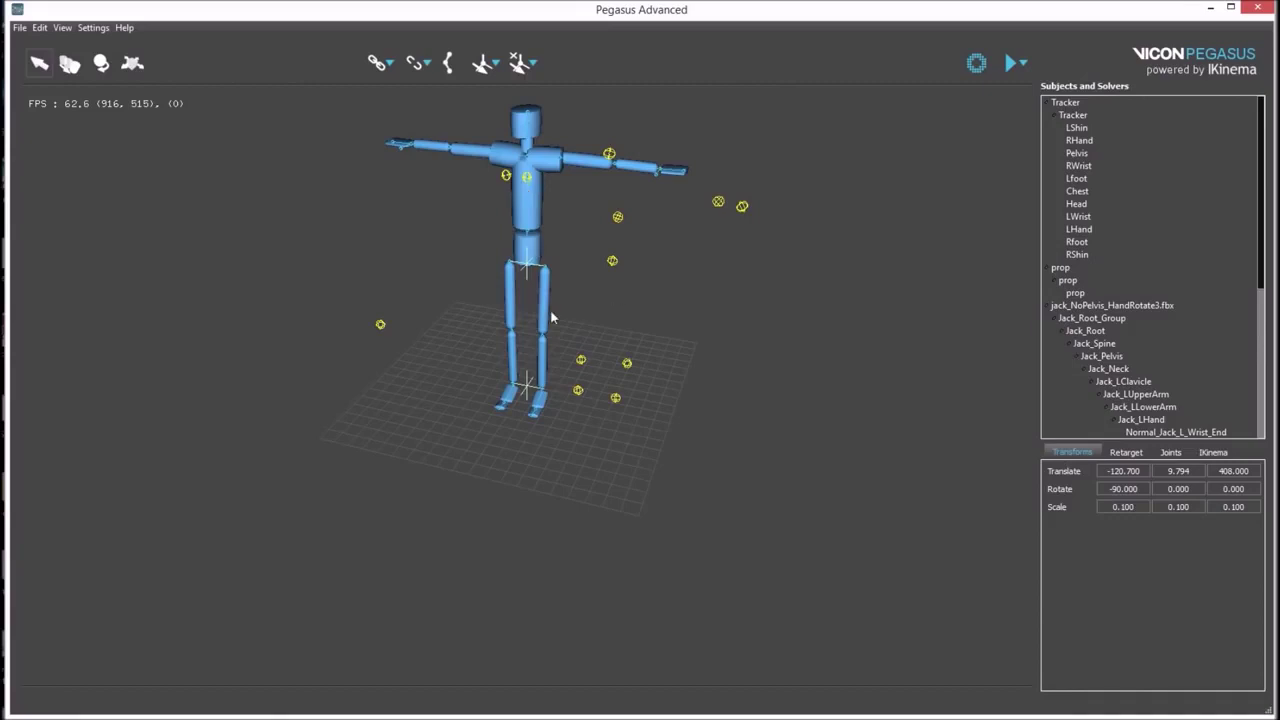
Scale and move the Jack character onto the rigid bodies using Jack_LUpperLeg and the Pelvis body
{"action": "left_click", "coordinate": [553, 317]}
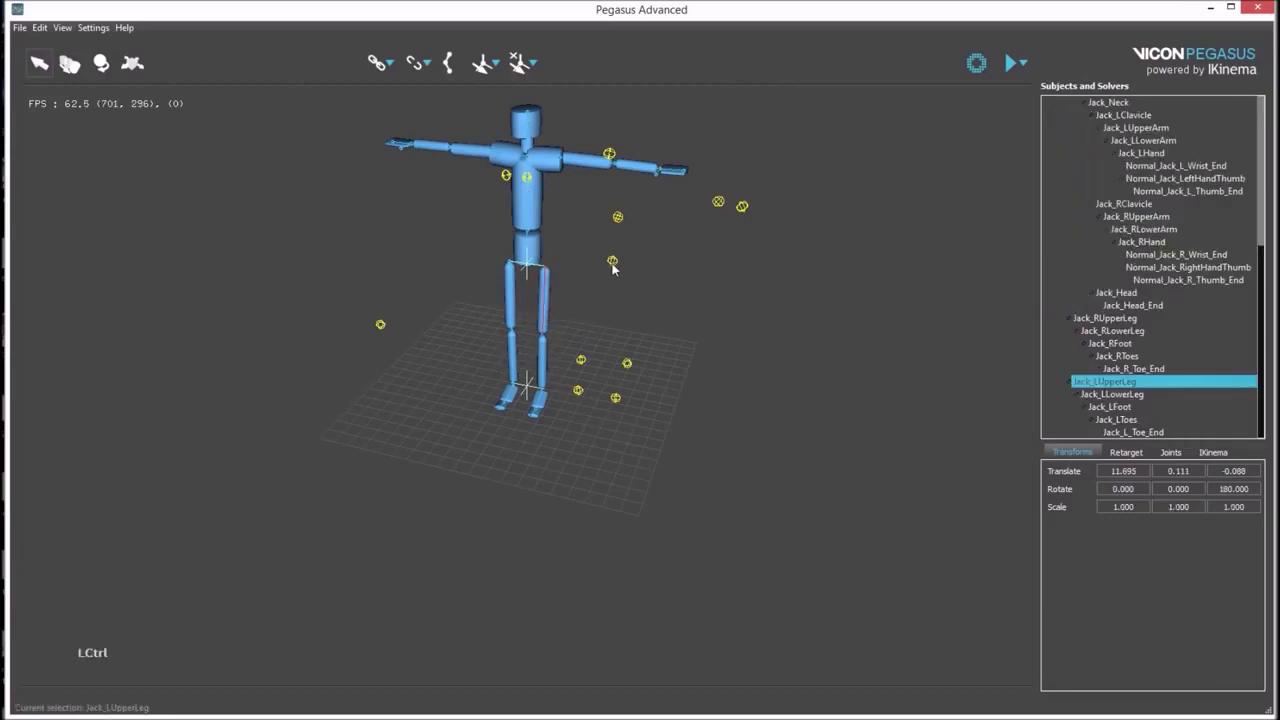
{"action": "left_click", "coordinate": [620, 268]}
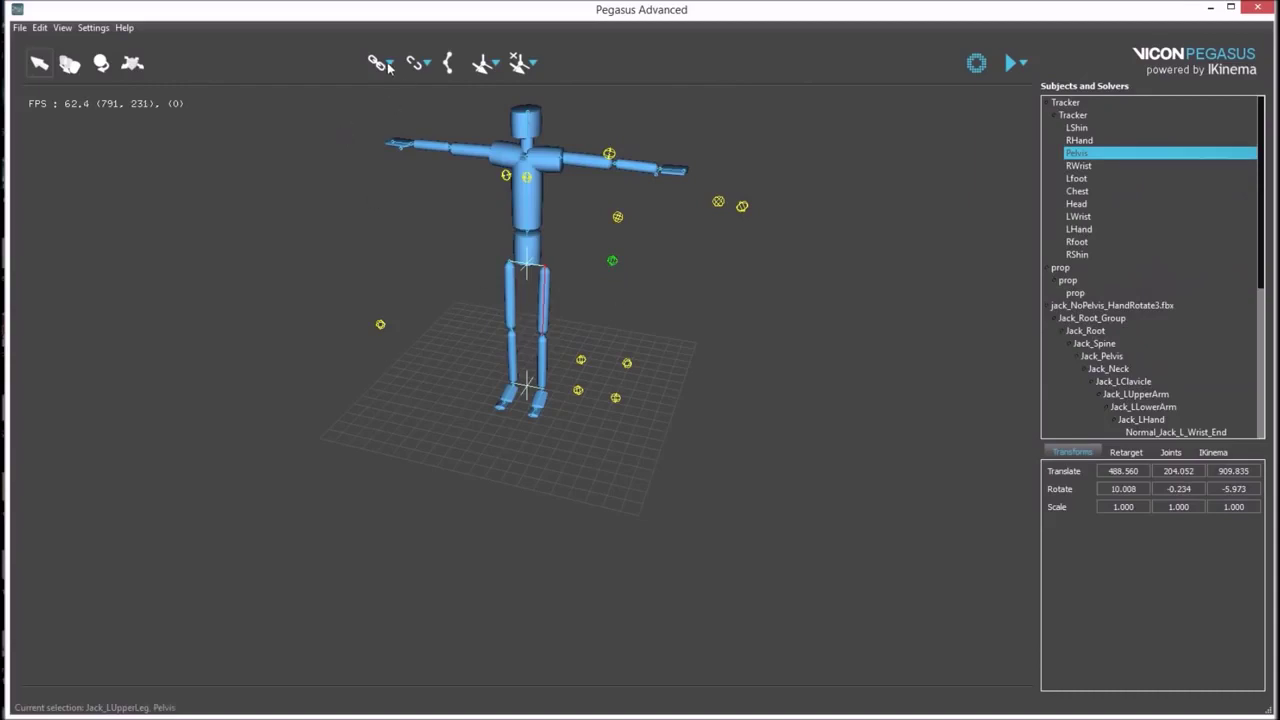
{"action": "left_click", "coordinate": [395, 67]}
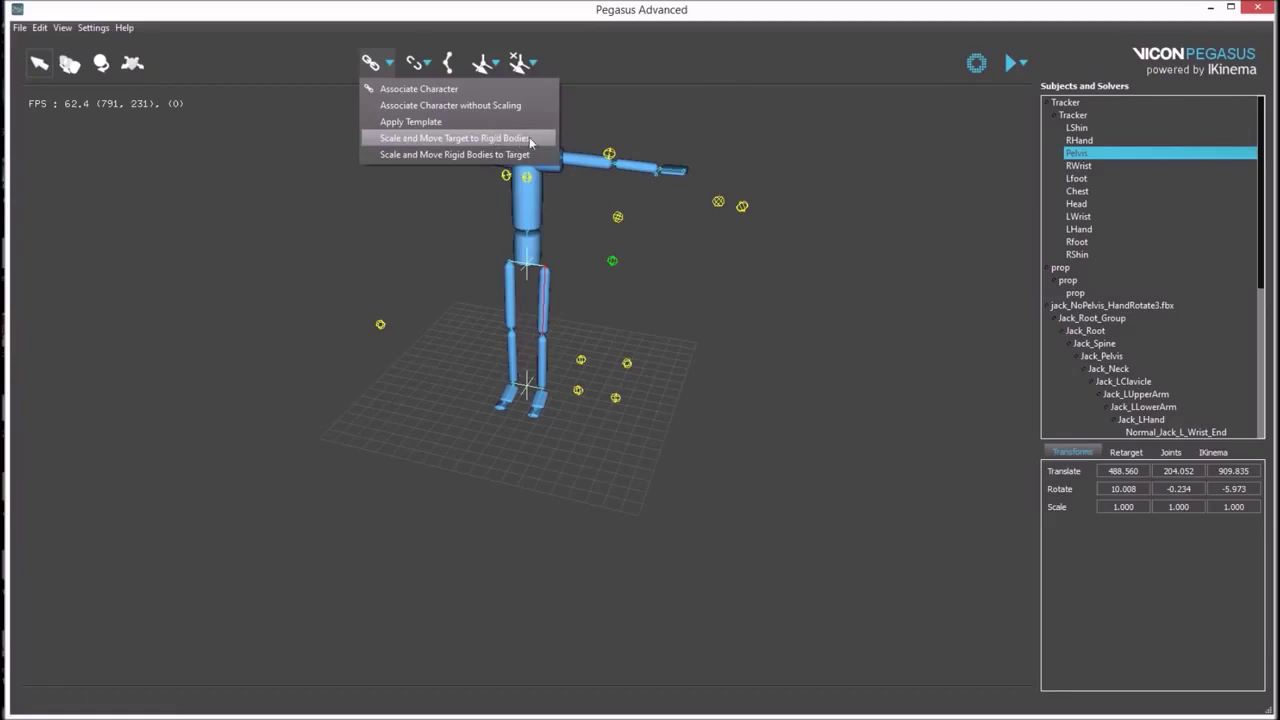
{"action": "left_click", "coordinate": [536, 142]}
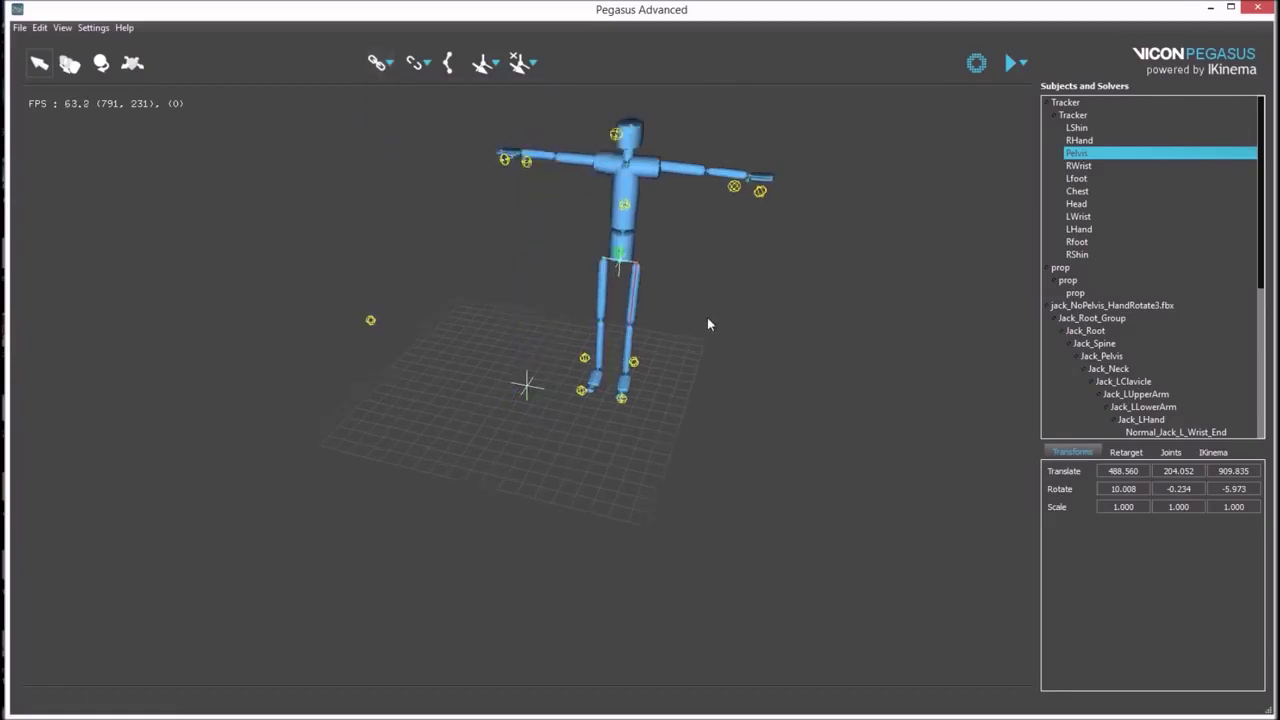
{"action": "left_click", "coordinate": [718, 338]}
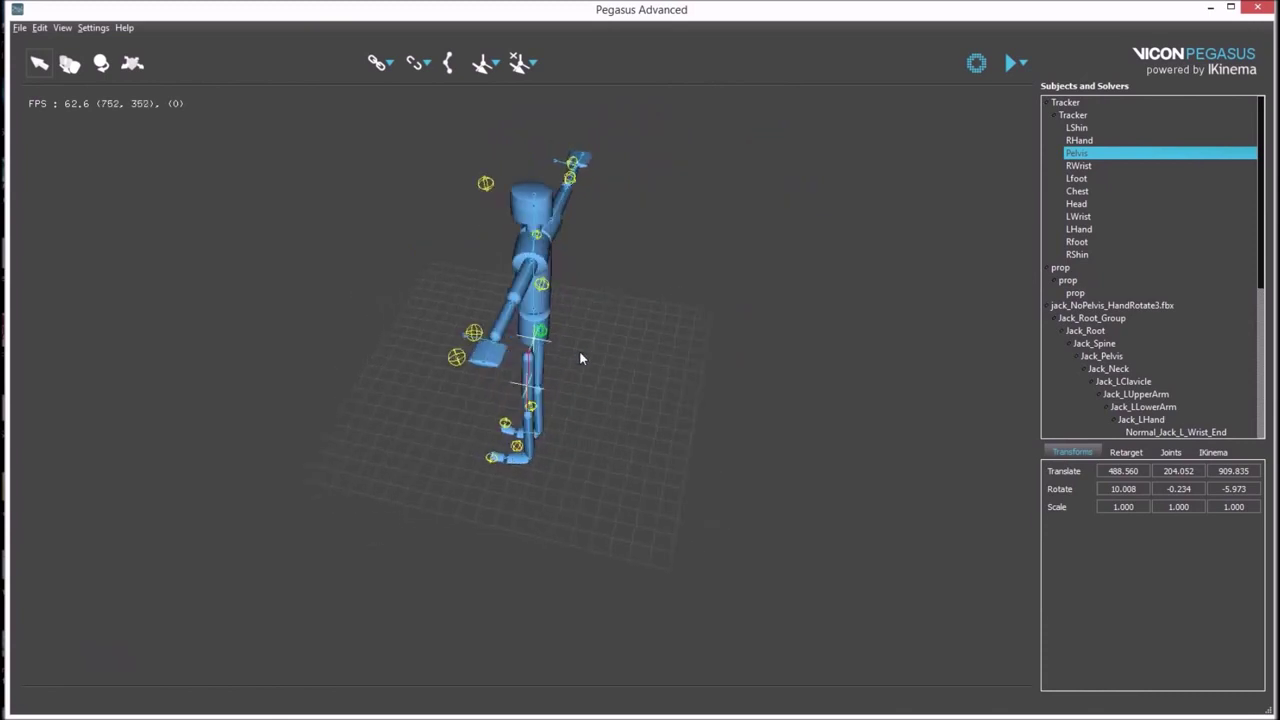
{"action": "middle_click", "coordinate": [722, 252]}
{"action": "left_click", "coordinate": [613, 353]}
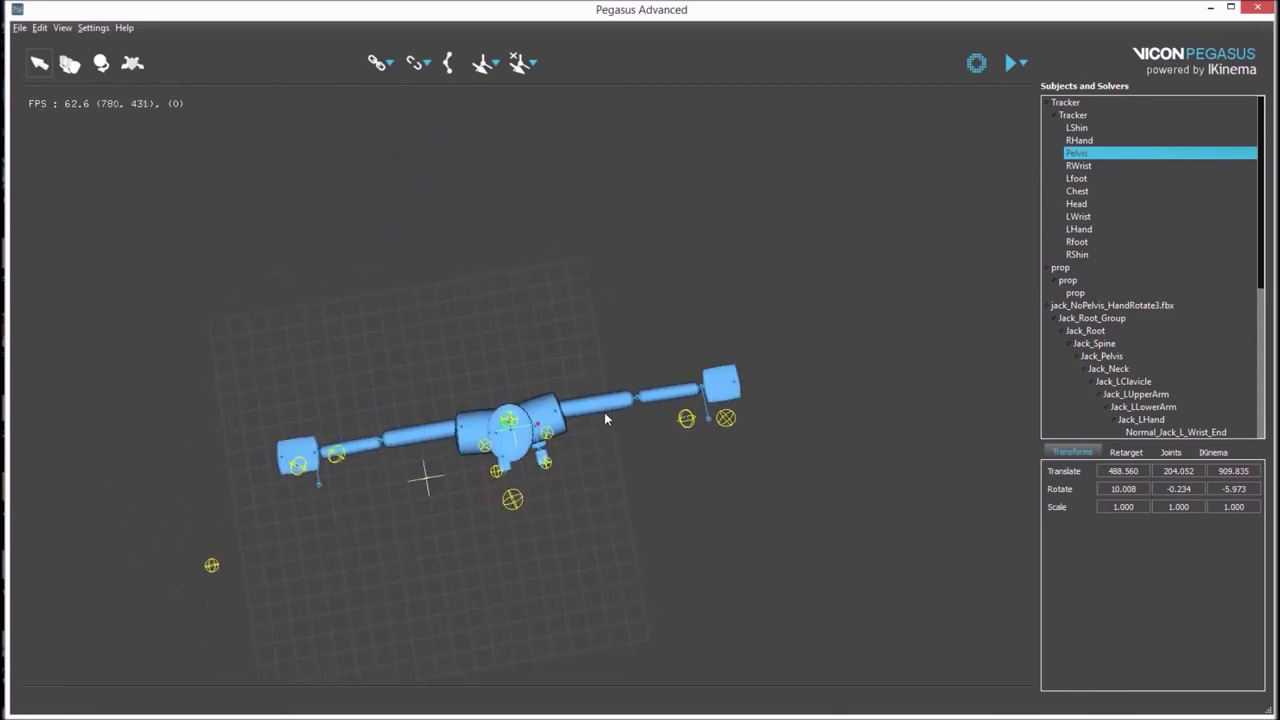
Rotate Jack_Root_Group slightly with the rotate tool, then undo the turn
{"action": "left_click", "coordinate": [612, 501]}
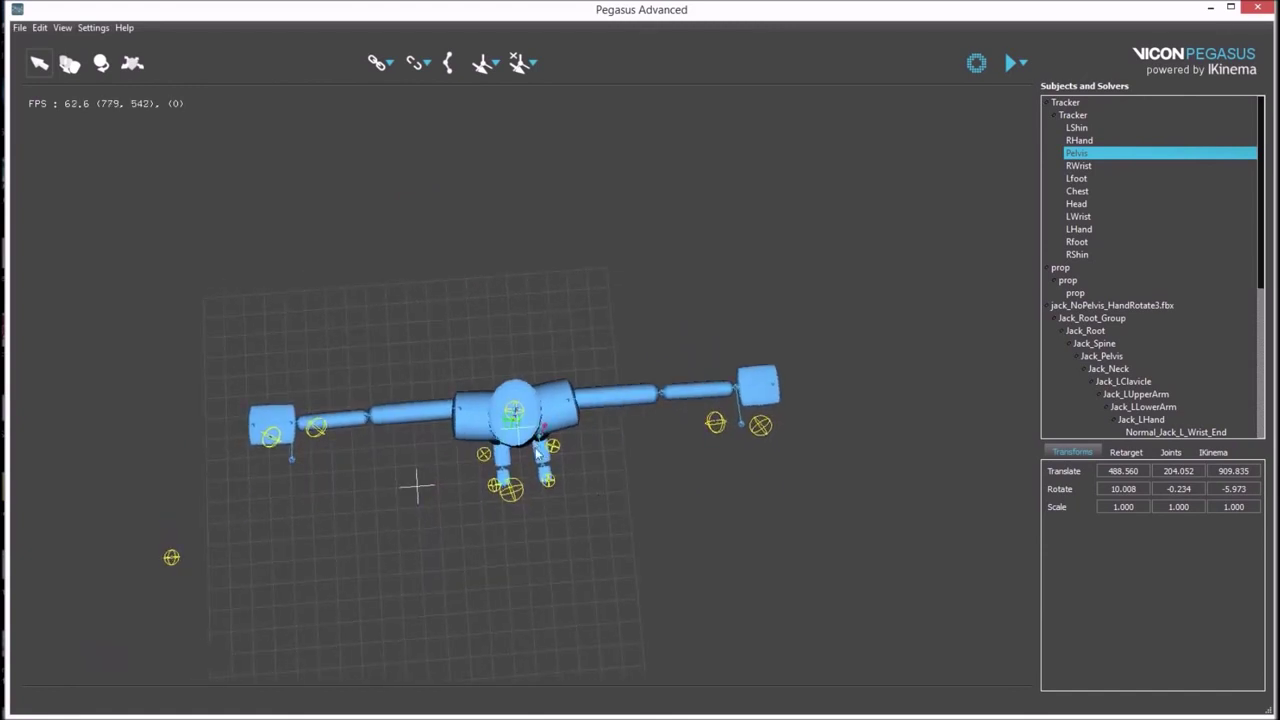
{"action": "left_click", "coordinate": [537, 435]}
{"action": "left_click", "coordinate": [584, 488]}
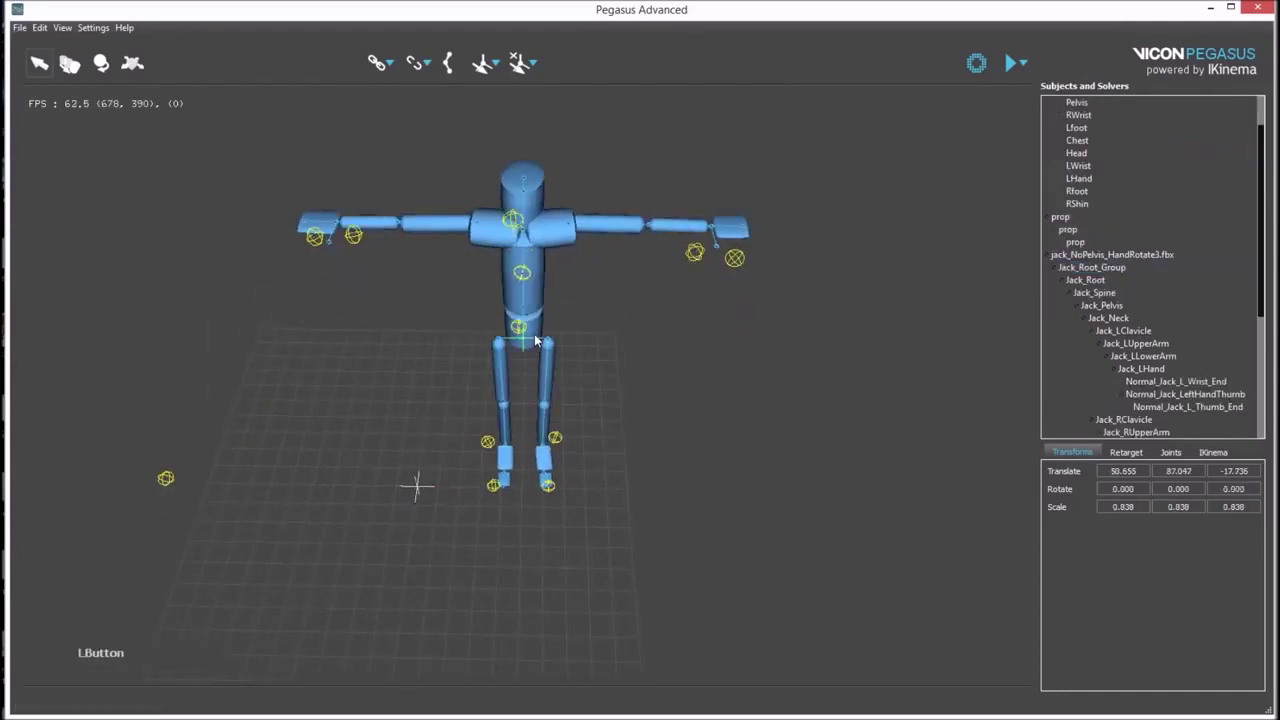
{"action": "key", "text": "e"}
{"action": "left_click", "coordinate": [547, 366]}
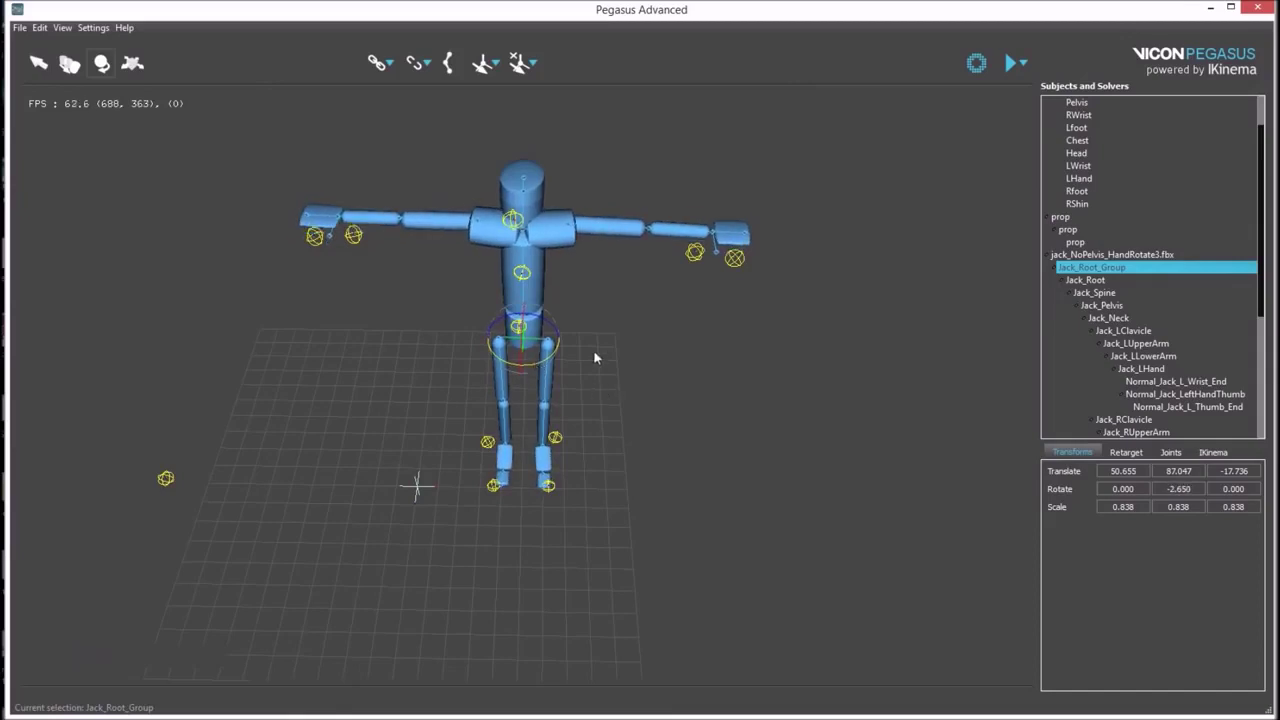
{"action": "left_click", "coordinate": [594, 330]}
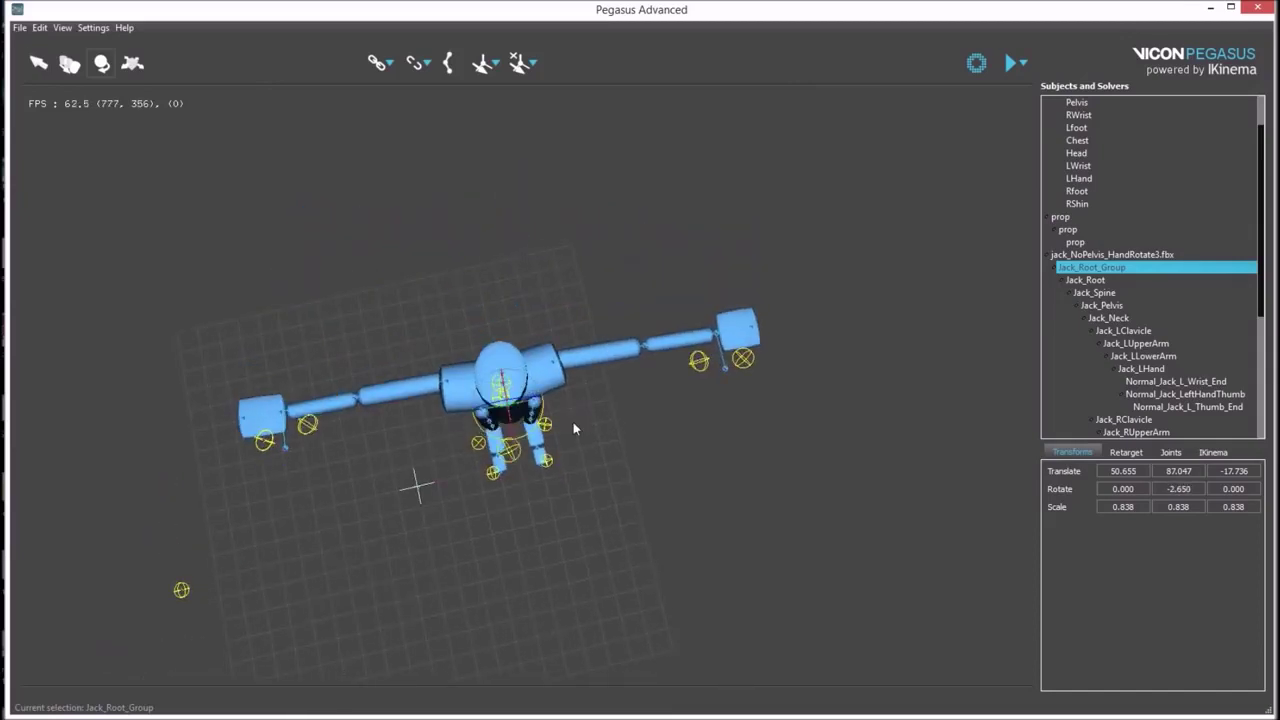
{"action": "key", "text": "ctrl+z"}
Rotate Jack_LUpperArm toward its arm rigid bodies
{"action": "left_click", "coordinate": [588, 358]}
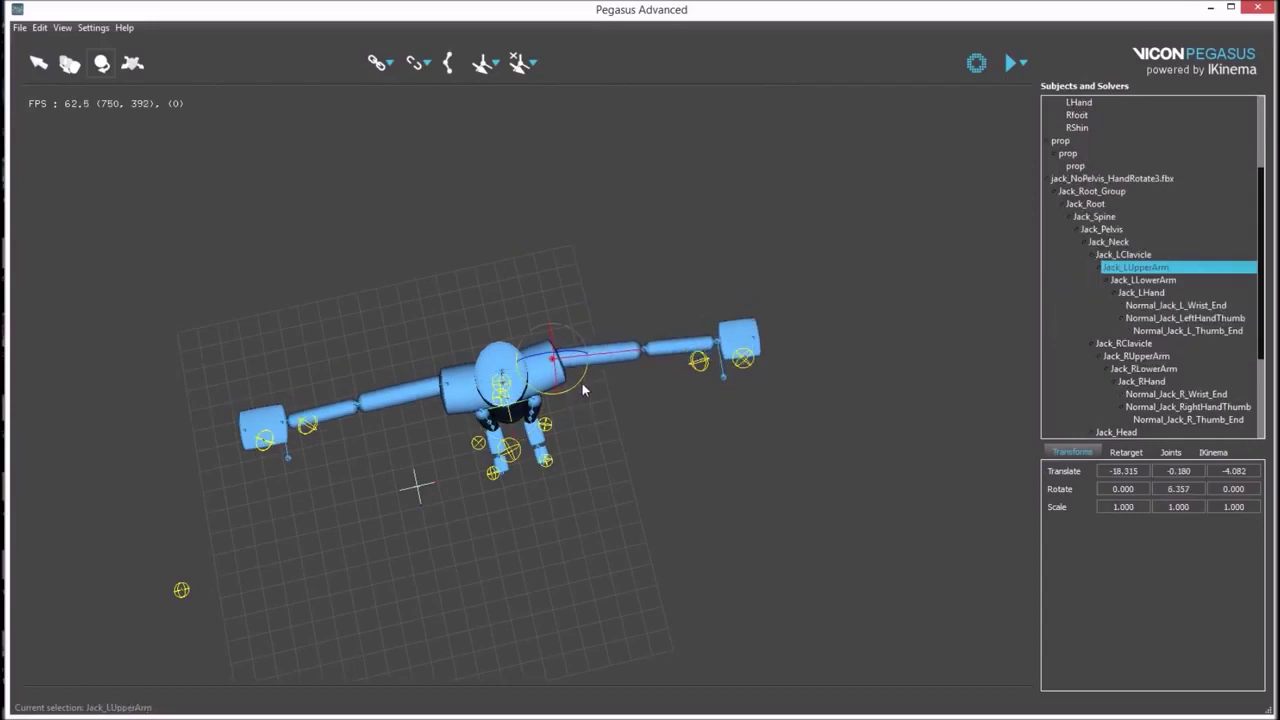
{"action": "left_click", "coordinate": [623, 452]}
{"action": "left_click", "coordinate": [598, 470]}
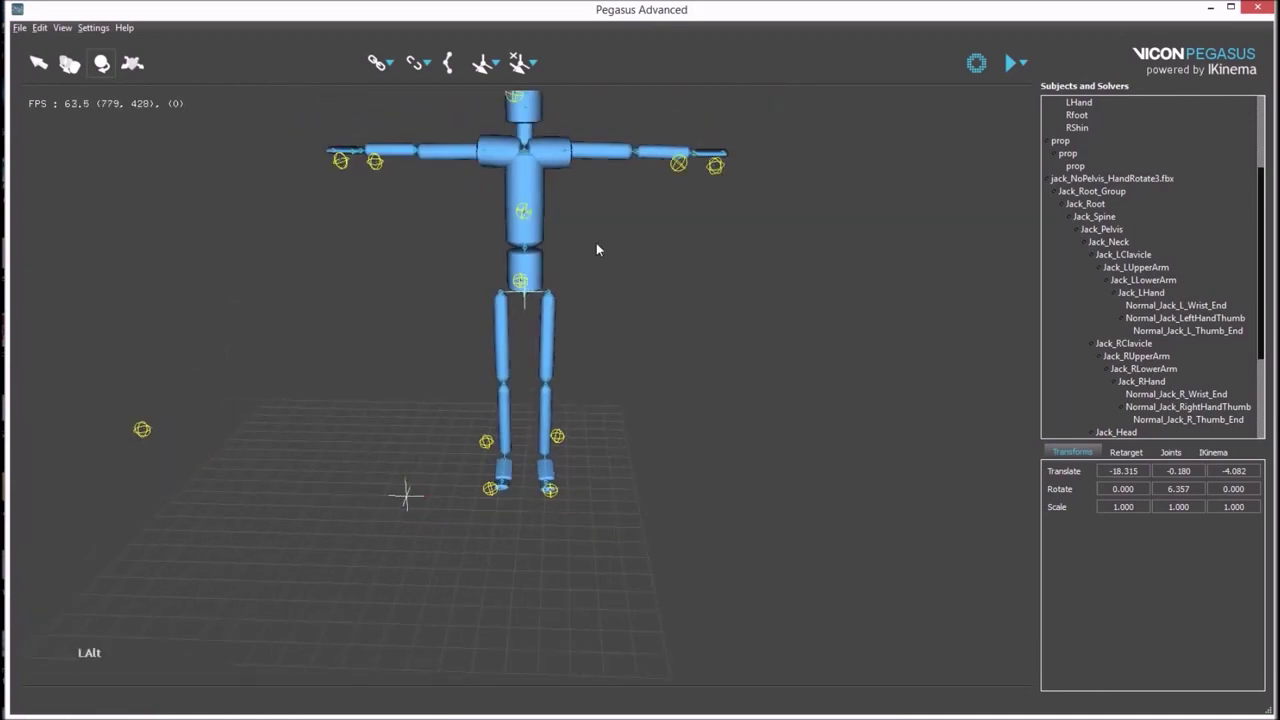
{"action": "middle_click", "coordinate": [604, 249]}
Link the LWrist rigid body to the Jack_LLowerArm bone with the link tool
{"action": "left_click", "coordinate": [644, 303]}
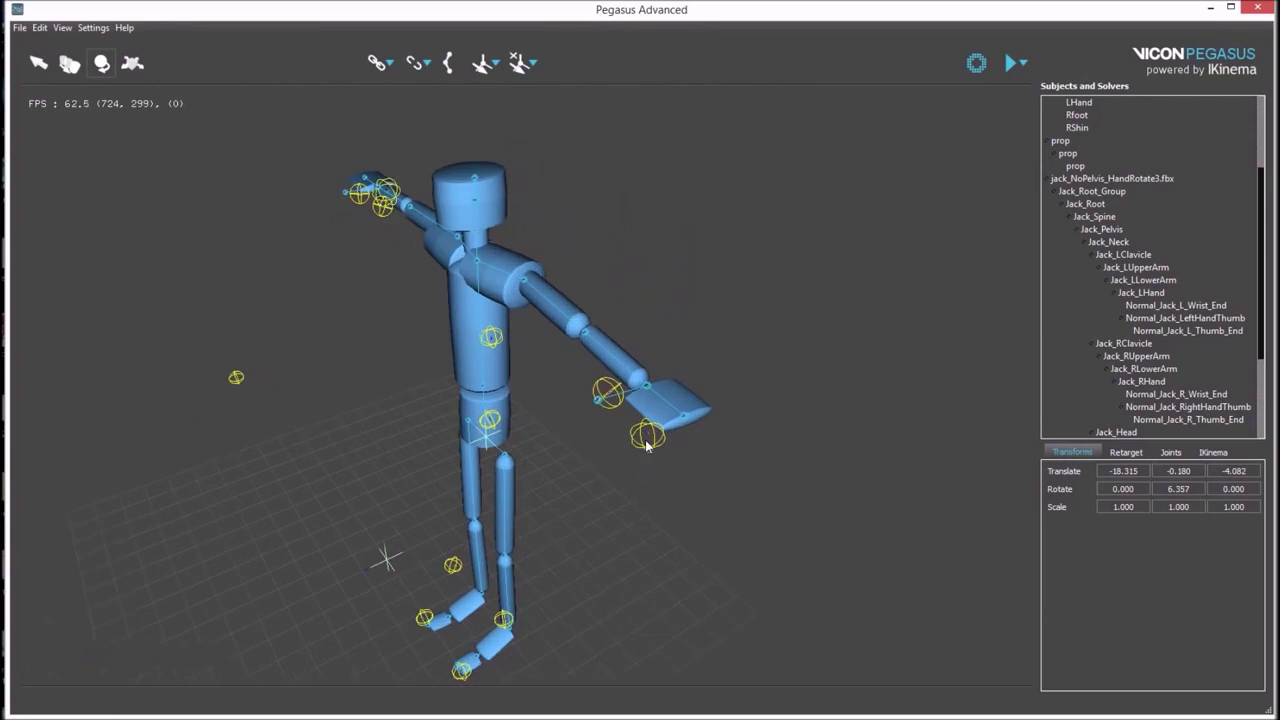
{"action": "left_click", "coordinate": [644, 452]}
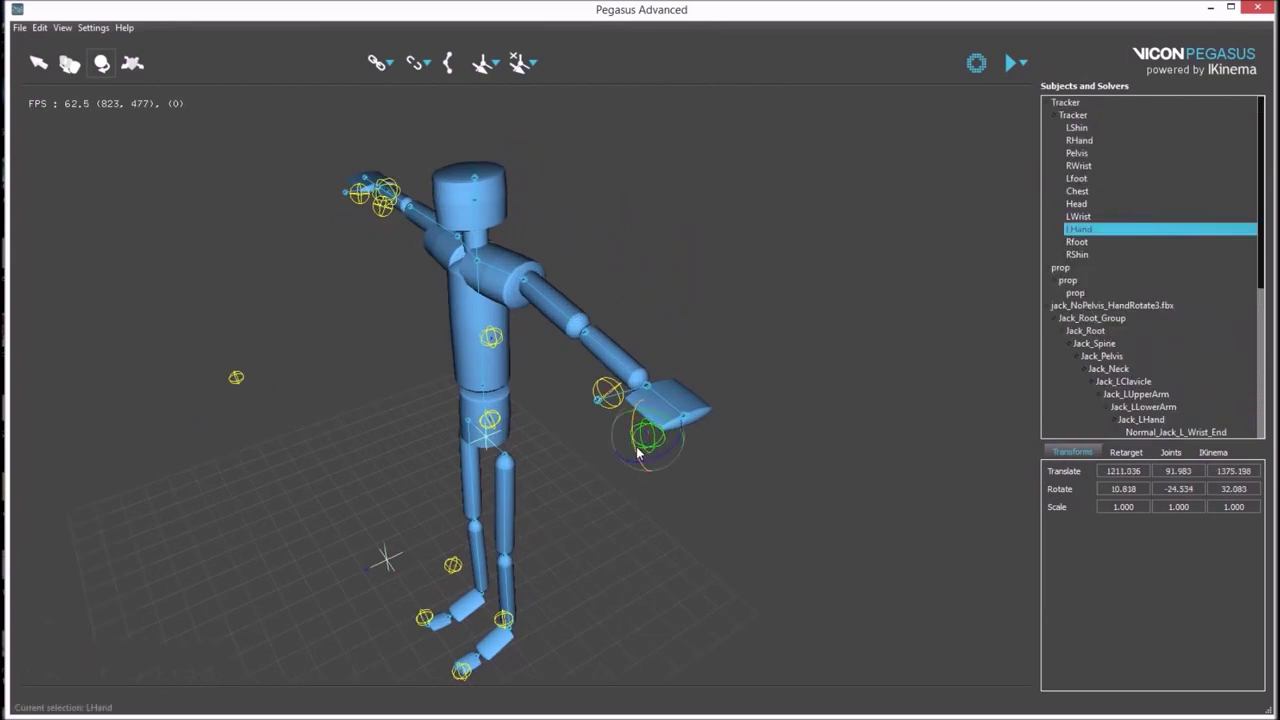
{"action": "left_click", "coordinate": [48, 71]}
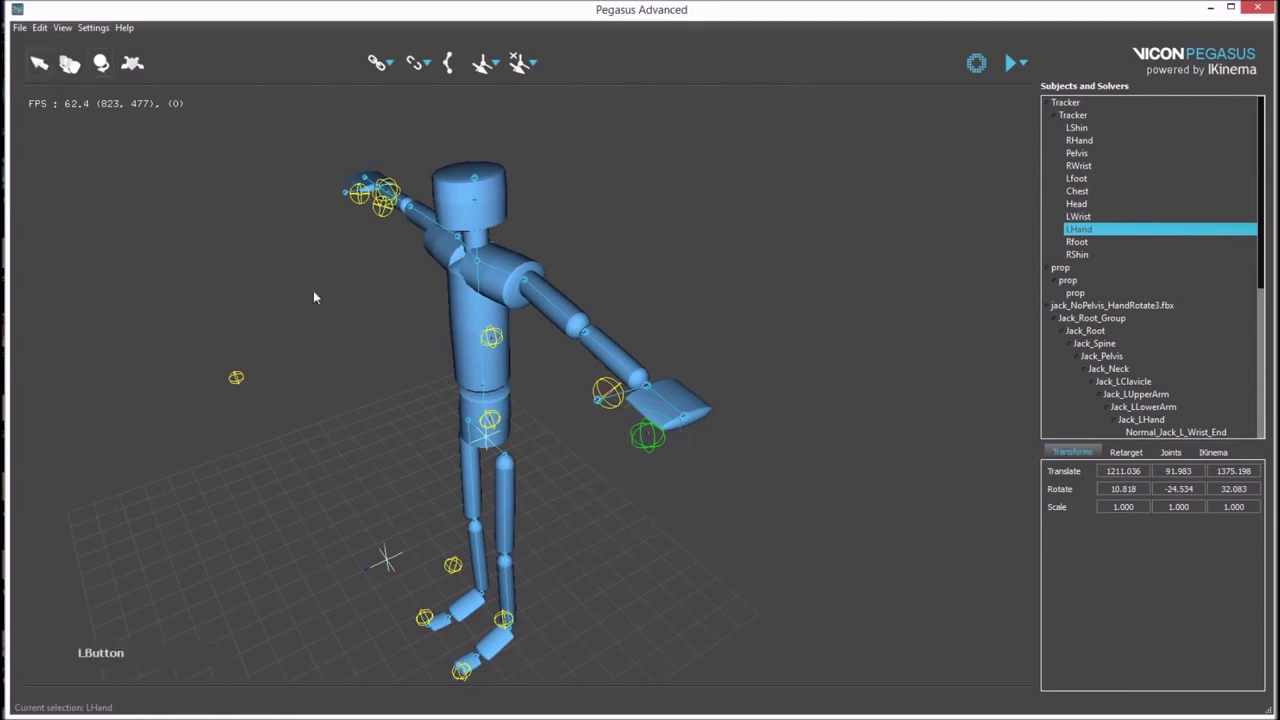
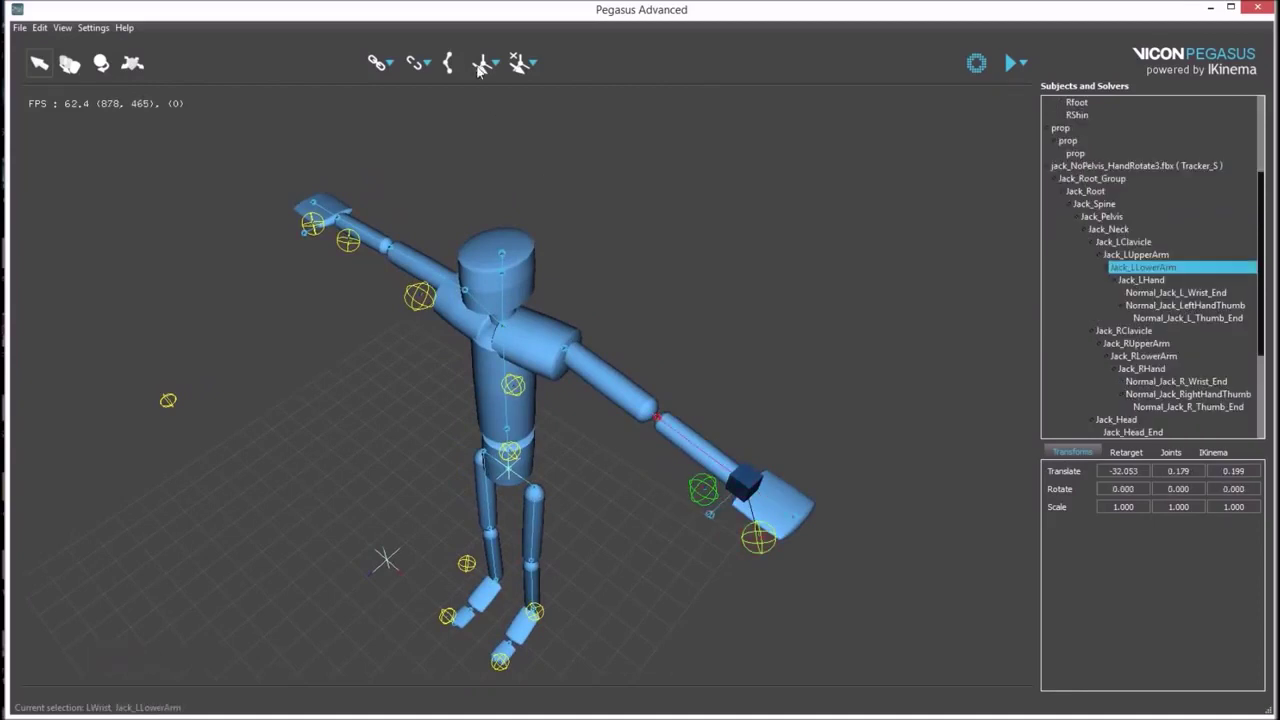
{"action": "left_click", "coordinate": [484, 71]}
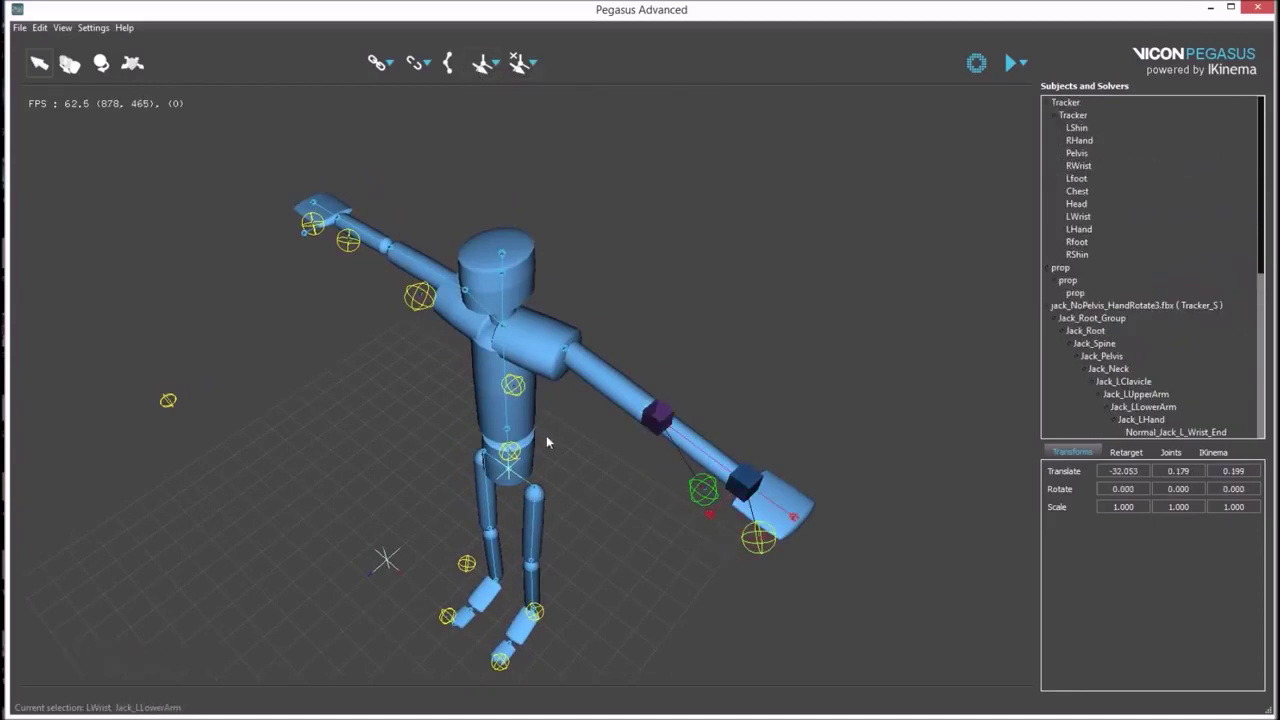
{"action": "left_click", "coordinate": [415, 416]}
{"action": "left_click", "coordinate": [578, 289]}
{"action": "left_click", "coordinate": [275, 248]}
Link RHand to the Jack_RHand bone and select Jack's head joint for the next pairing
{"action": "left_click", "coordinate": [474, 77]}
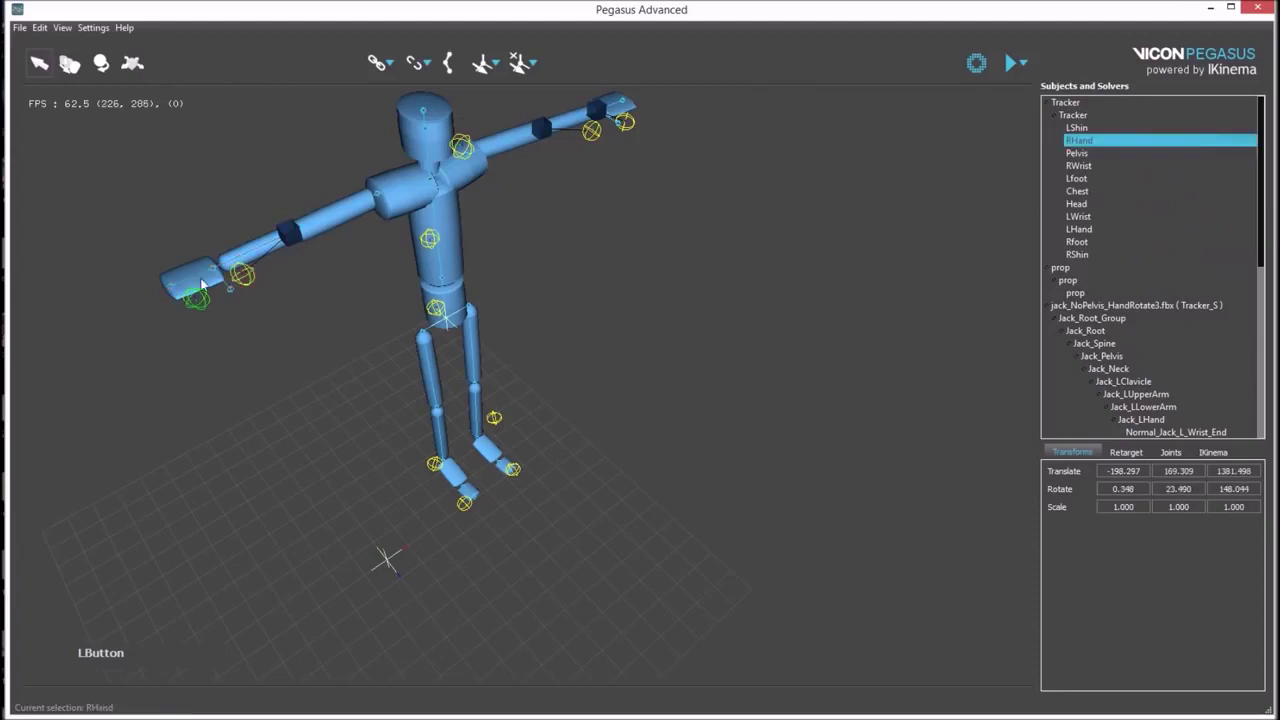
{"action": "left_click", "coordinate": [204, 271]}
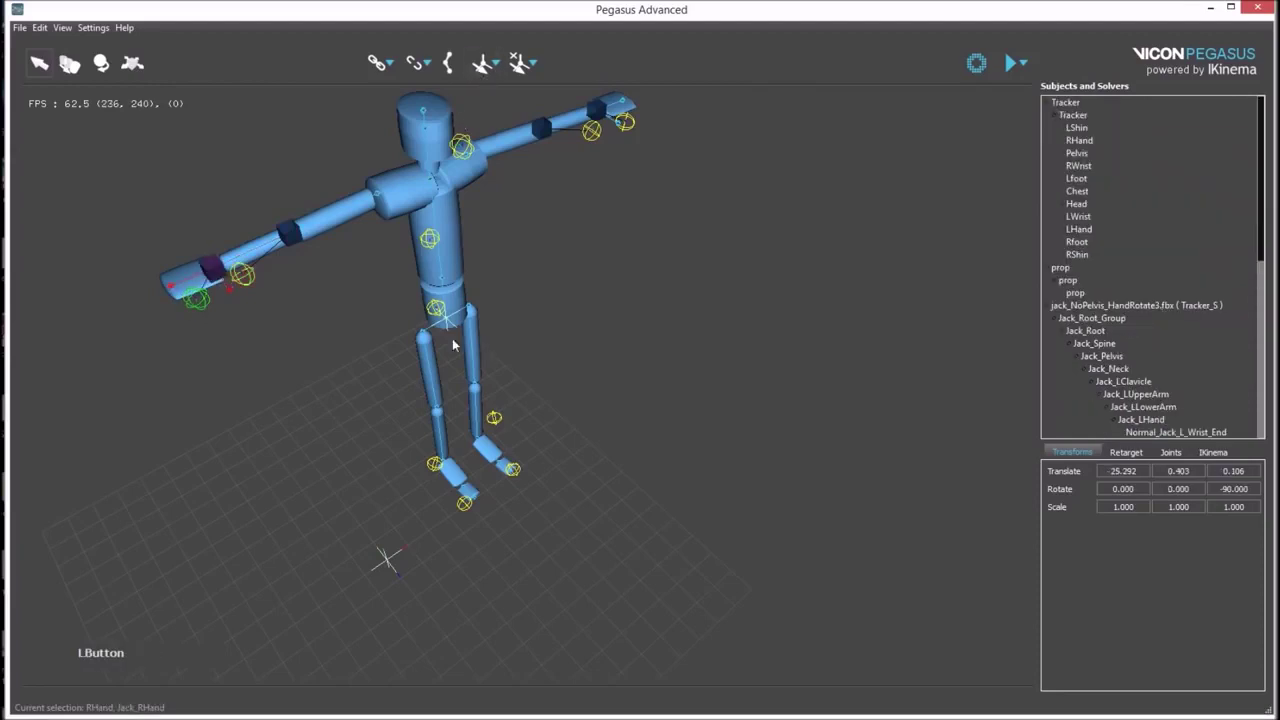
{"action": "middle_click", "coordinate": [522, 242]}
{"action": "left_click", "coordinate": [427, 354]}
{"action": "middle_click", "coordinate": [585, 282]}
{"action": "left_click", "coordinate": [669, 463]}
{"action": "left_click", "coordinate": [533, 281]}
{"action": "left_click", "coordinate": [472, 273]}
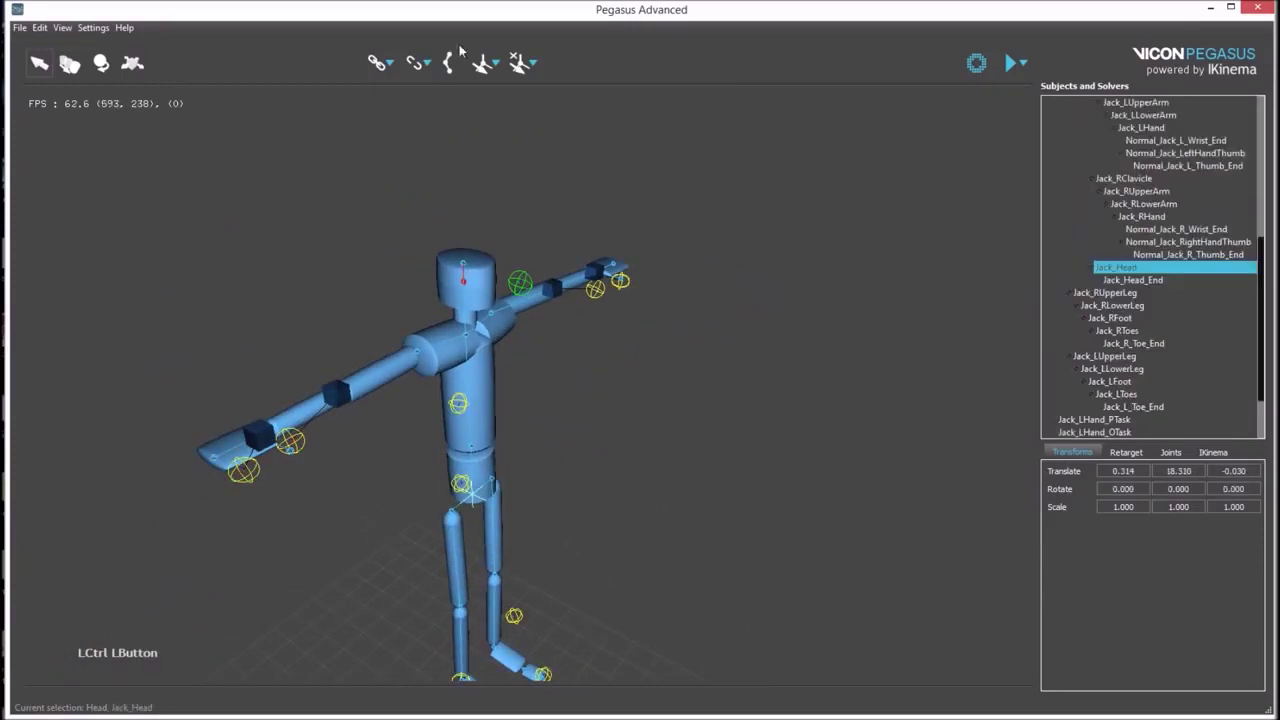
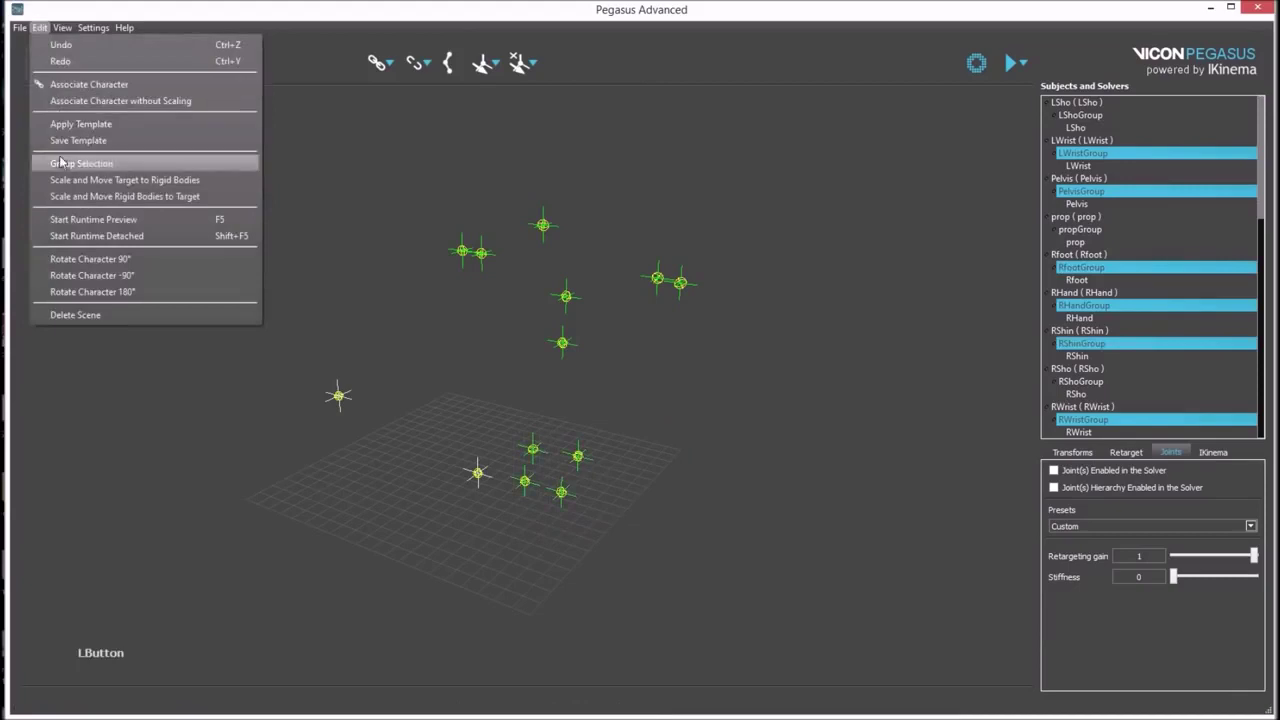
Group the body rigid bodies into a subject named test via Edit > Group Selection
{"action": "key", "text": "Return"}
{"action": "left_click", "coordinate": [317, 449]}
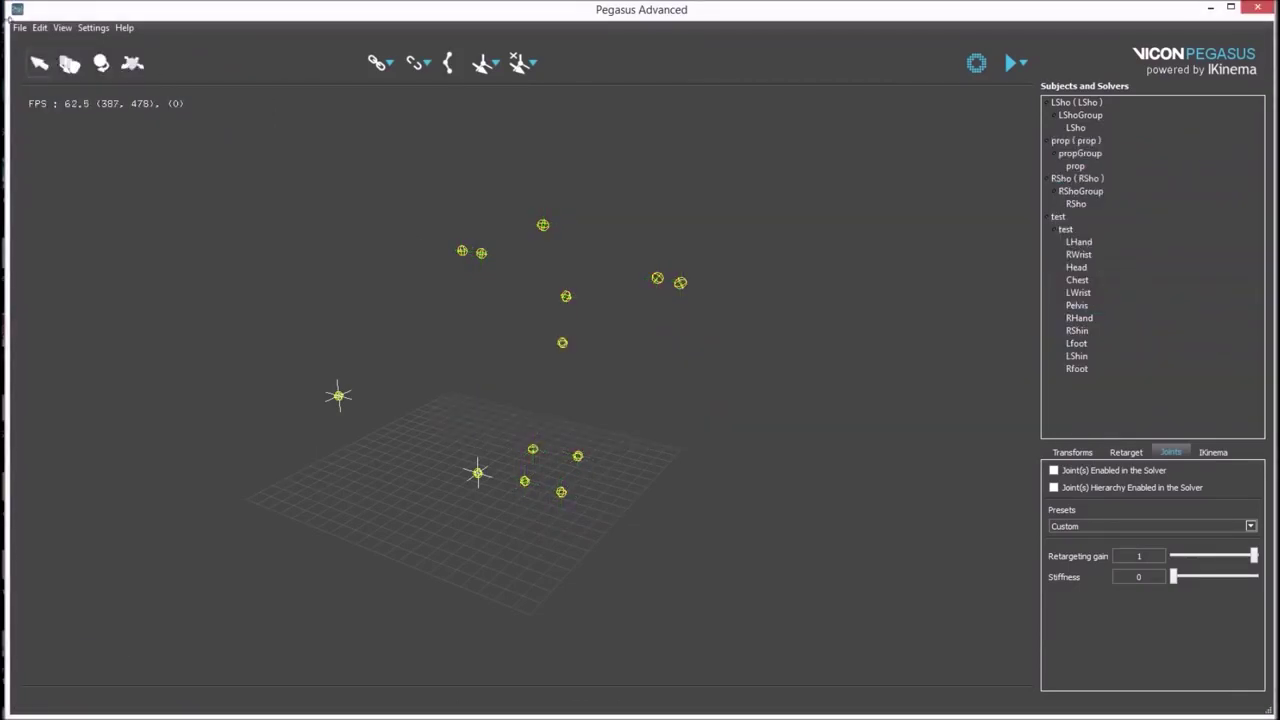
{"action": "left_click", "coordinate": [25, 29]}
{"action": "left_click", "coordinate": [68, 119]}
Import RomeoRigged.fbx and select the left upper leg joint together with the Pelvis rigid body
{"action": "left_click", "coordinate": [116, 175]}
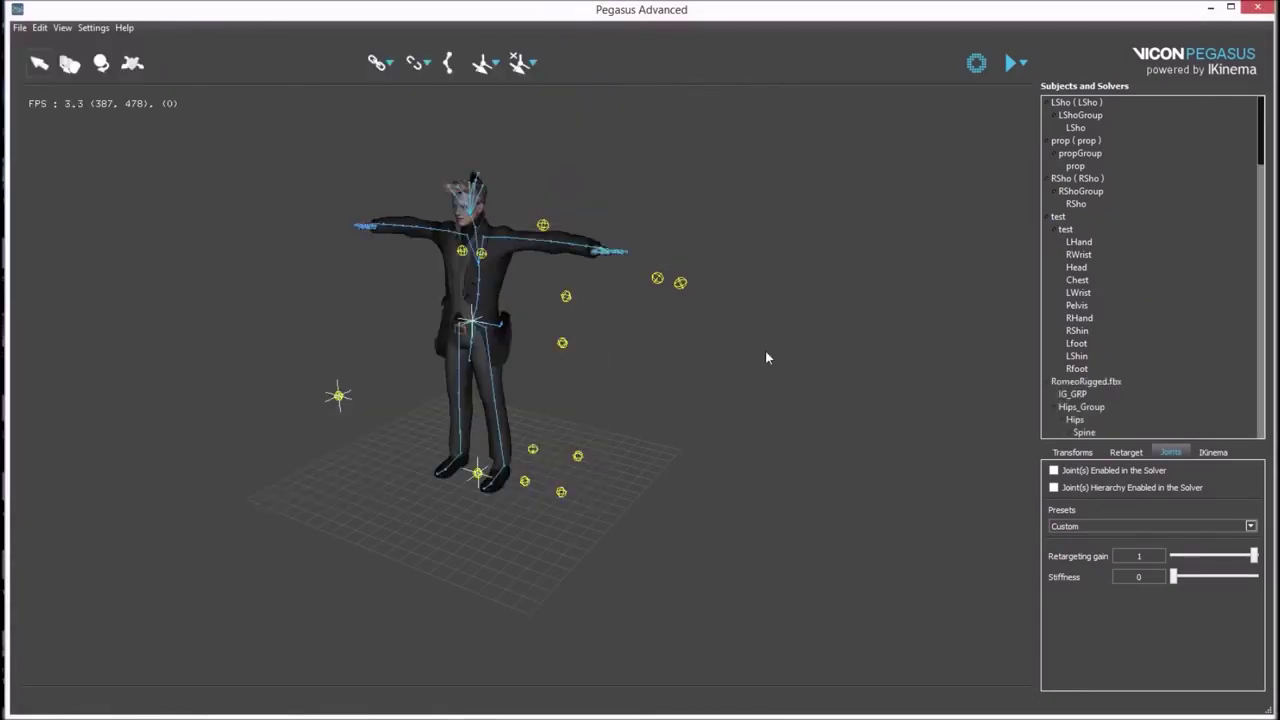
{"action": "left_click", "coordinate": [773, 357]}
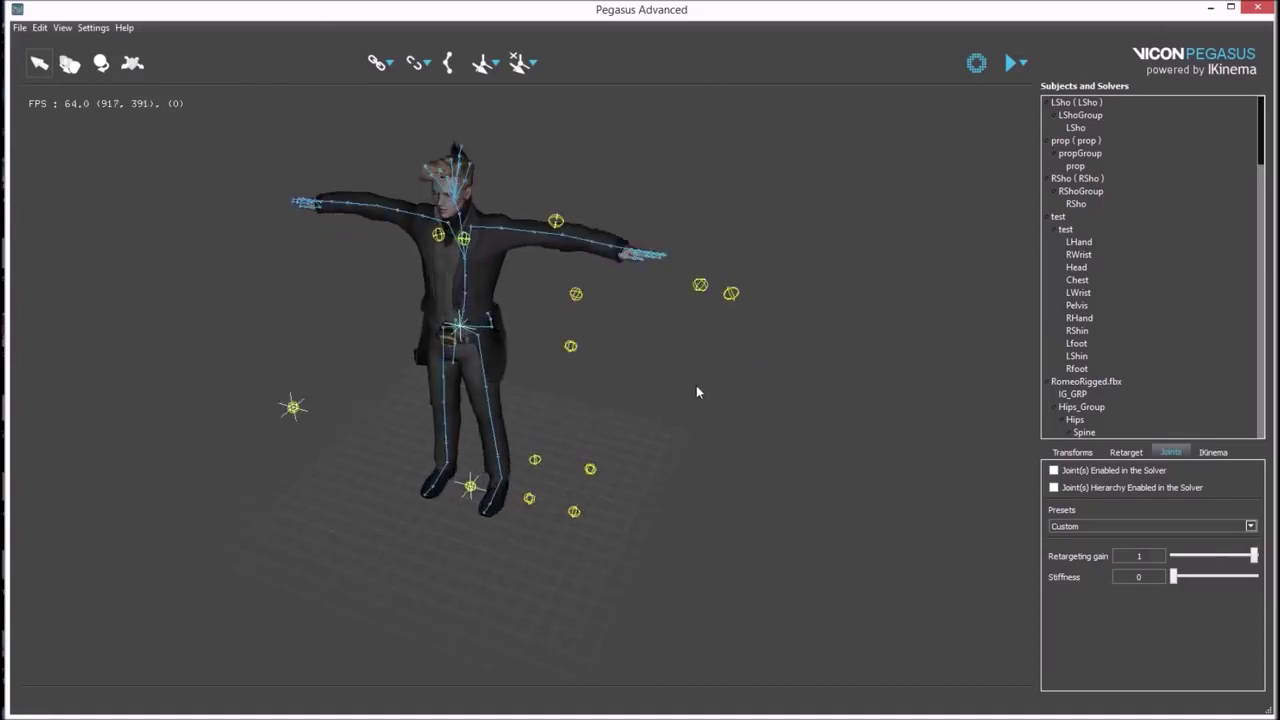
{"action": "left_click", "coordinate": [474, 360]}
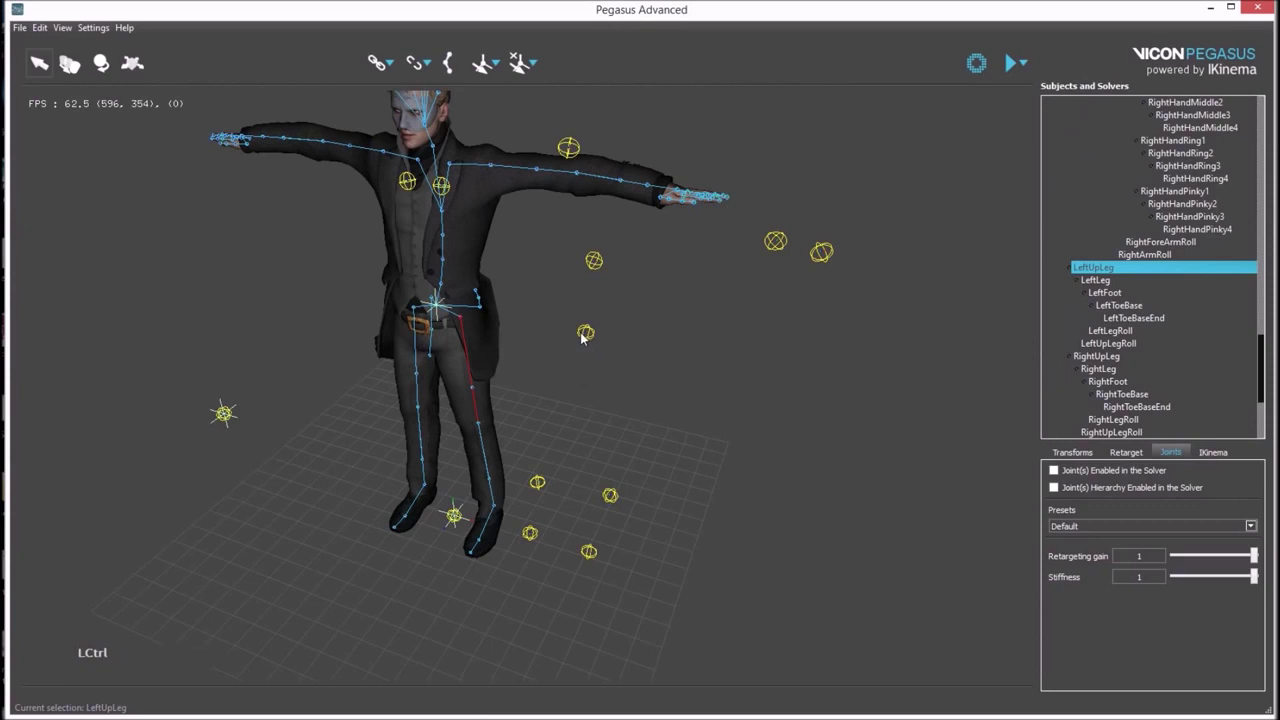
{"action": "left_click", "coordinate": [588, 339]}
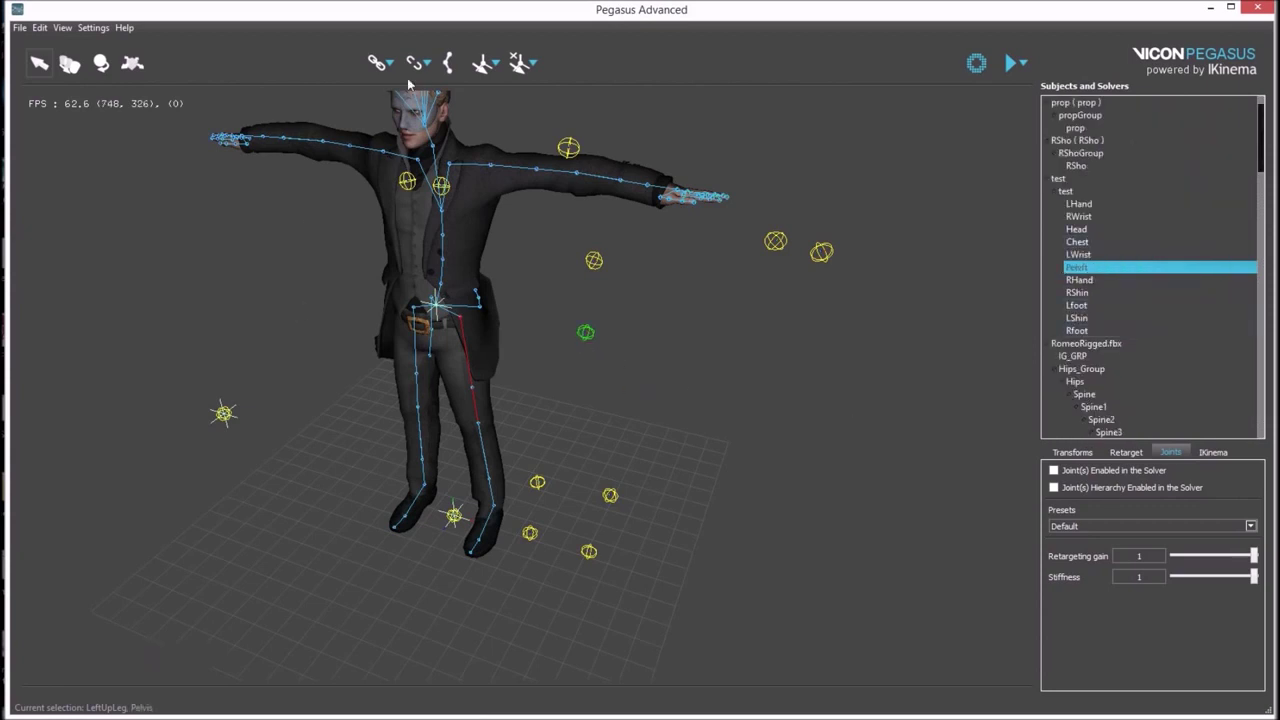
Apply Scale and Move Rigid Bodies to Target so the rigid bodies fit onto Romeo
{"action": "left_click", "coordinate": [396, 71]}
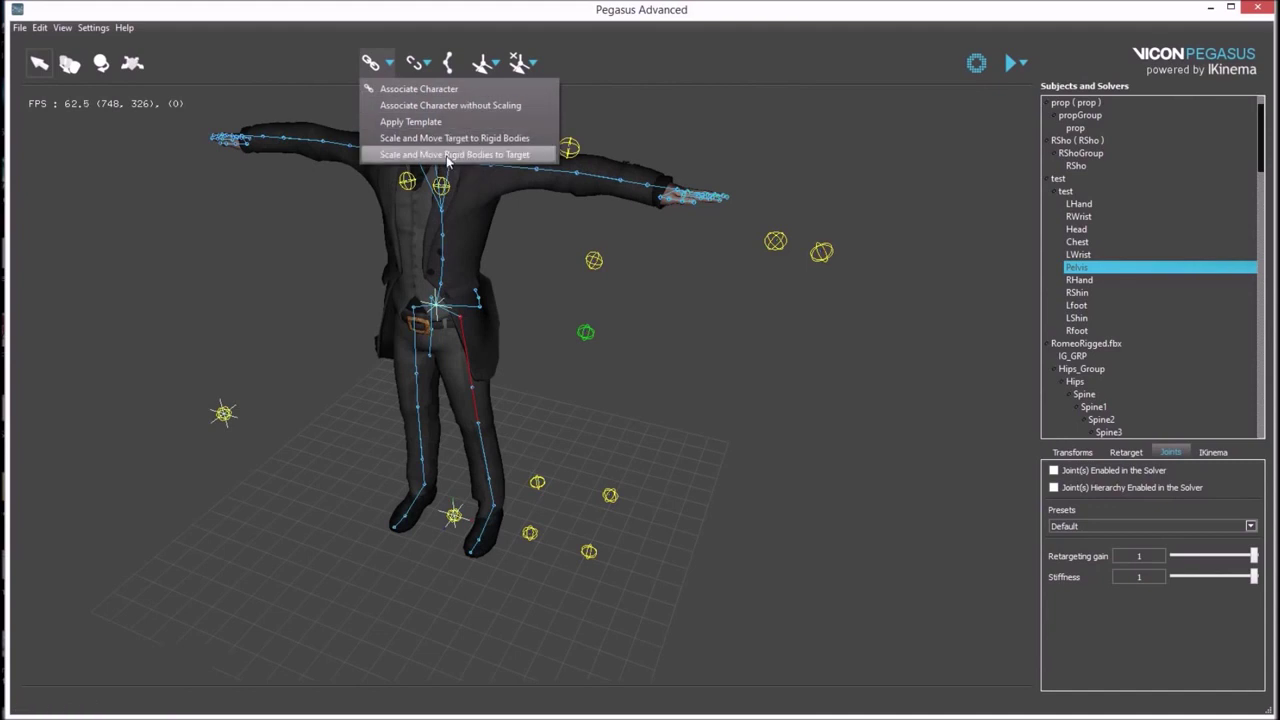
{"action": "left_click", "coordinate": [453, 157]}
{"action": "left_click", "coordinate": [539, 414]}
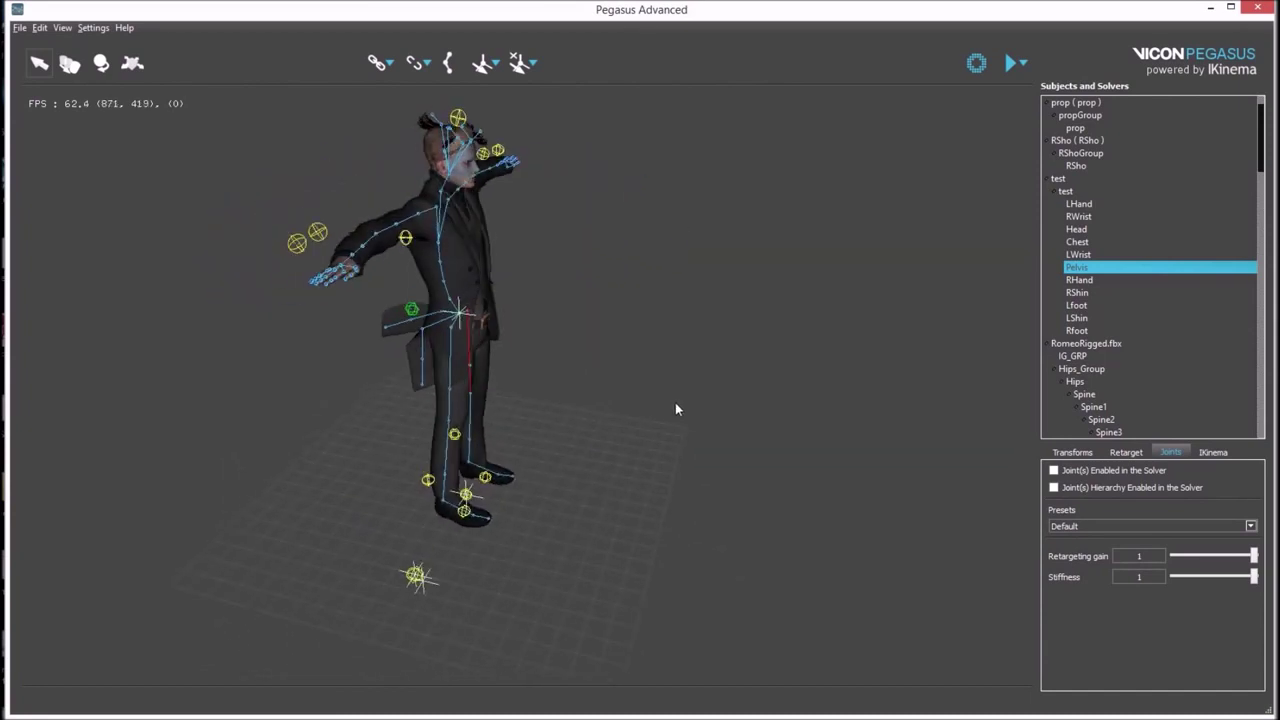
{"action": "left_click", "coordinate": [682, 402]}
{"action": "middle_click", "coordinate": [557, 261]}
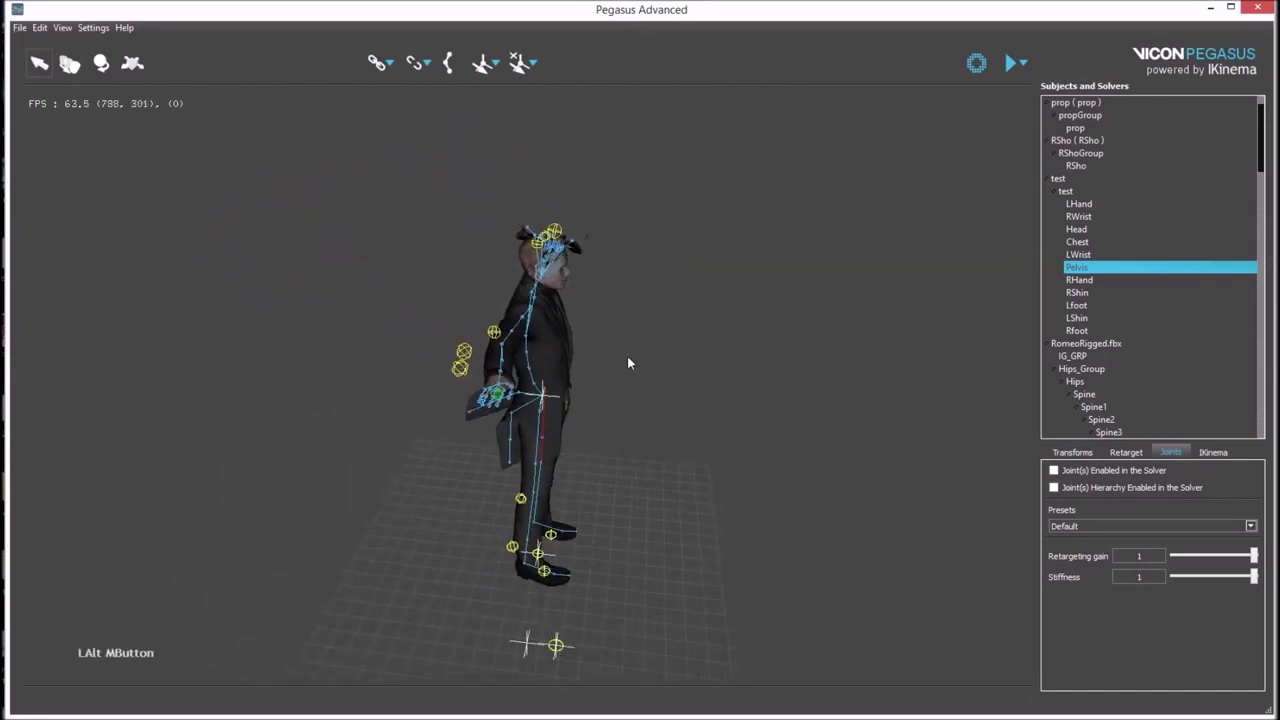
{"action": "left_click", "coordinate": [653, 462]}
Rotate and move Hips_Group with the transform gizmo so Romeo's arms align with the rigid bodies
{"action": "left_click", "coordinate": [551, 394]}
{"action": "key", "text": "w"}
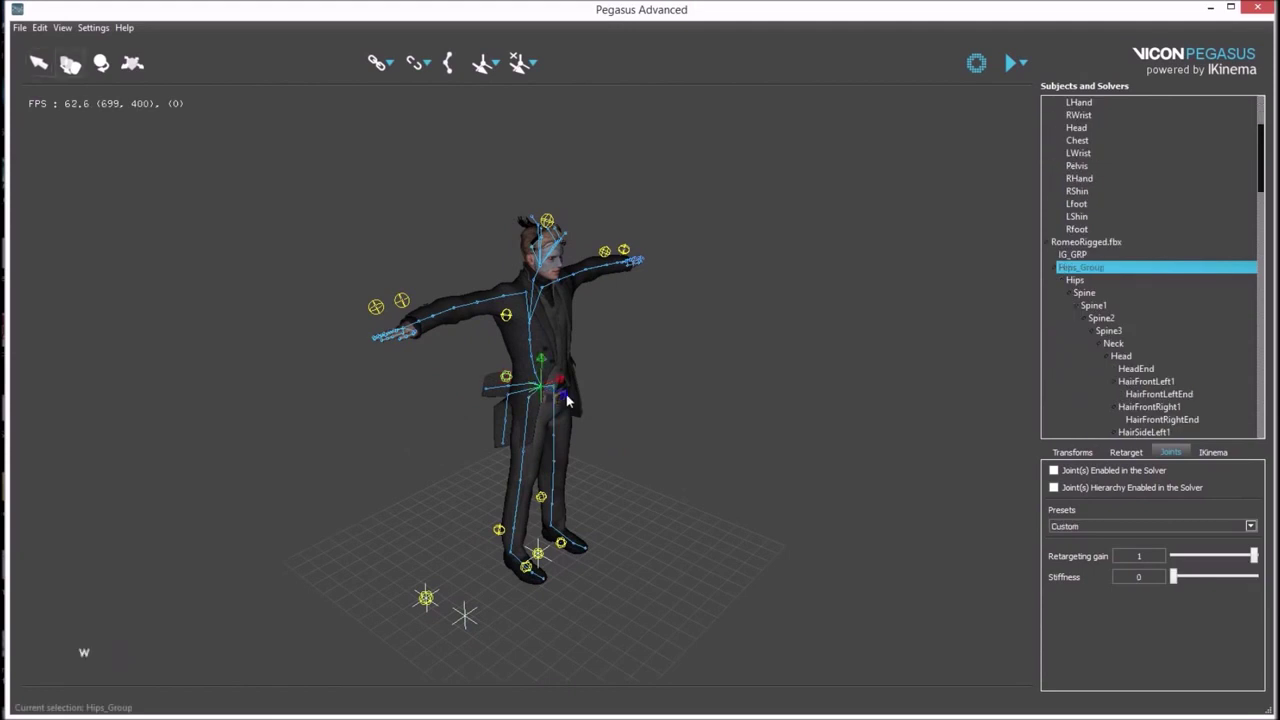
{"action": "left_click", "coordinate": [571, 396]}
{"action": "left_click", "coordinate": [638, 414]}
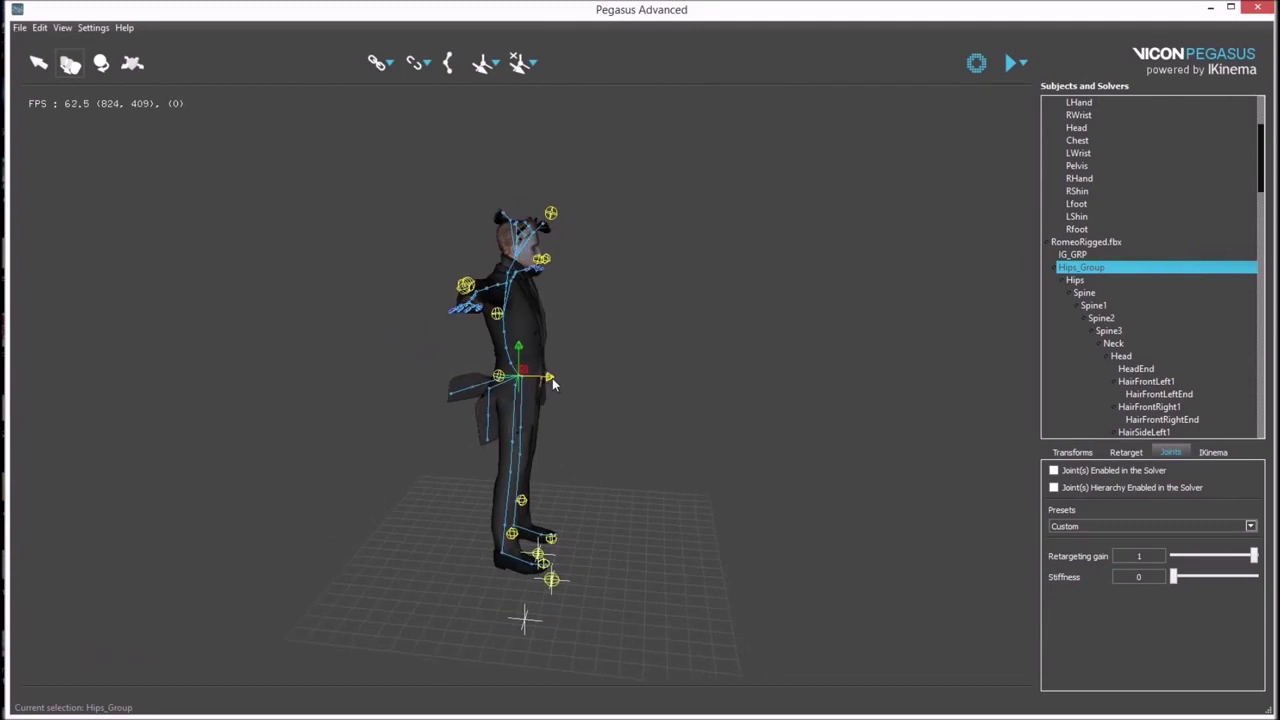
{"action": "left_click", "coordinate": [553, 382]}
{"action": "left_click", "coordinate": [582, 421]}
{"action": "left_click", "coordinate": [661, 395]}
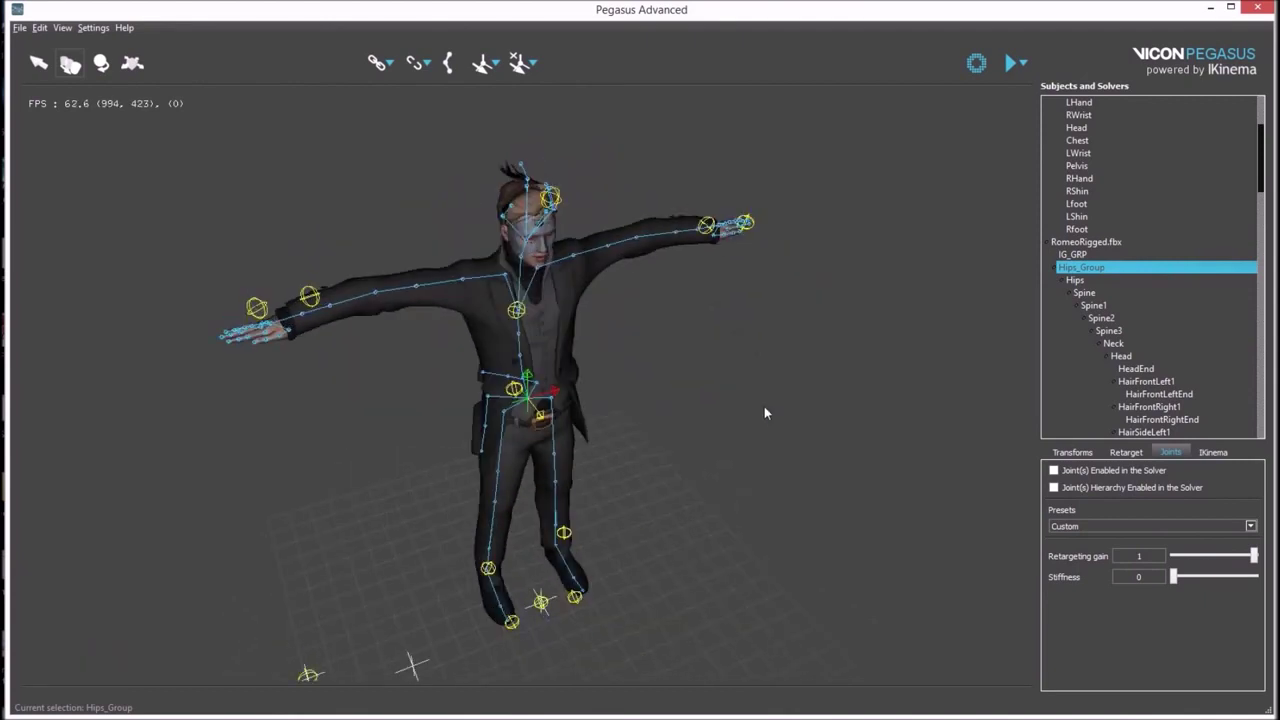
Associate RWrist with RightForeArm and RHand with RightHandEnd
{"action": "left_click", "coordinate": [361, 478]}
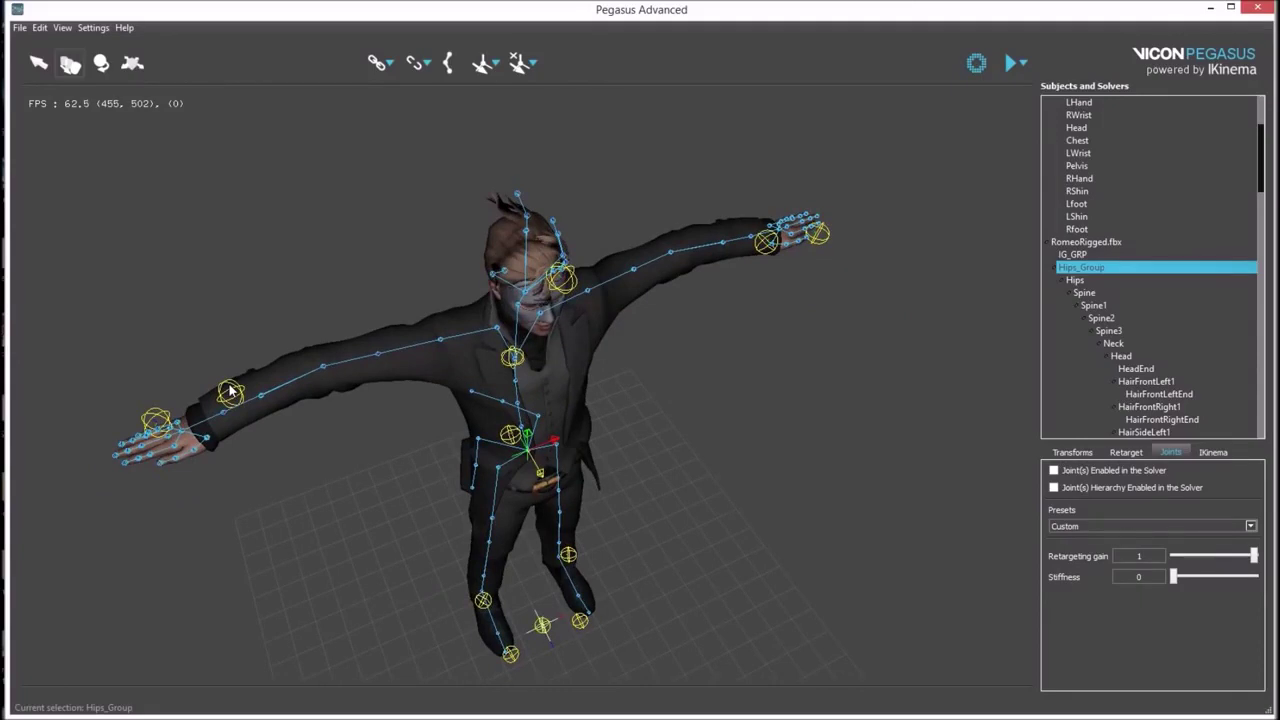
{"action": "left_click", "coordinate": [236, 389]}
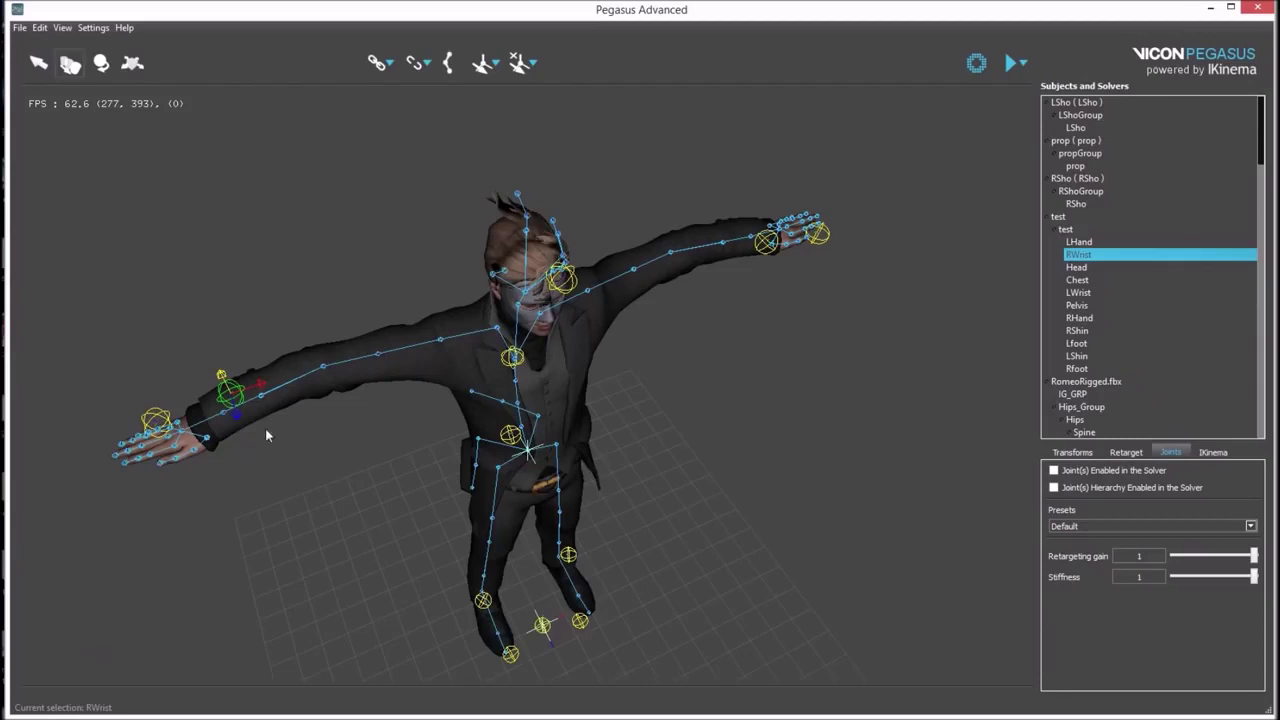
{"action": "left_click", "coordinate": [304, 384]}
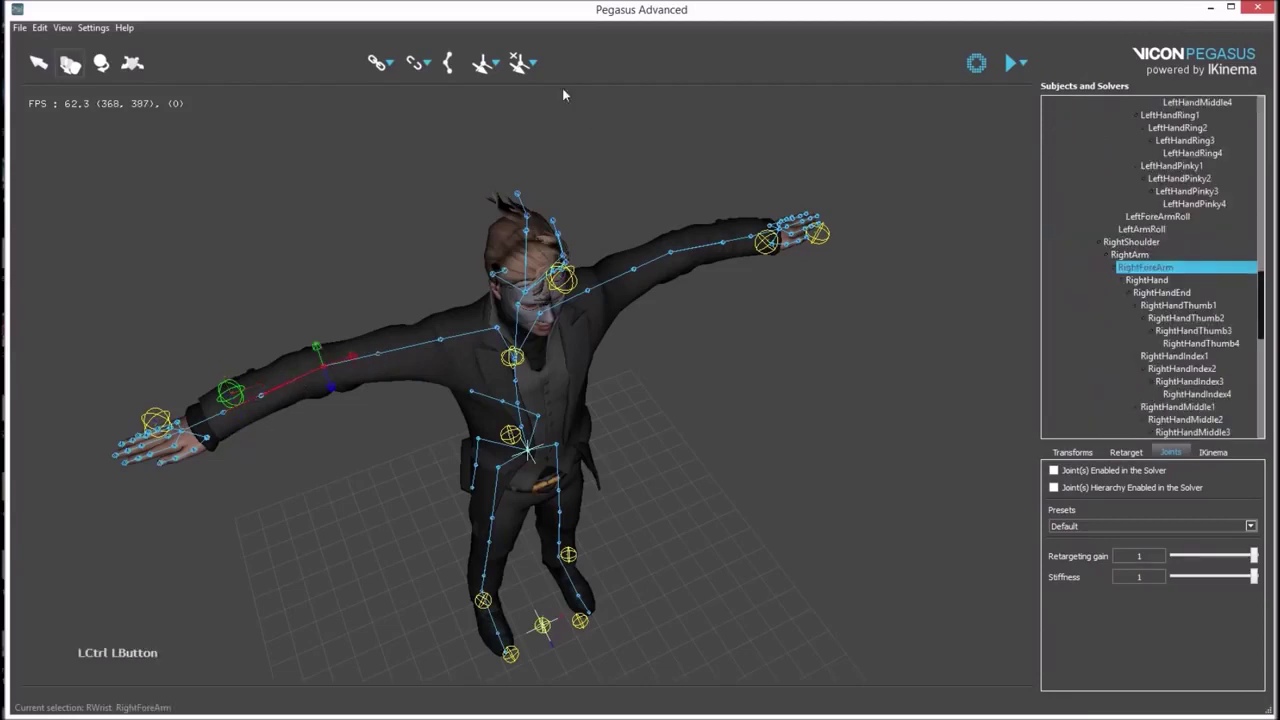
{"action": "left_click", "coordinate": [488, 68]}
{"action": "left_click", "coordinate": [284, 418]}
{"action": "left_click", "coordinate": [109, 372]}
{"action": "left_click", "coordinate": [138, 400]}
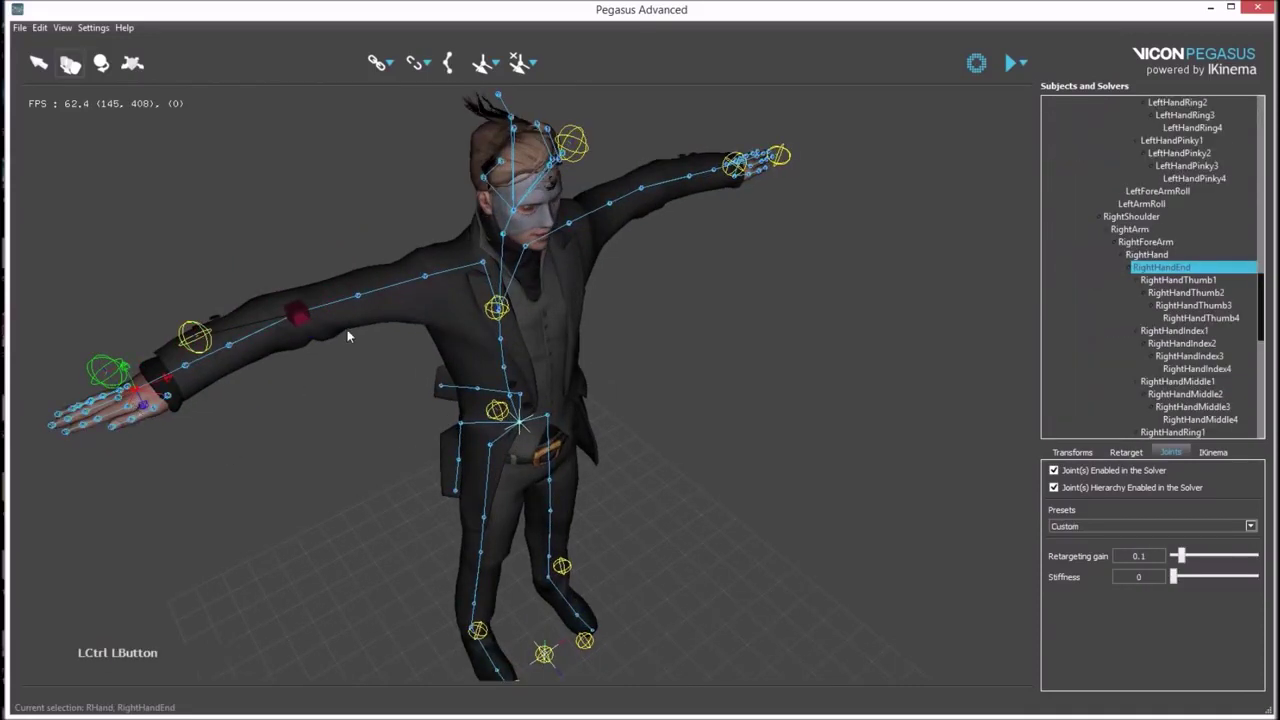
{"action": "left_click", "coordinate": [492, 74]}
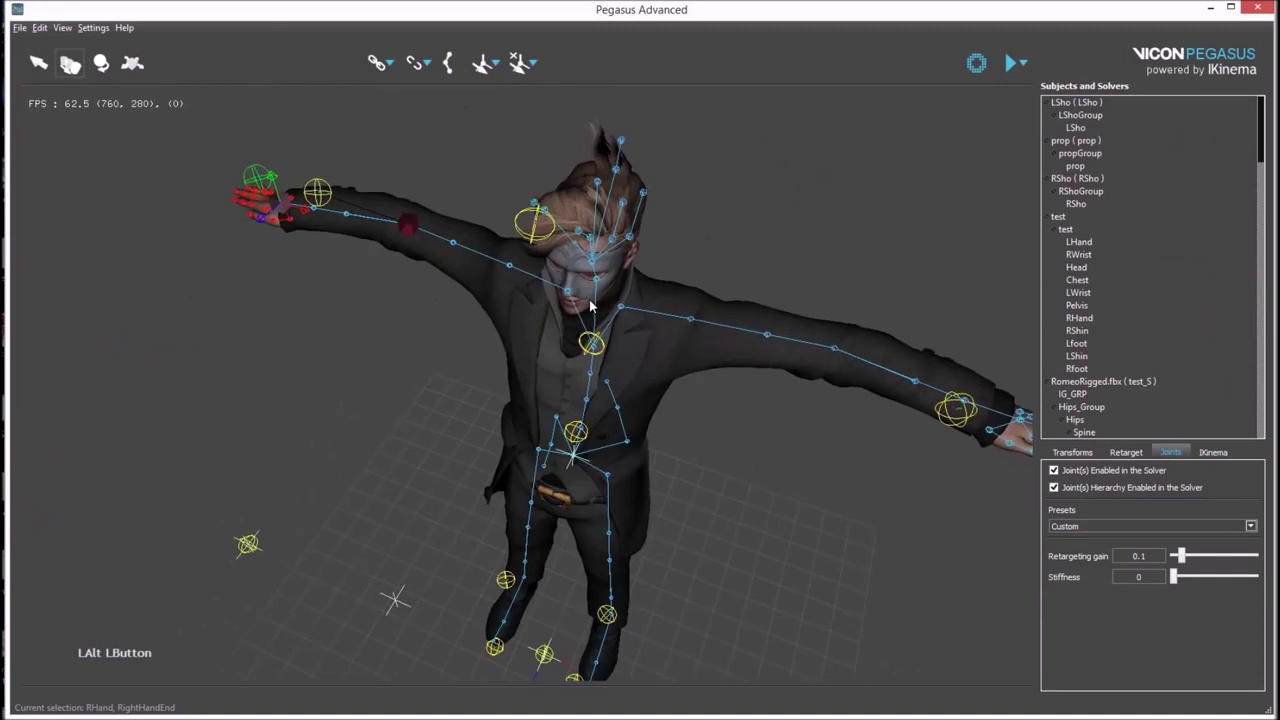
Associate LWrist with LeftForeArm and LHand with LeftHandEnd
{"action": "left_click", "coordinate": [906, 356]}
{"action": "left_click", "coordinate": [854, 323]}
{"action": "left_click", "coordinate": [839, 313]}
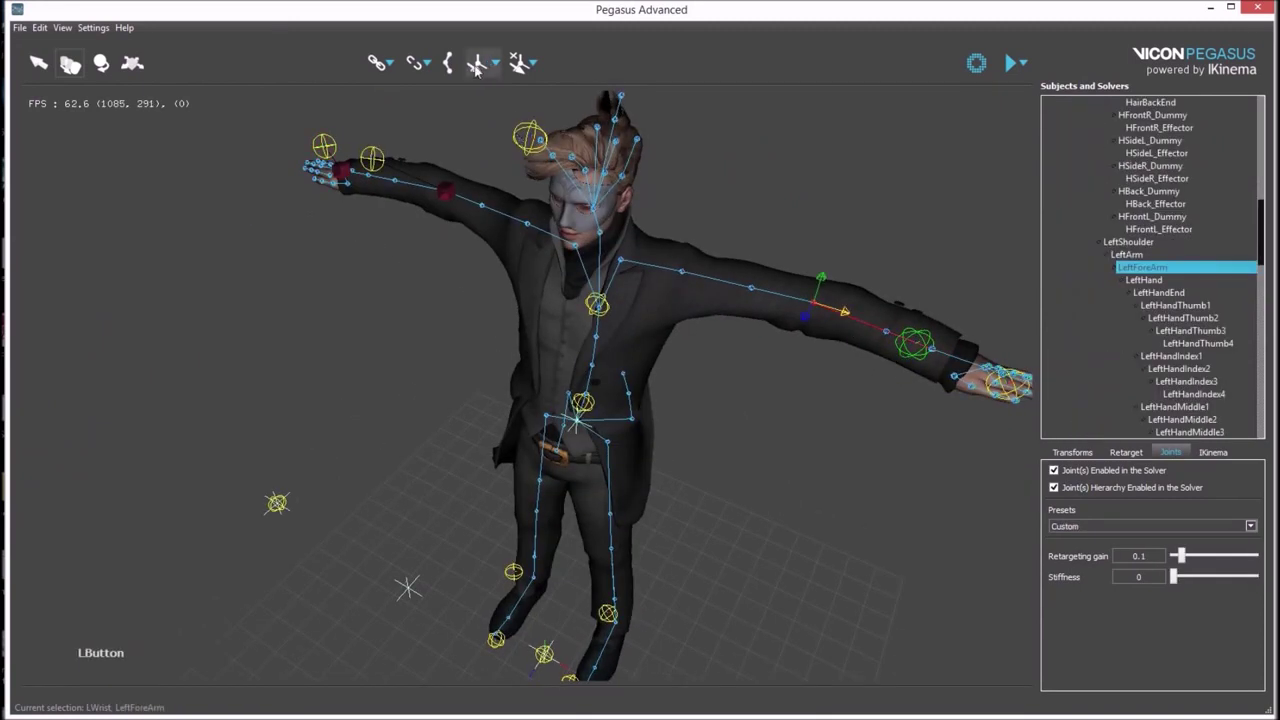
{"action": "left_click", "coordinate": [989, 441]}
{"action": "left_click", "coordinate": [974, 446]}
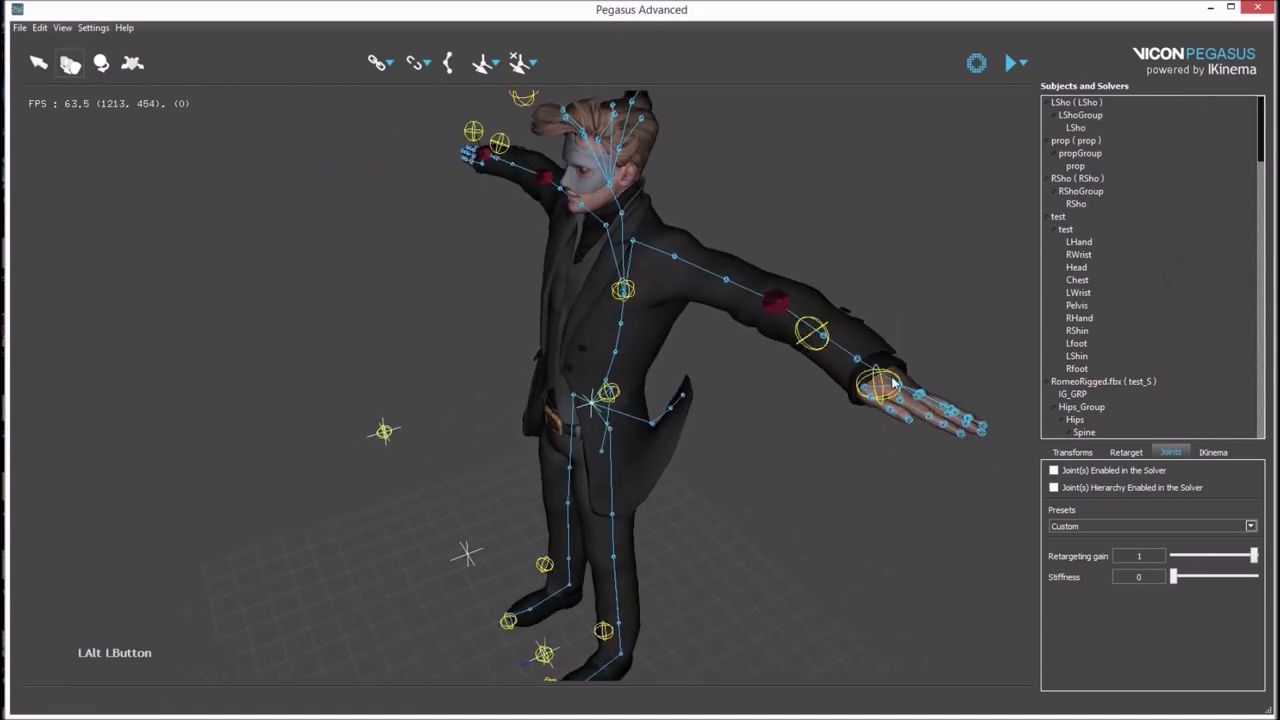
{"action": "left_click", "coordinate": [872, 373]}
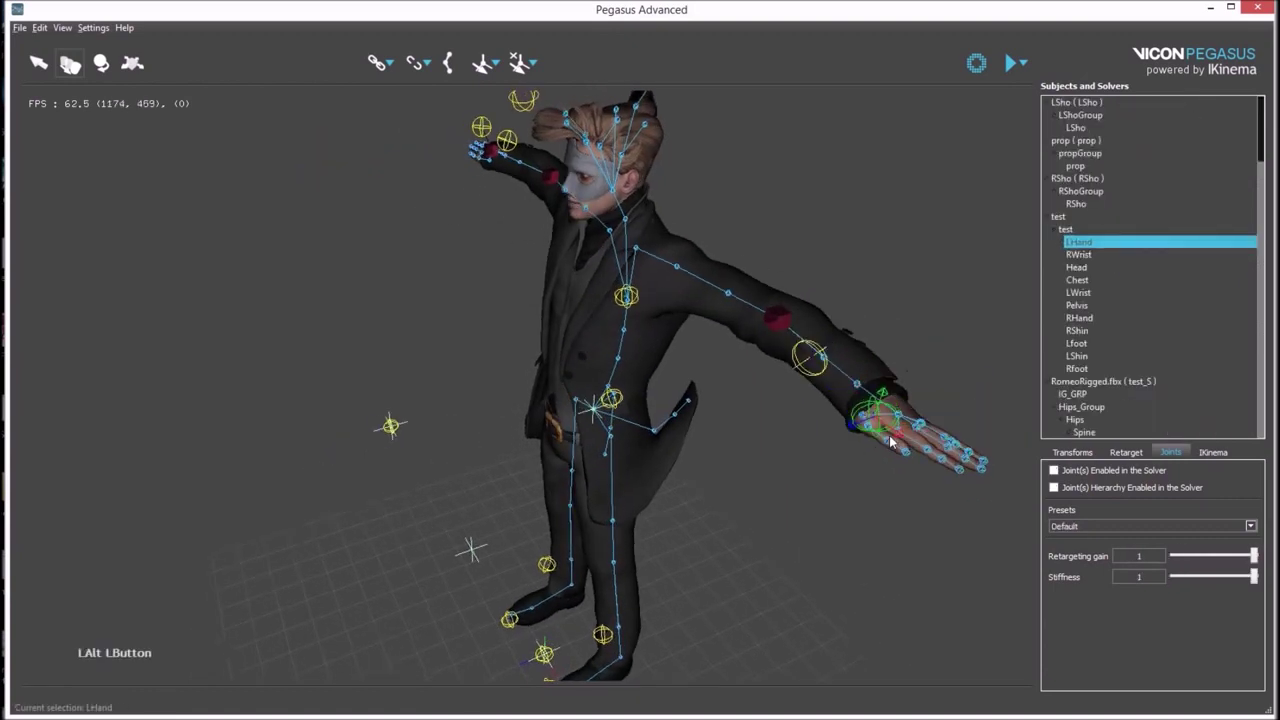
{"action": "left_click", "coordinate": [694, 403]}
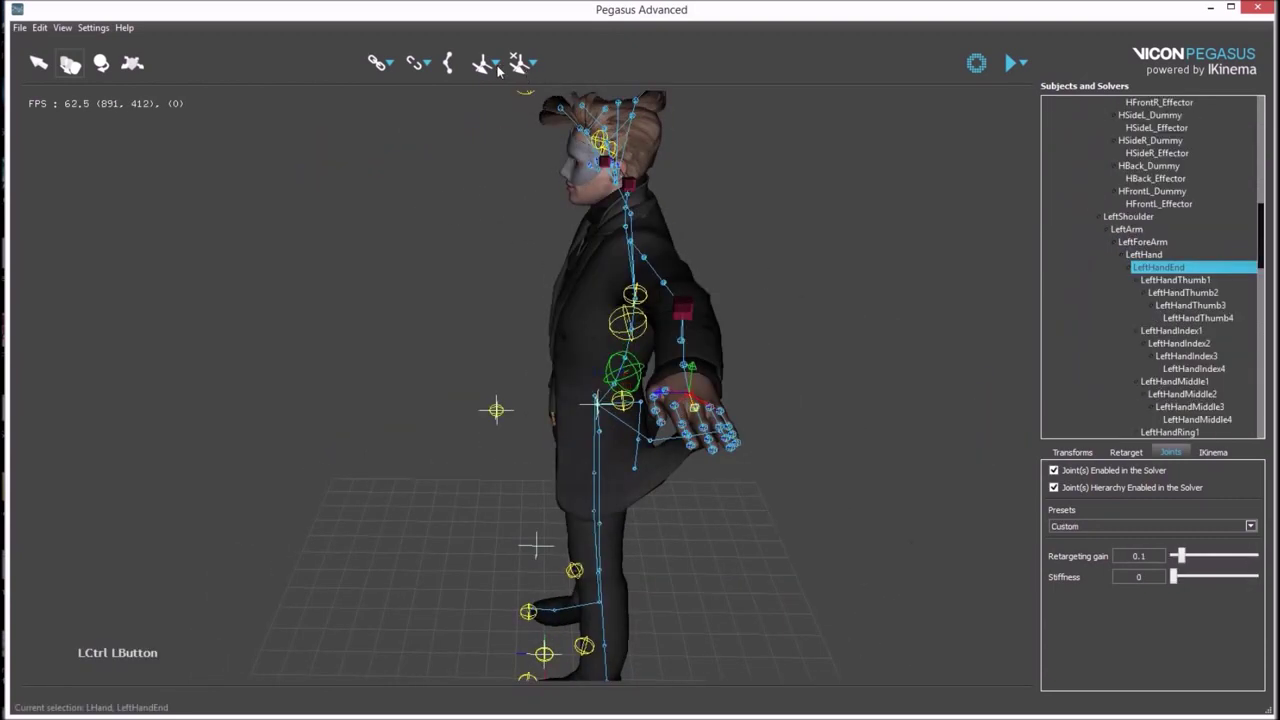
{"action": "left_click", "coordinate": [489, 72]}
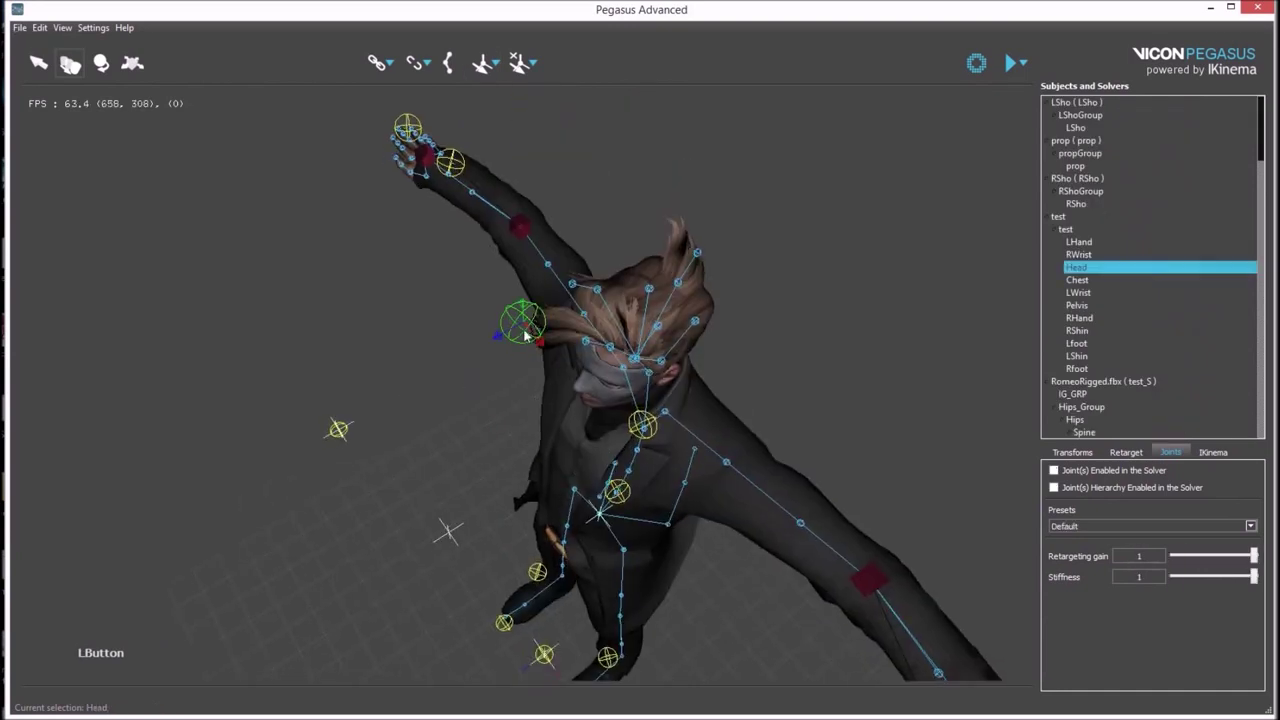
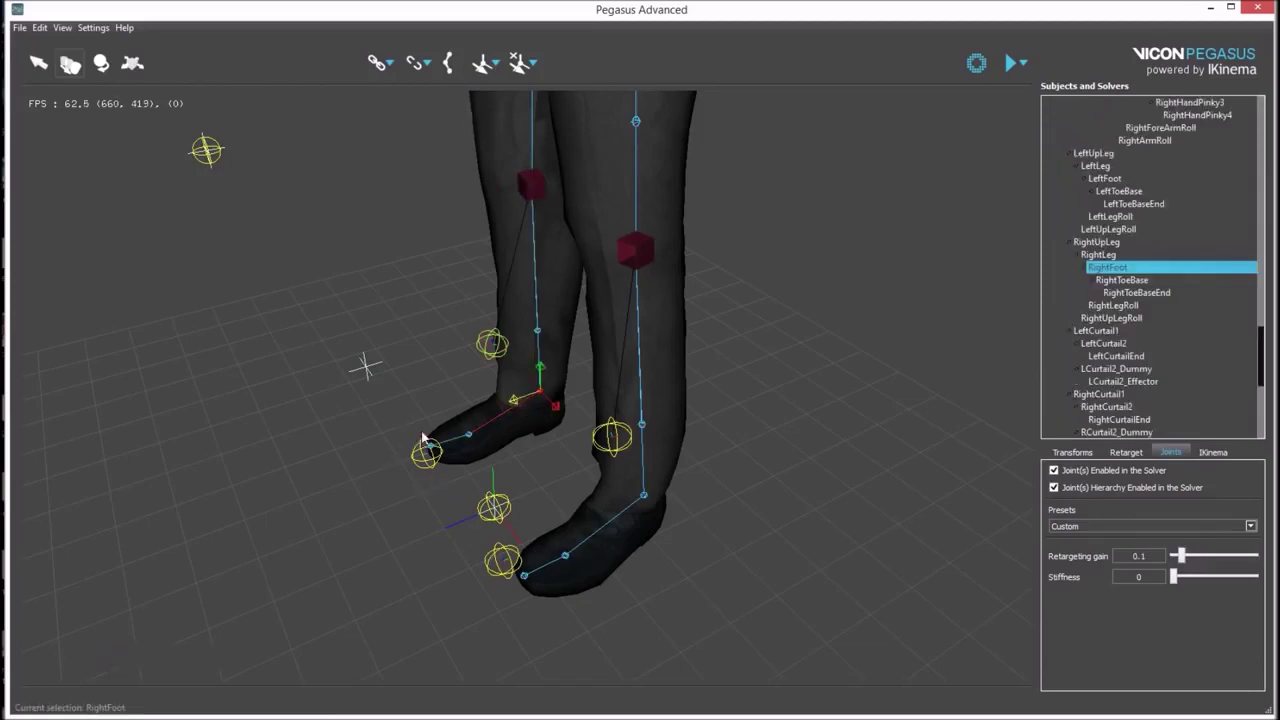
Associate Rfoot and Lfoot with Romeo's right and left foot joints
{"action": "left_click", "coordinate": [443, 466]}
{"action": "left_click", "coordinate": [526, 413]}
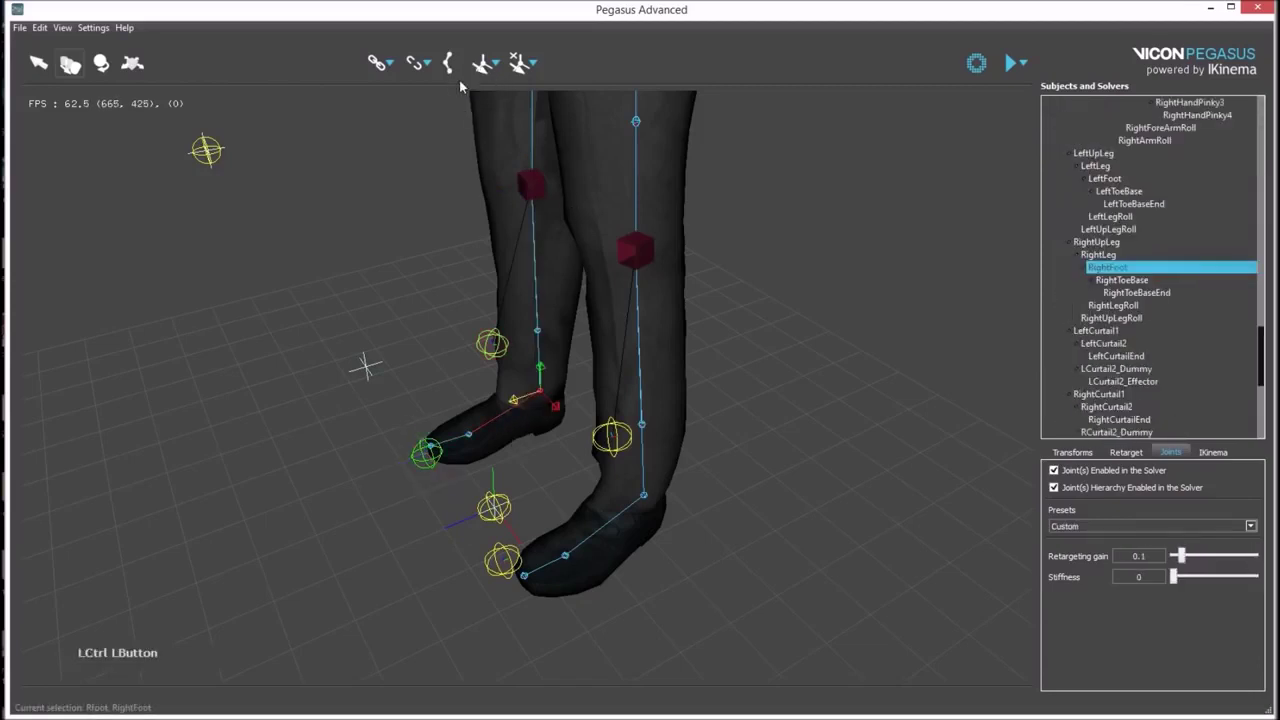
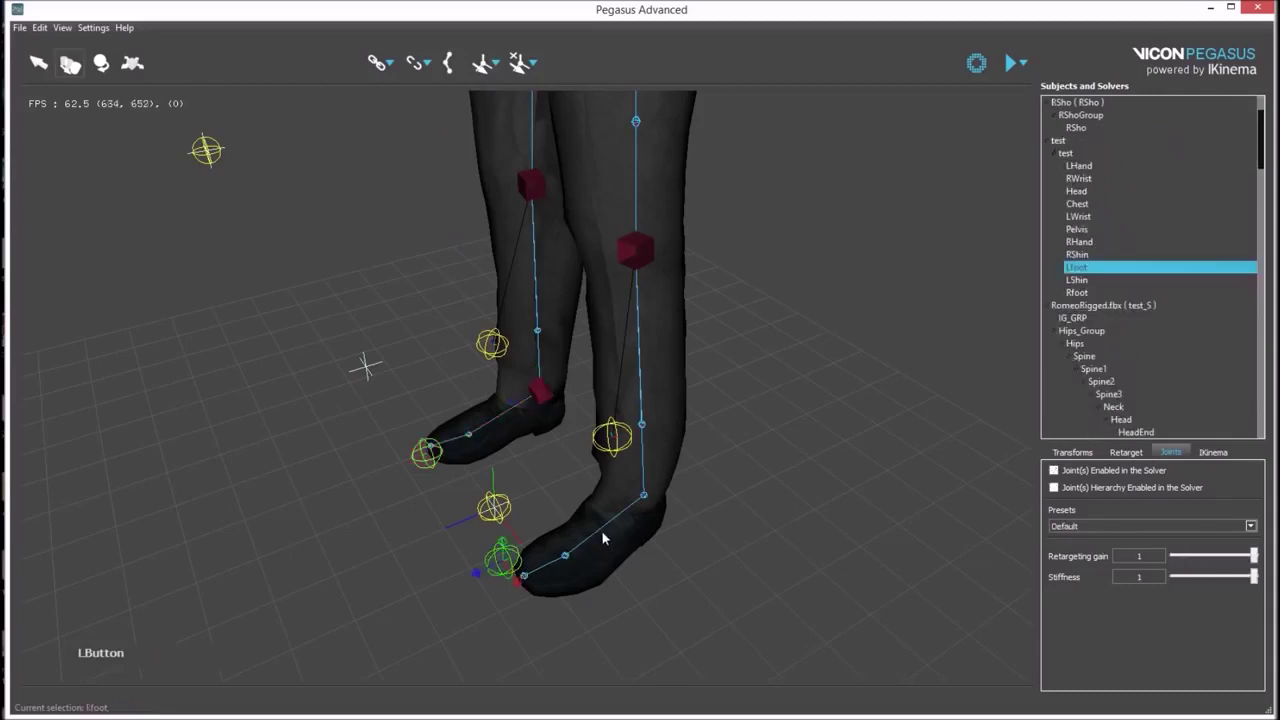
{"action": "left_click", "coordinate": [624, 527]}
{"action": "left_click", "coordinate": [488, 76]}
{"action": "left_click", "coordinate": [689, 449]}
{"action": "middle_click", "coordinate": [627, 361]}
Set RightShoulder stiffness to 0.98 in the Joints tab and start the live solve
{"action": "left_click", "coordinate": [597, 450]}
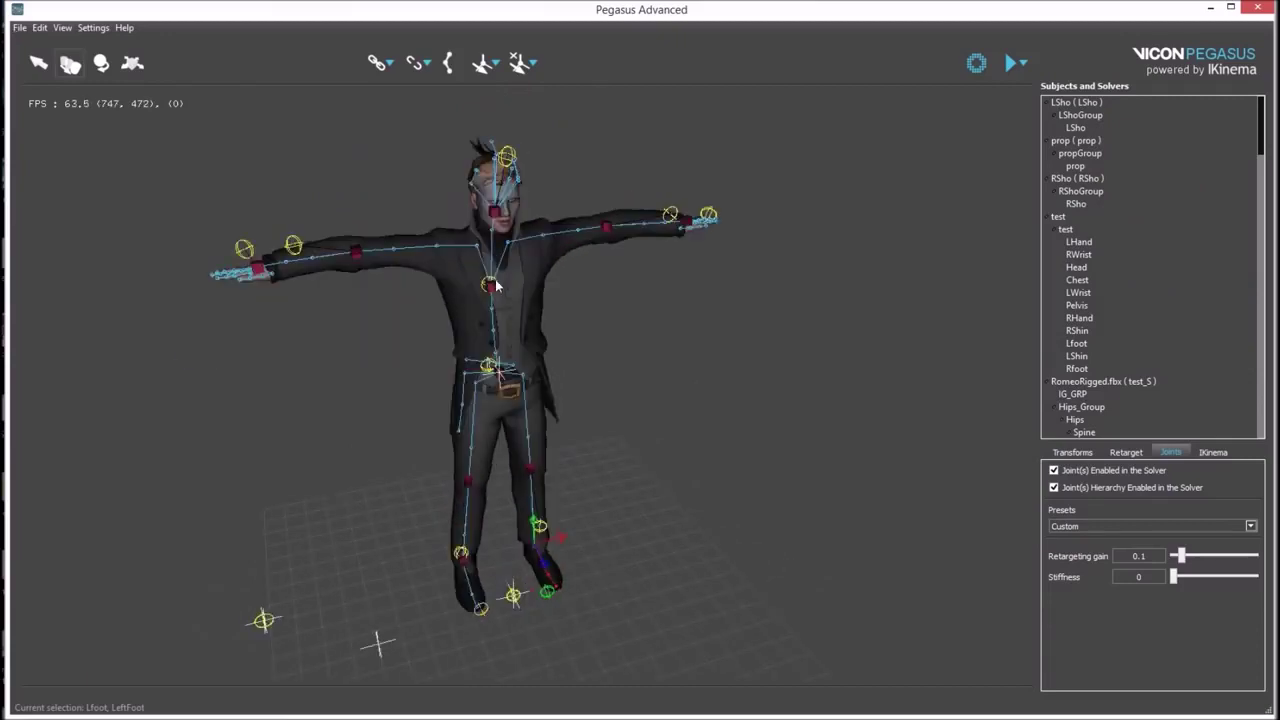
{"action": "left_click", "coordinate": [454, 246]}
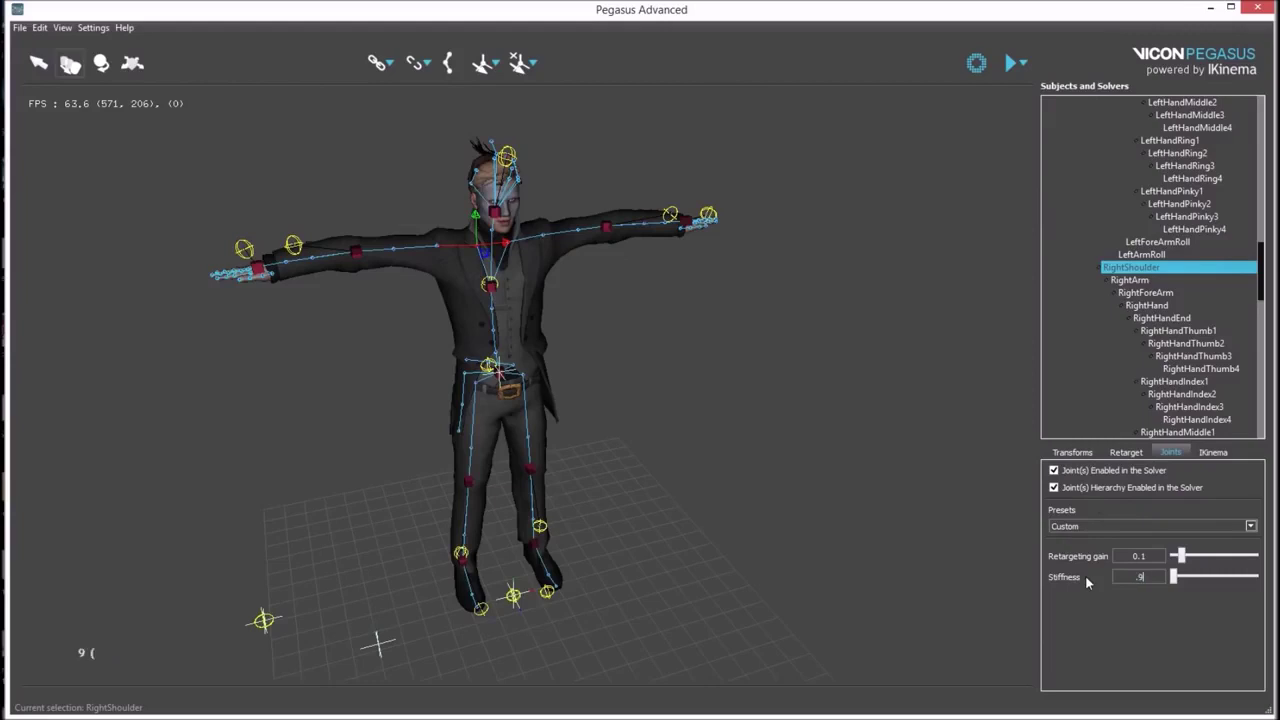
{"action": "key", "text": "Return"}
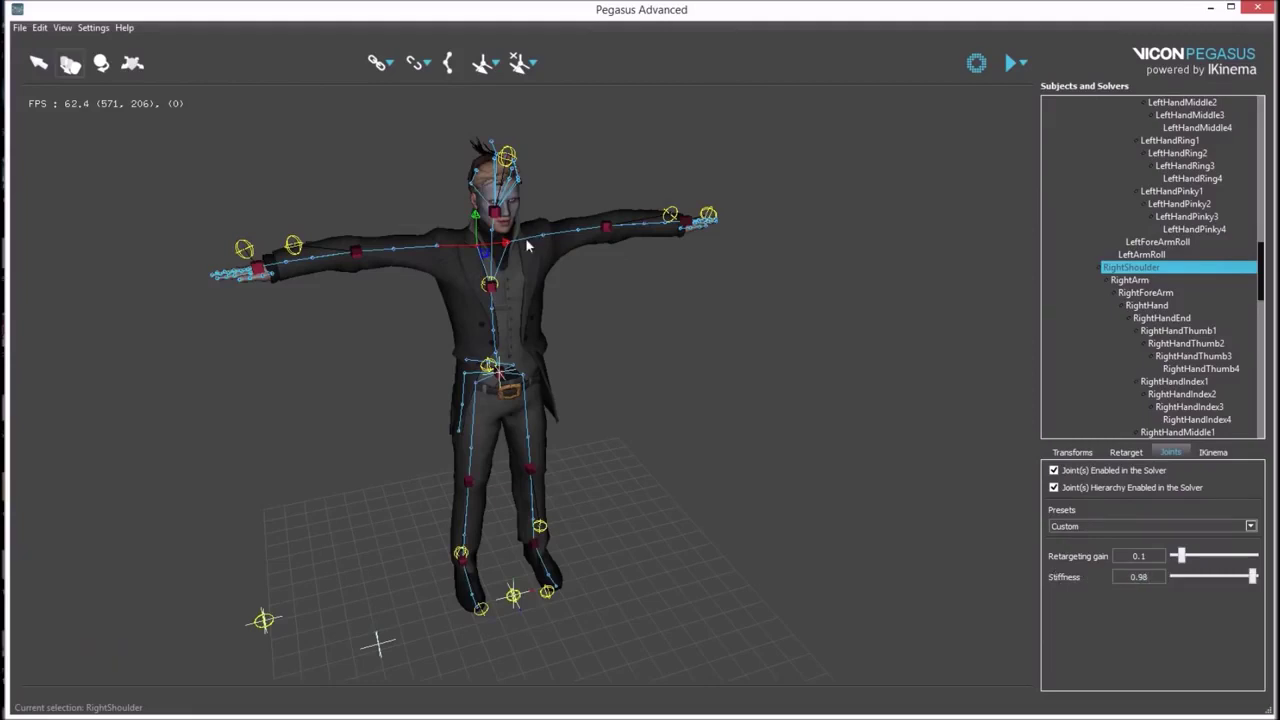
{"action": "left_click", "coordinate": [529, 239]}
{"action": "left_click", "coordinate": [1185, 554]}
{"action": "key", "text": "8"}
{"action": "left_click", "coordinate": [764, 455]}
In Vicon Tracker, pause the demo take, jump to around frame 3000 and play it
{"action": "left_click", "coordinate": [745, 335]}
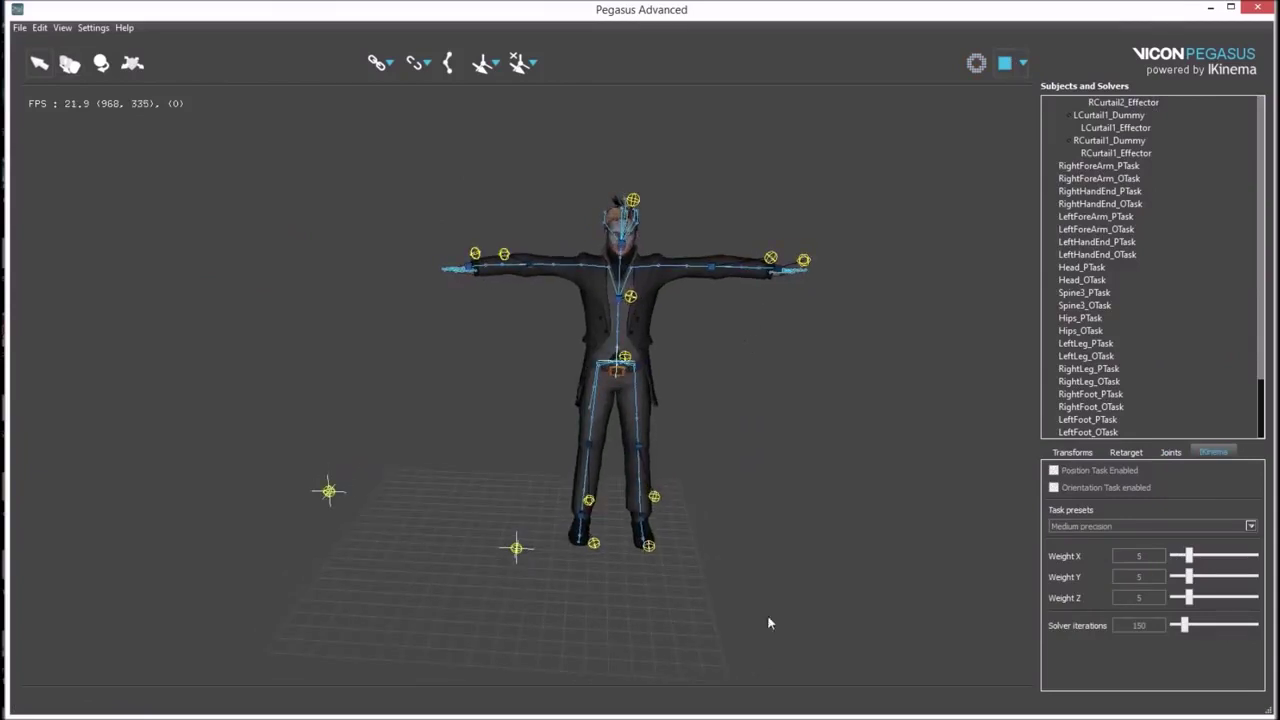
{"action": "key", "text": "alt+Tab"}
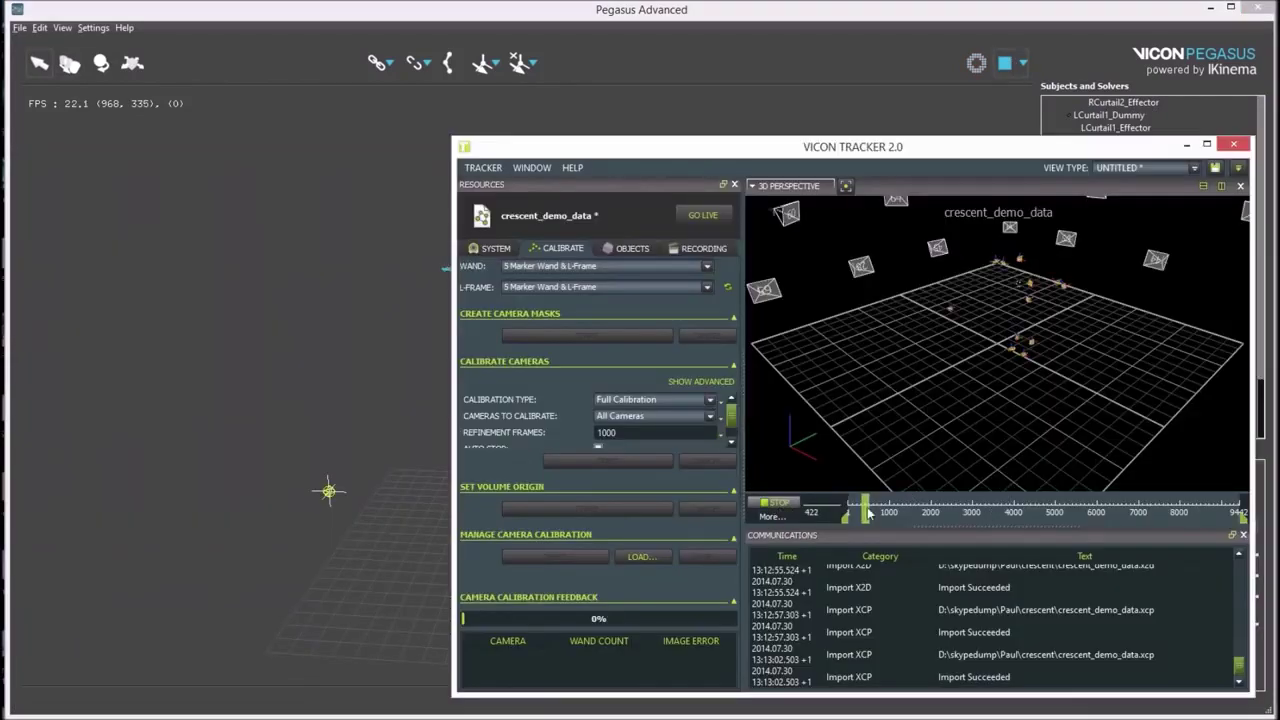
{"action": "left_click", "coordinate": [874, 512]}
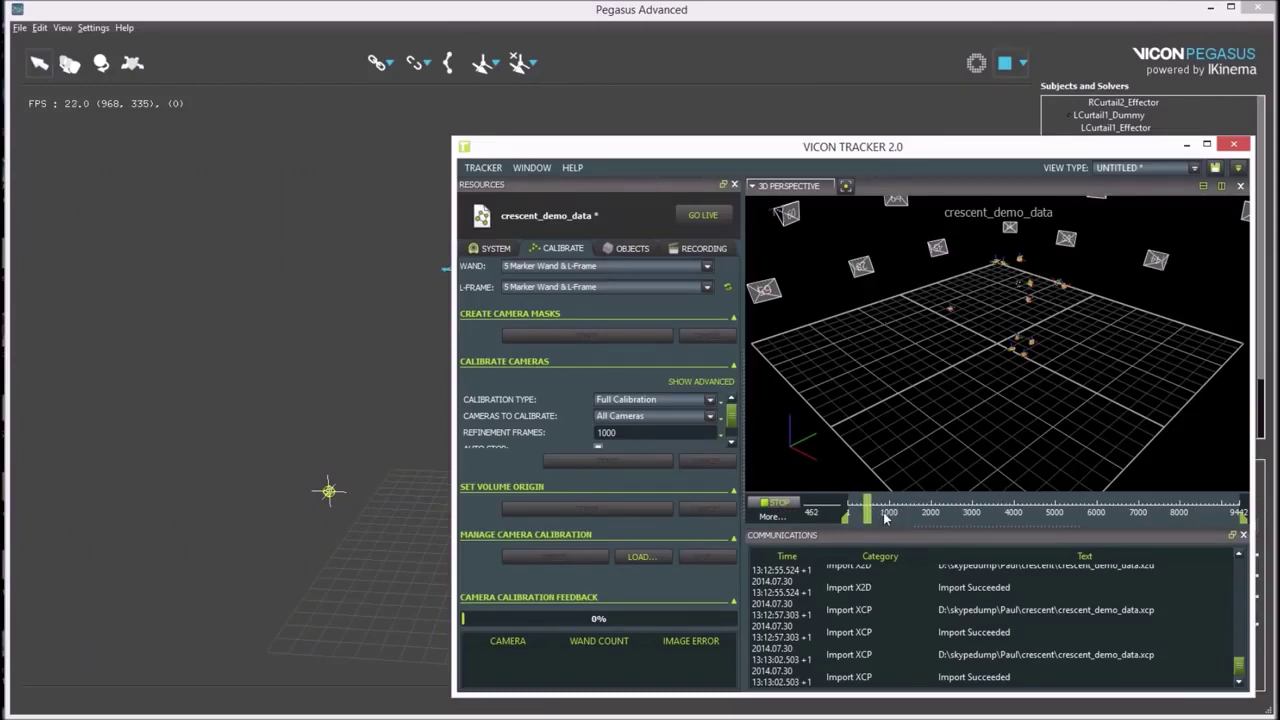
{"action": "left_click", "coordinate": [874, 504]}
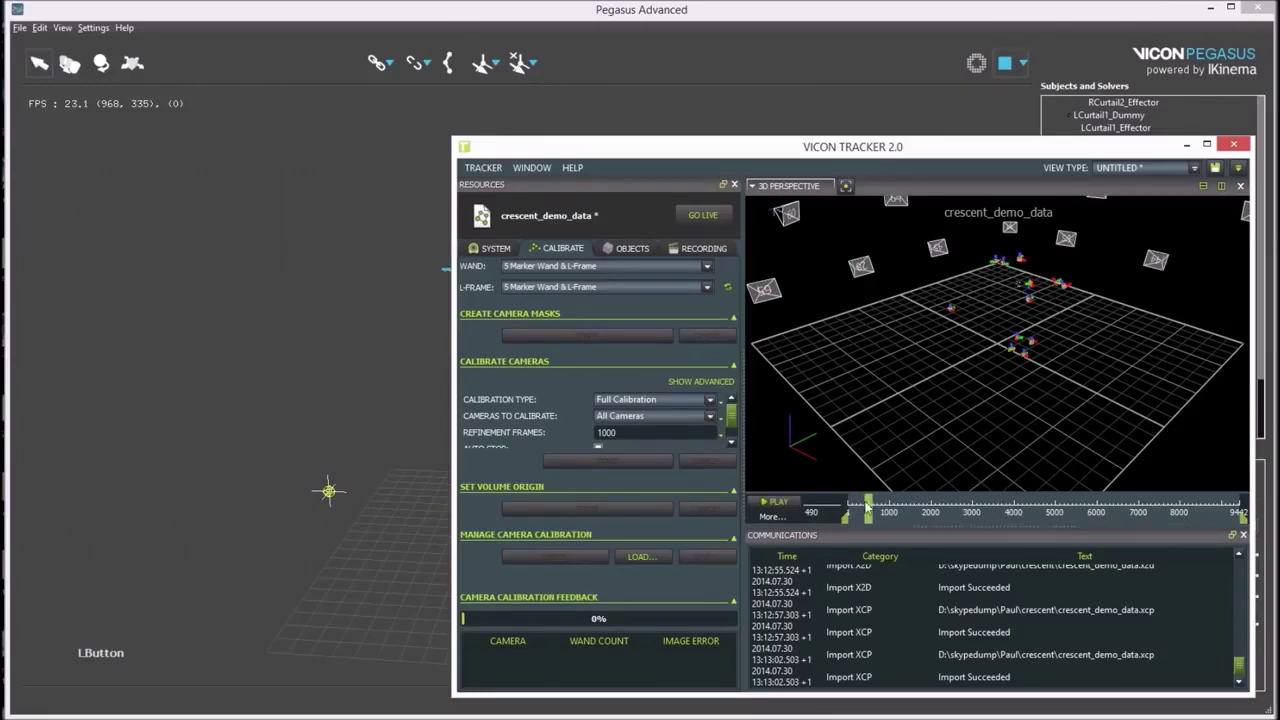
{"action": "left_click", "coordinate": [873, 515]}
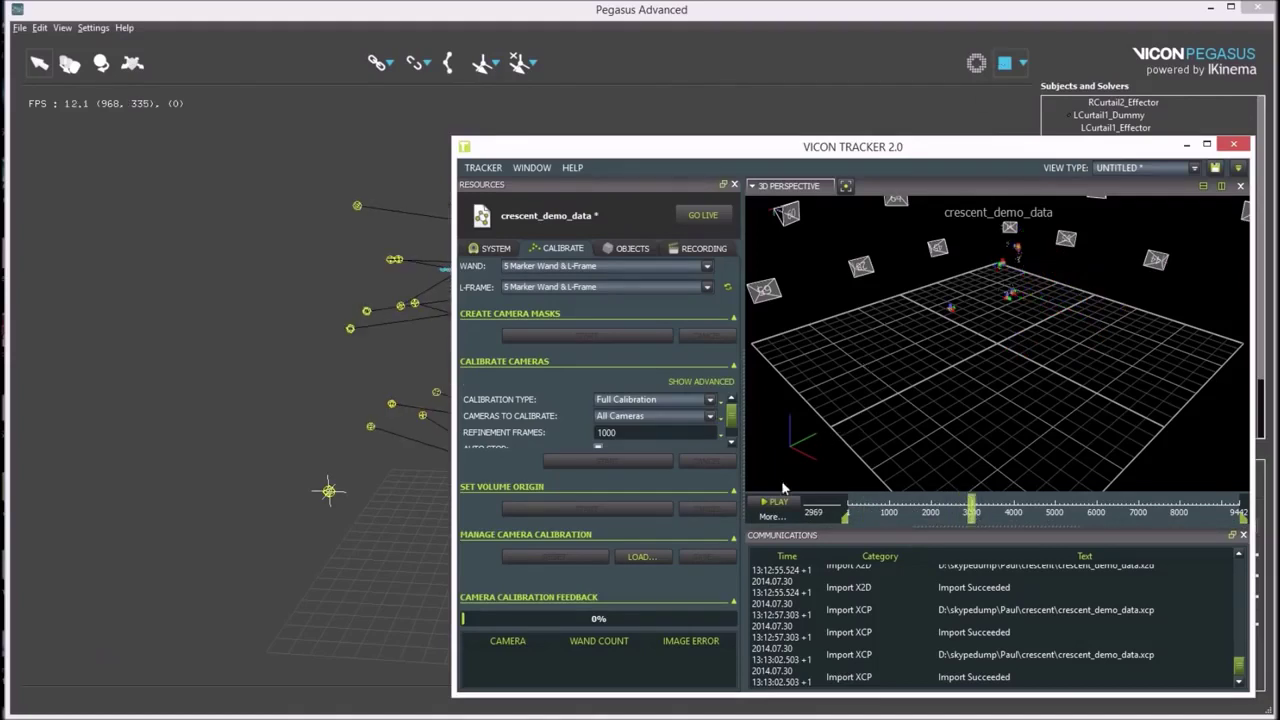
{"action": "left_click", "coordinate": [787, 502]}
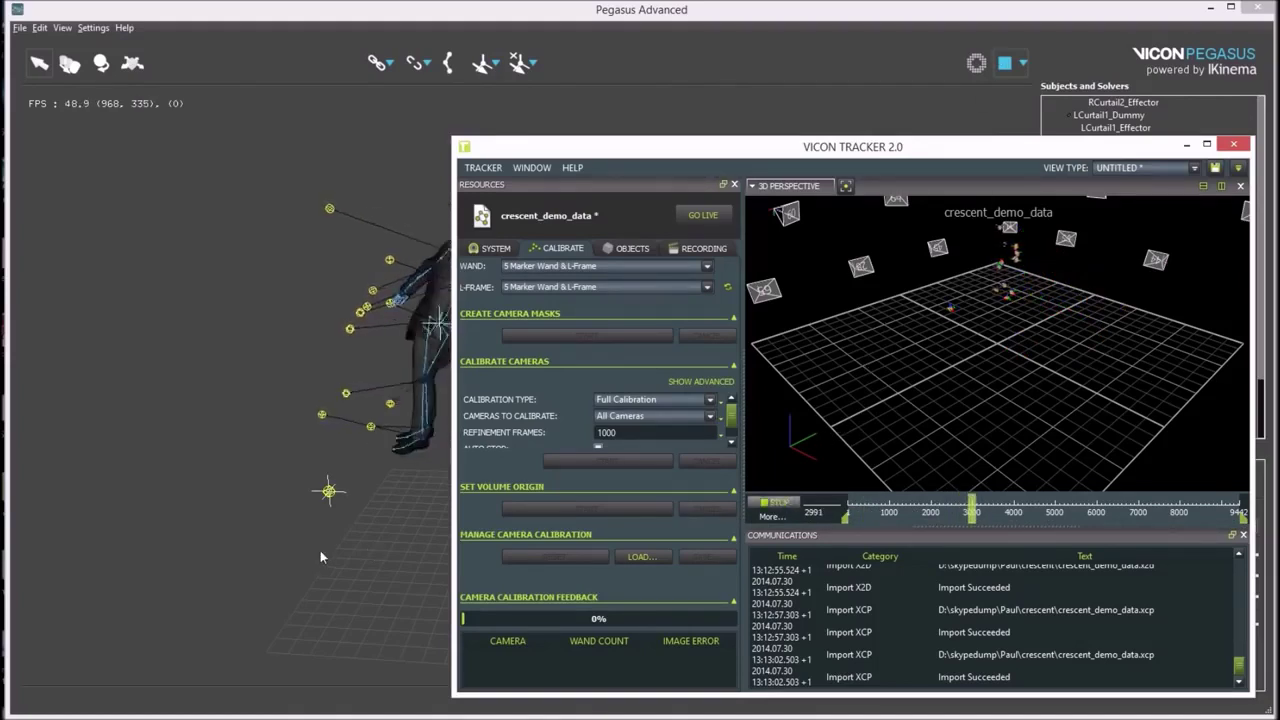
Bring the Pegasus window back in front to watch Romeo animate
{"action": "left_click", "coordinate": [321, 548]}
{"action": "left_click", "coordinate": [288, 484]}
{"action": "left_click", "coordinate": [268, 481]}
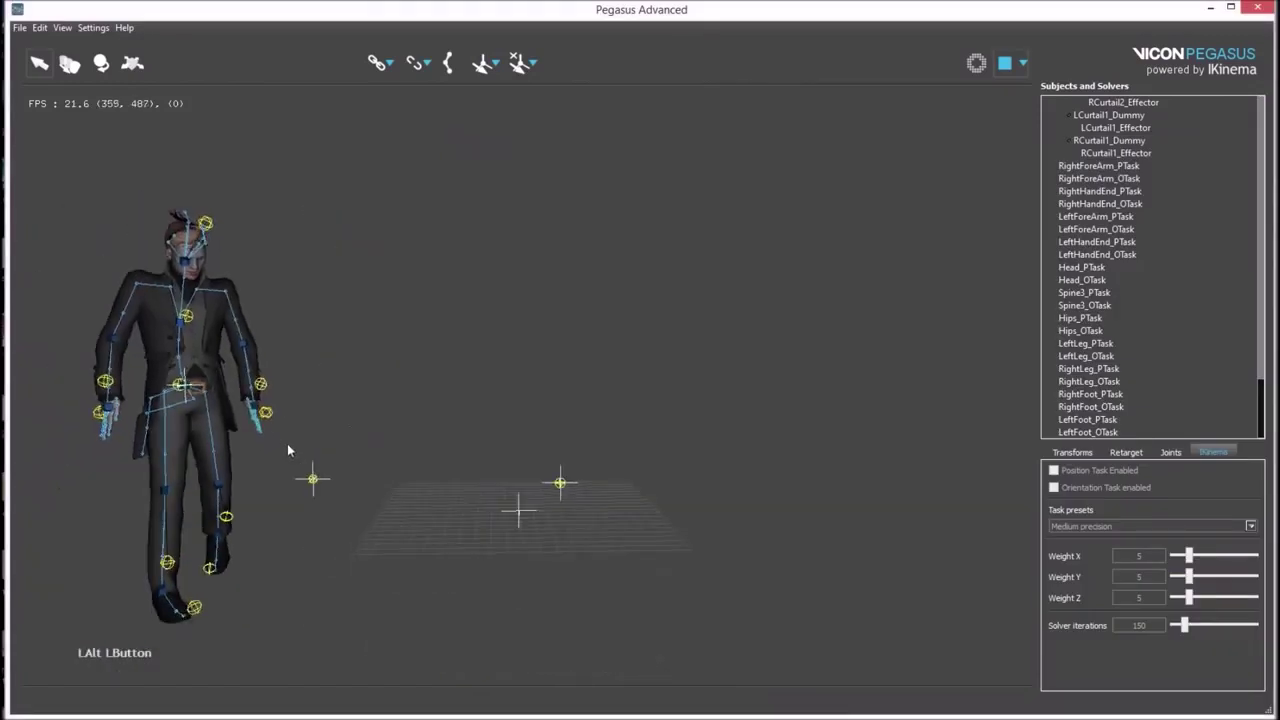
Select RightShoulder and stop the live solve, returning Romeo to T-pose
{"action": "left_click", "coordinate": [311, 399]}
{"action": "left_click", "coordinate": [282, 451]}
{"action": "left_click", "coordinate": [124, 343]}
{"action": "left_click", "coordinate": [353, 432]}
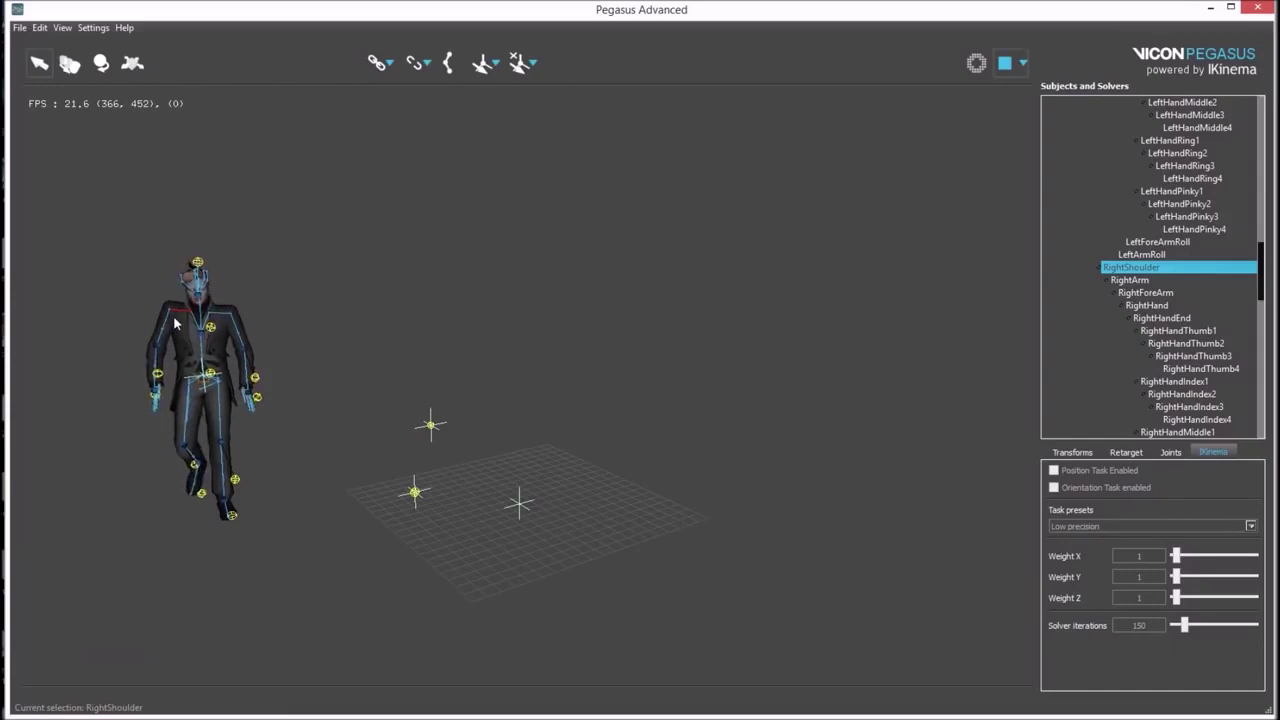
{"action": "left_click", "coordinate": [1015, 72]}
Choose the Stiff preset and set the shoulder stiffness slider to 0.55
{"action": "left_click", "coordinate": [643, 428]}
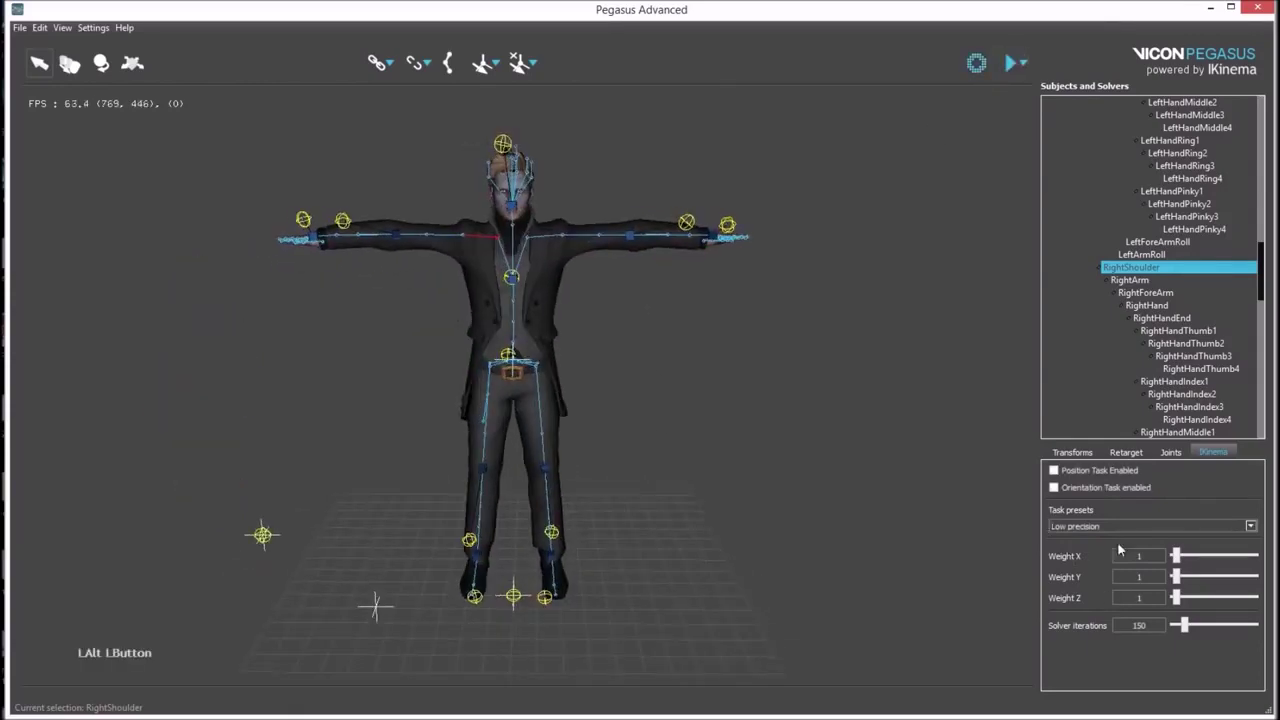
{"action": "left_click", "coordinate": [1145, 459]}
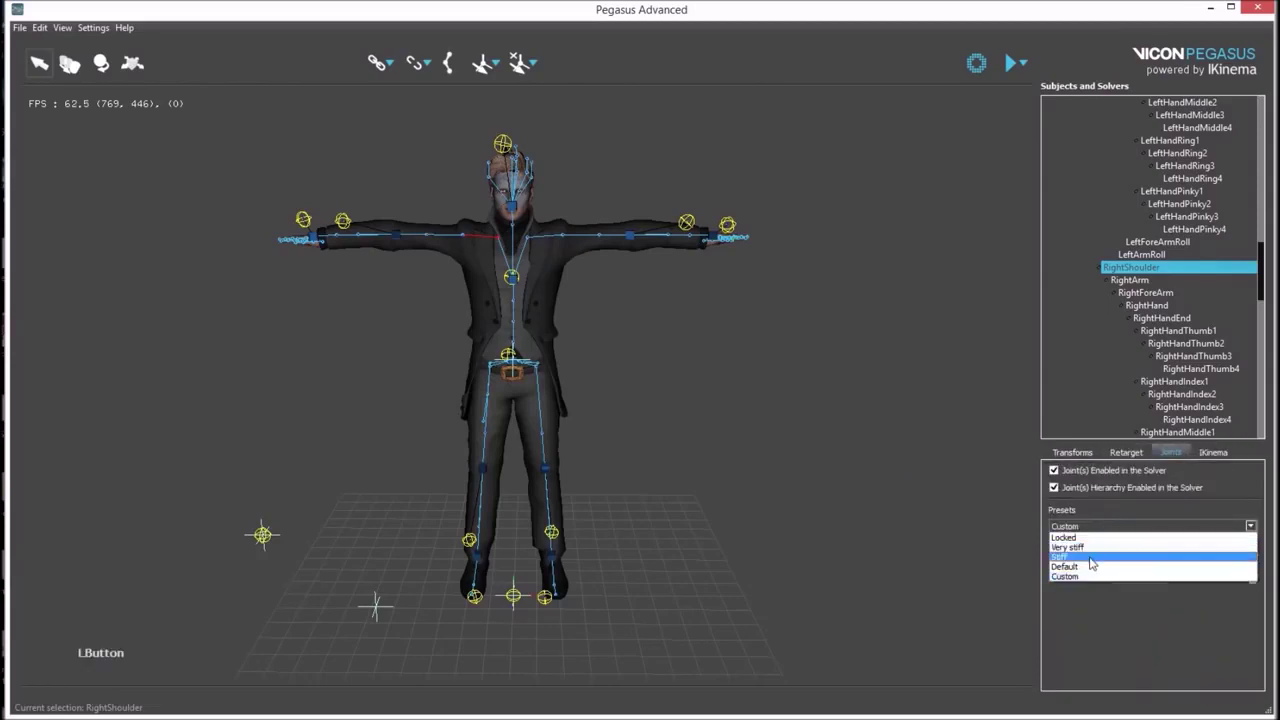
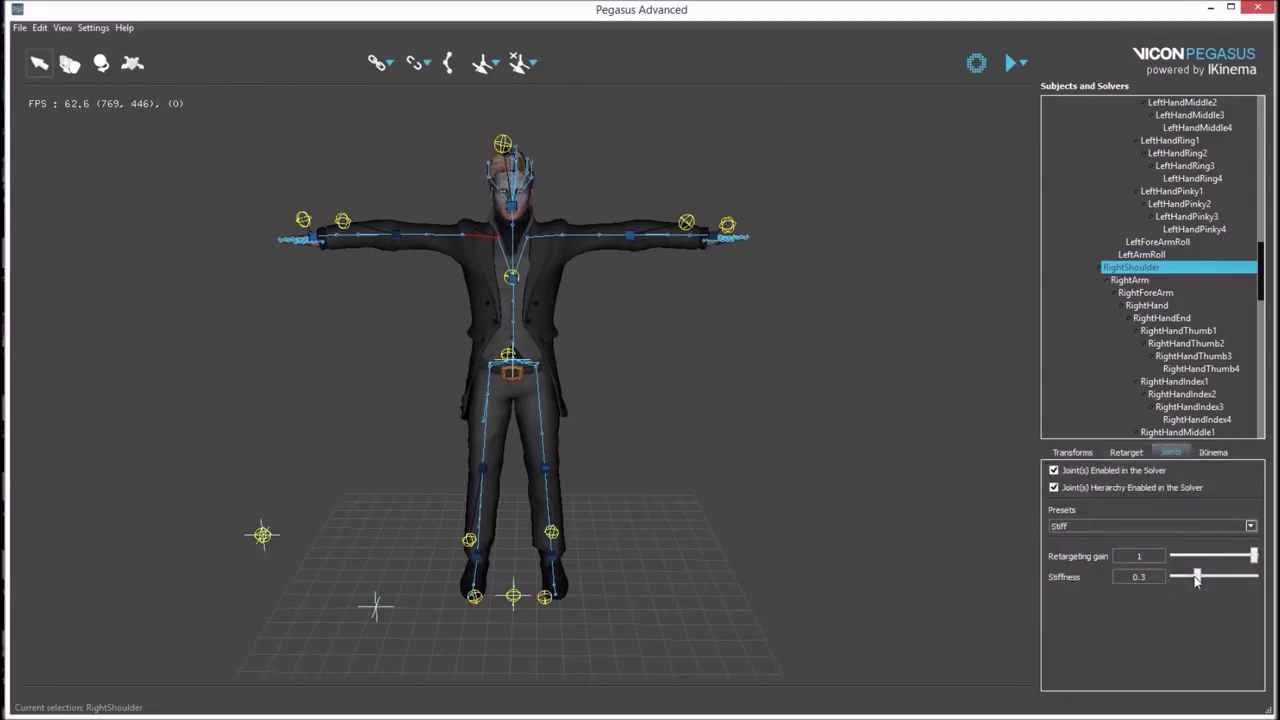
{"action": "left_click", "coordinate": [1205, 581]}
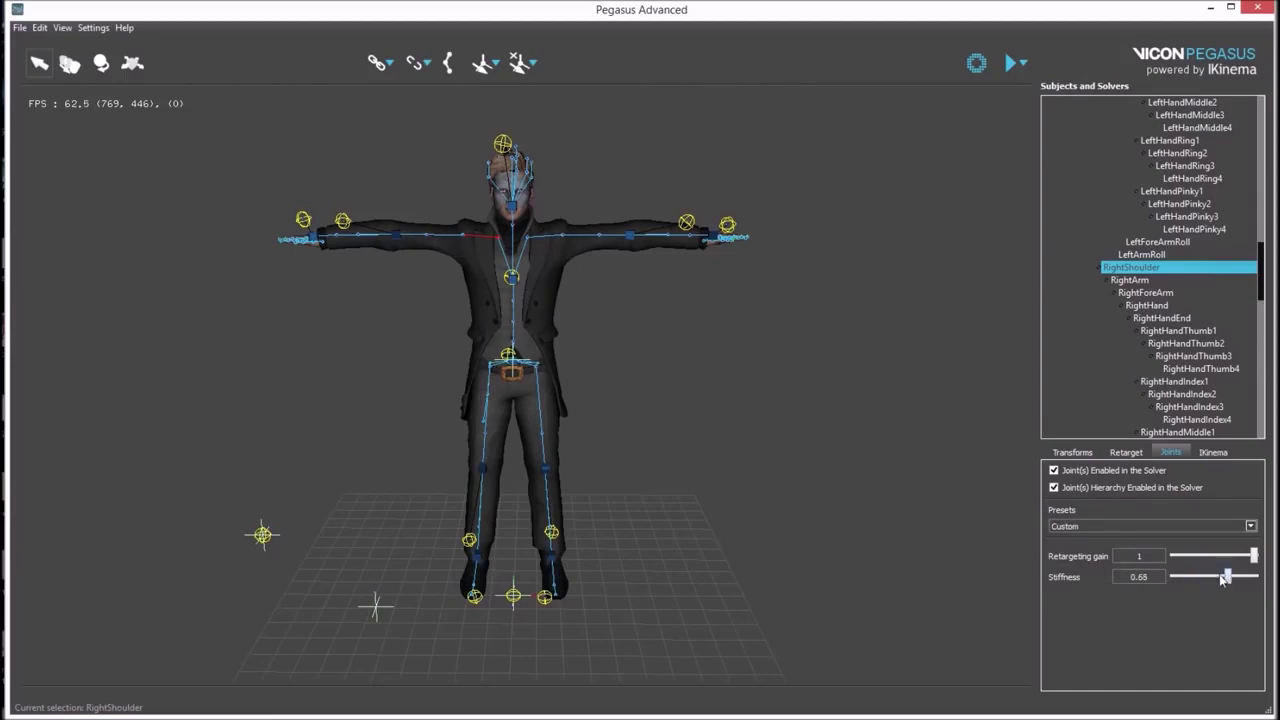
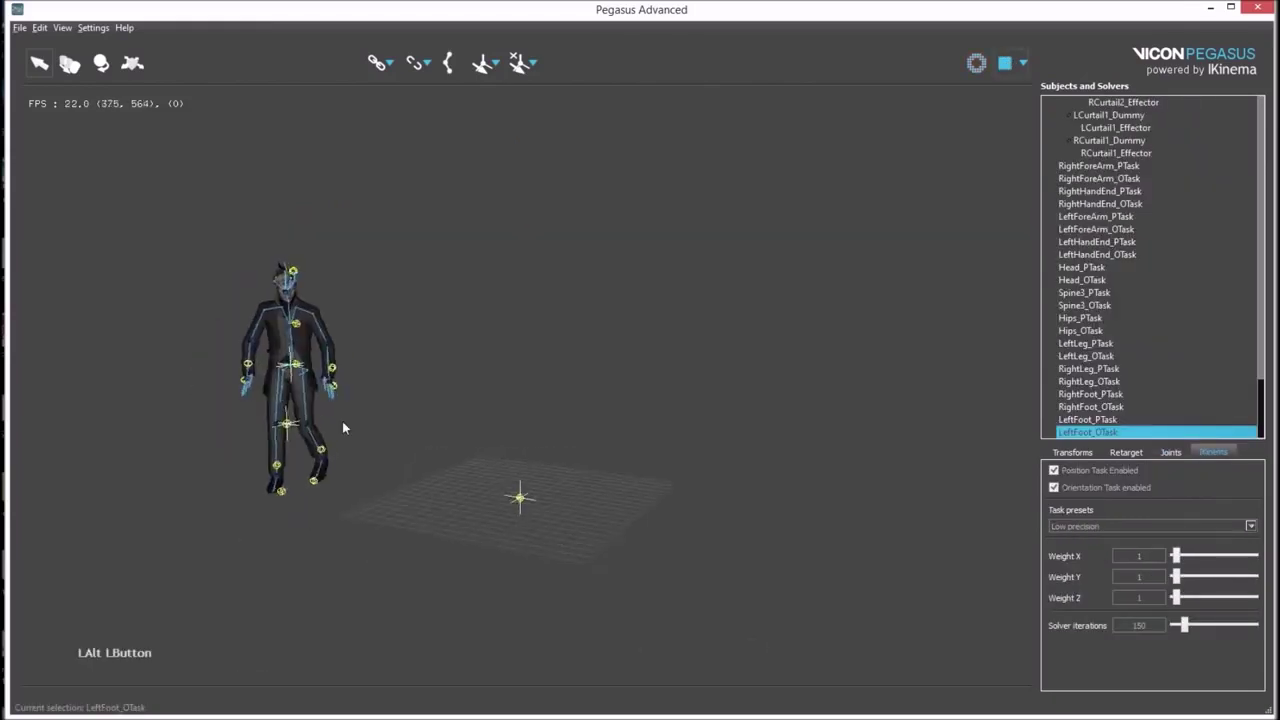
Turn off Draw Skeletons and Draw Tasks in the View menu so only the avatar mesh shows
{"action": "left_click", "coordinate": [367, 316]}
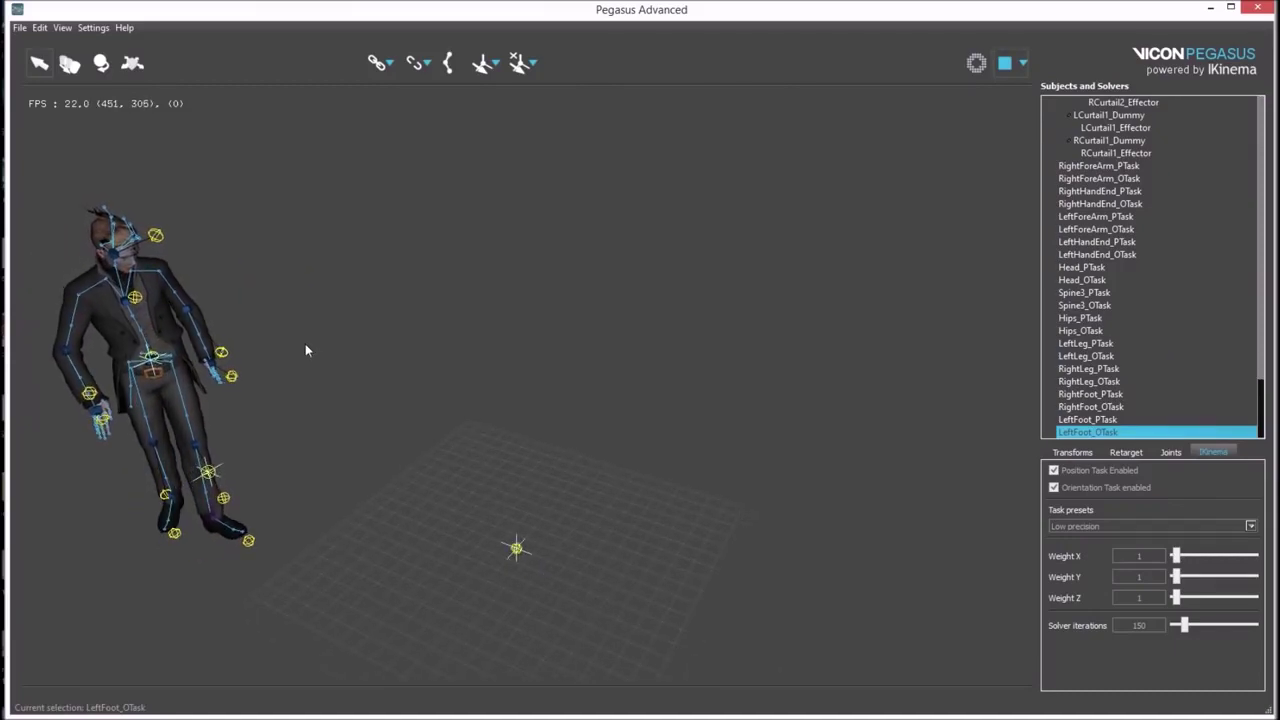
{"action": "left_click", "coordinate": [71, 34]}
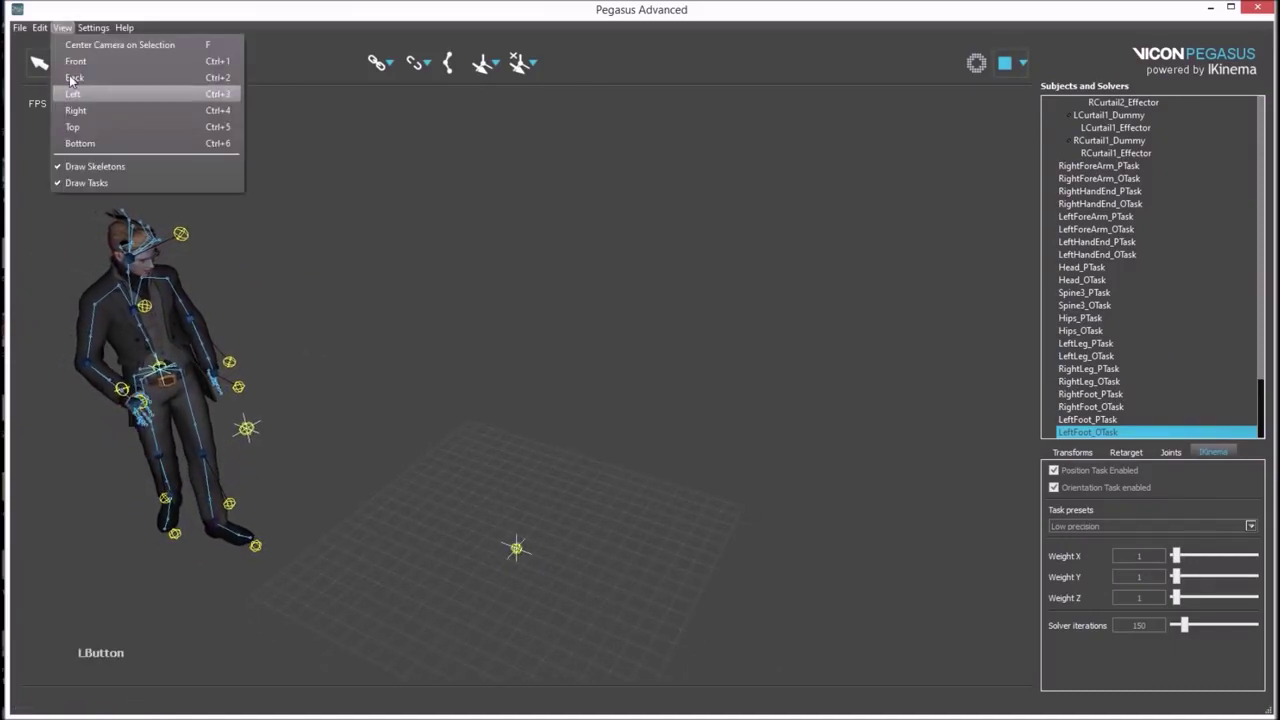
{"action": "left_click", "coordinate": [94, 175]}
{"action": "left_click", "coordinate": [403, 462]}
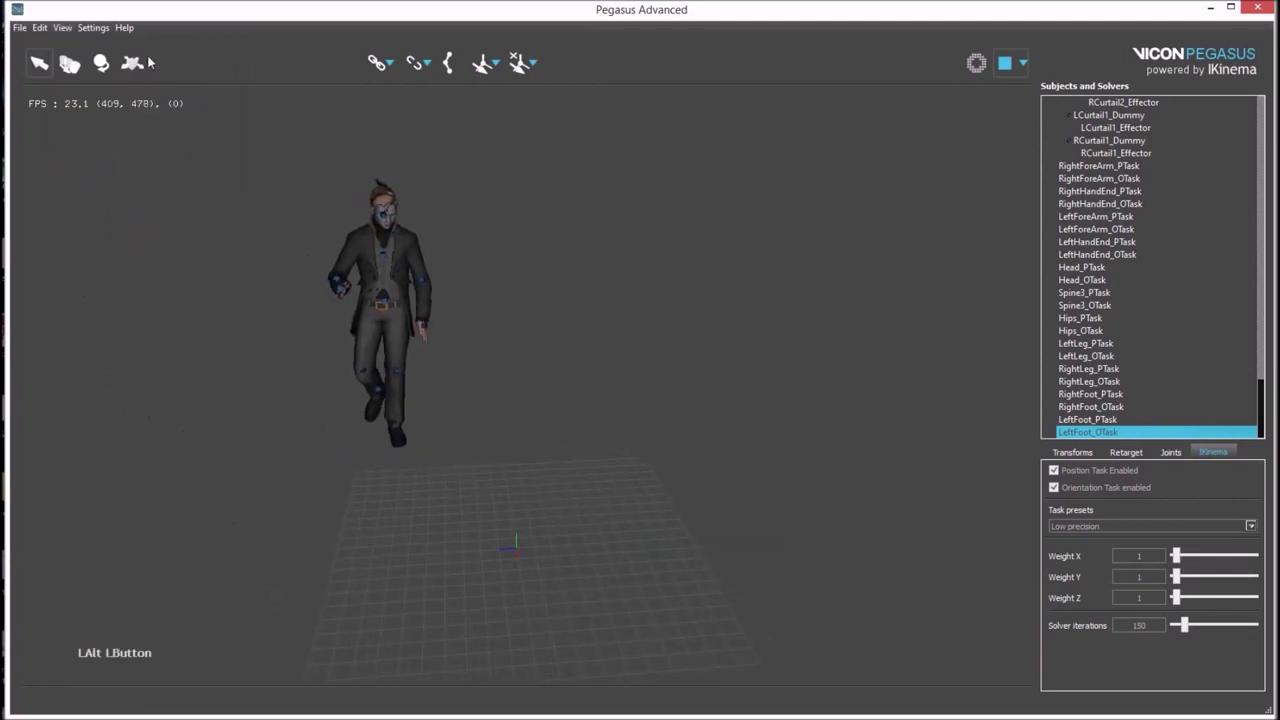
{"action": "left_click", "coordinate": [69, 32]}
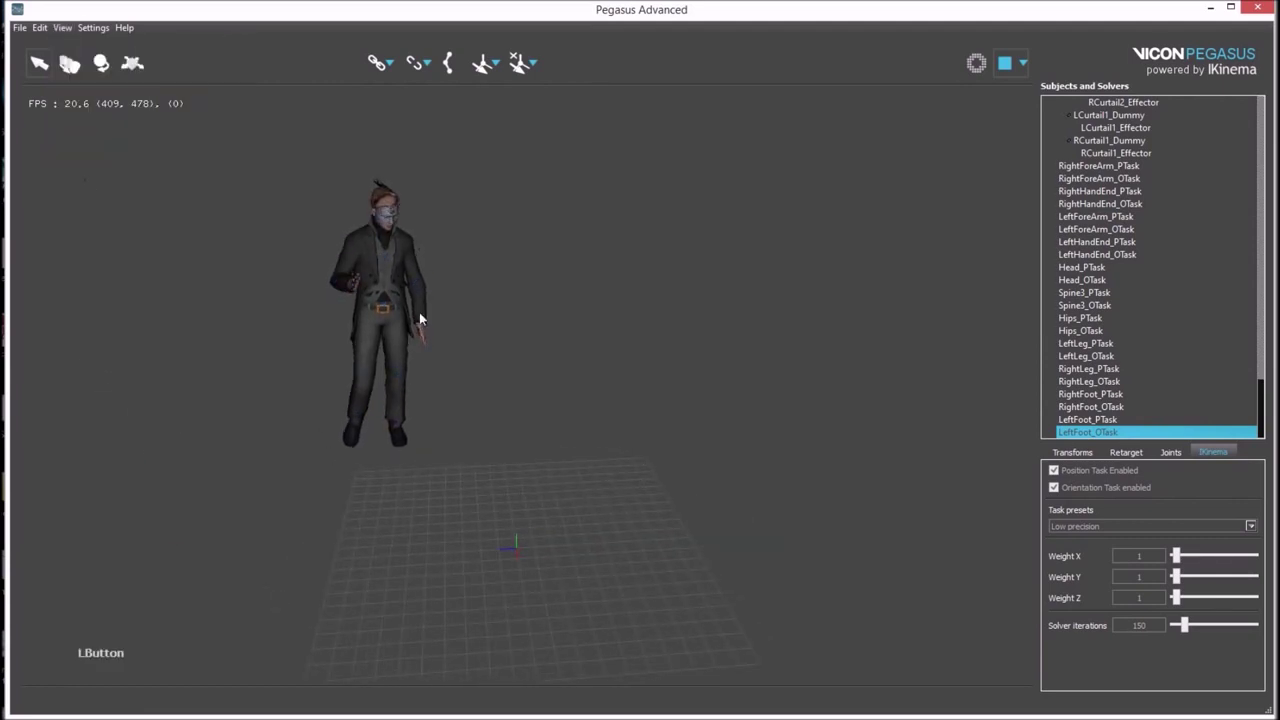
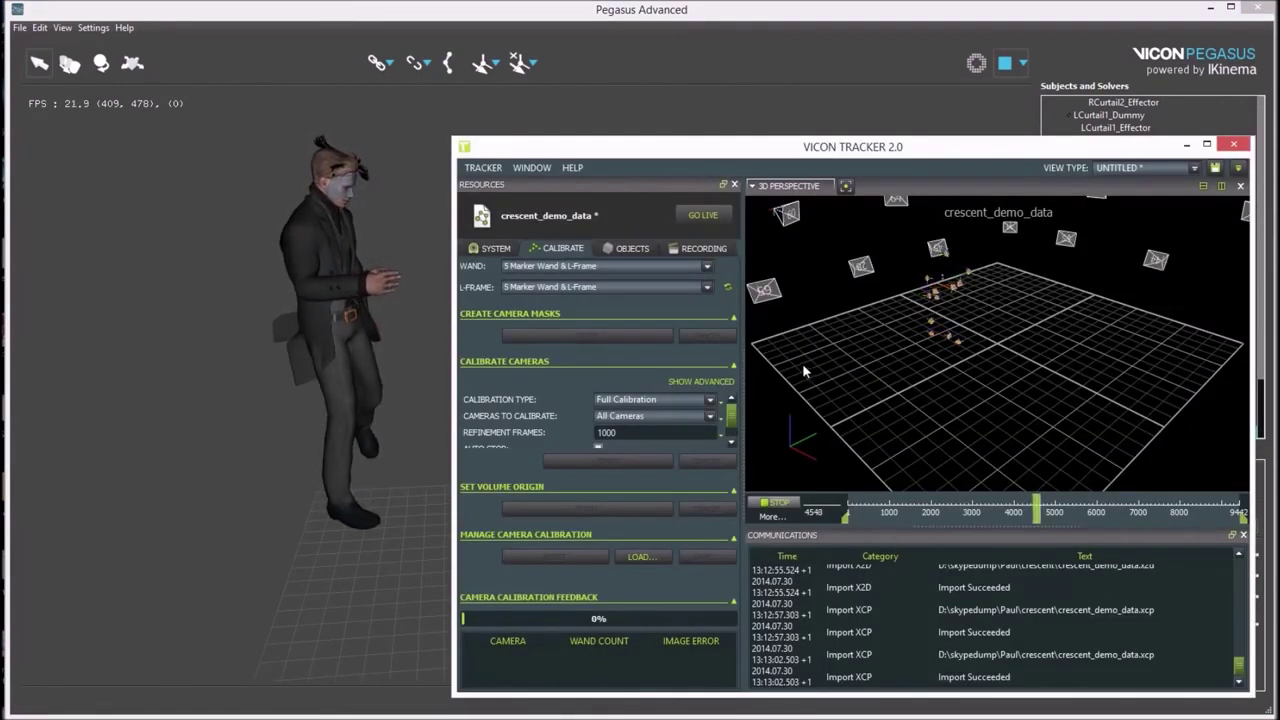
Switch back to Vicon Tracker with the demo take still playing
{"action": "left_click", "coordinate": [296, 484]}
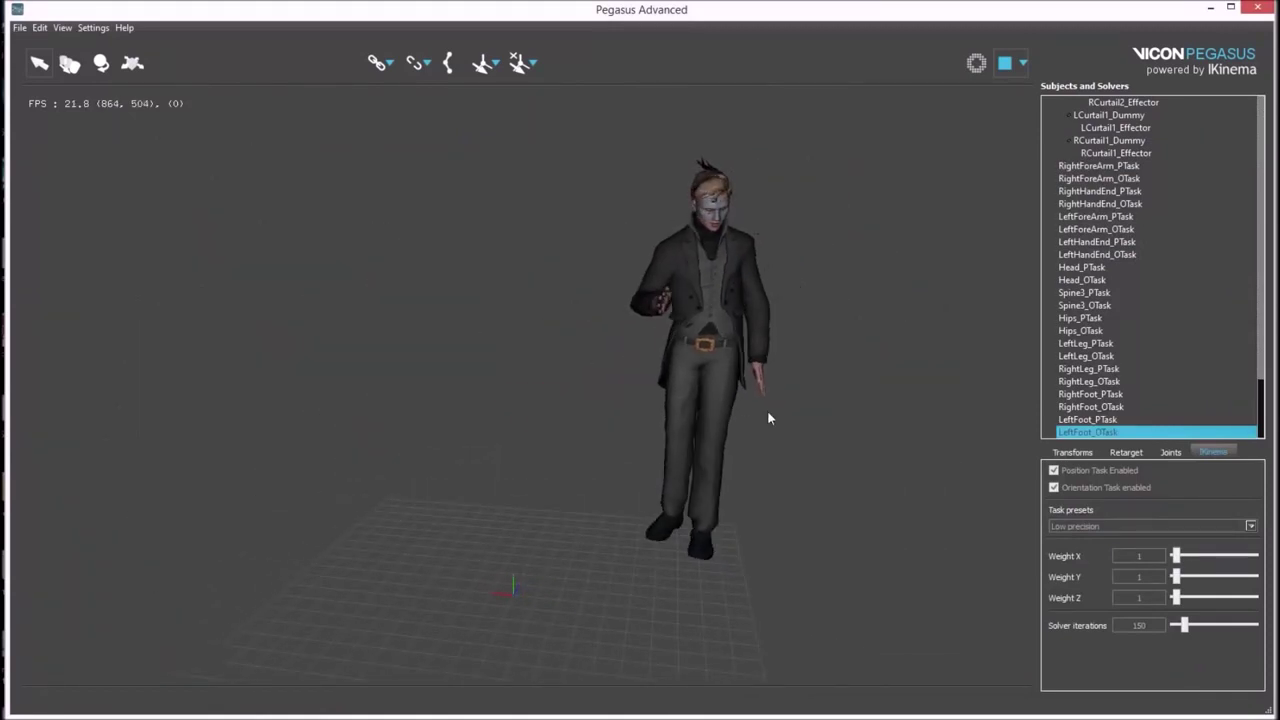
{"action": "key", "text": "alt+Tab"}
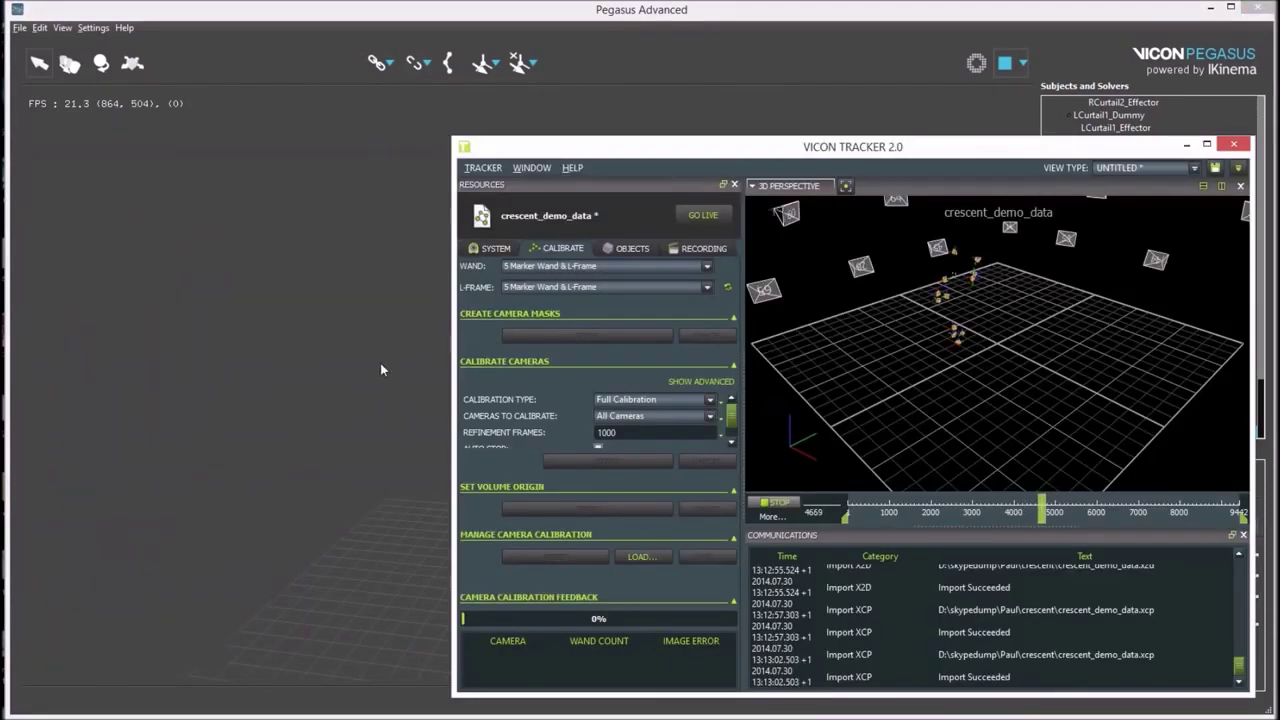